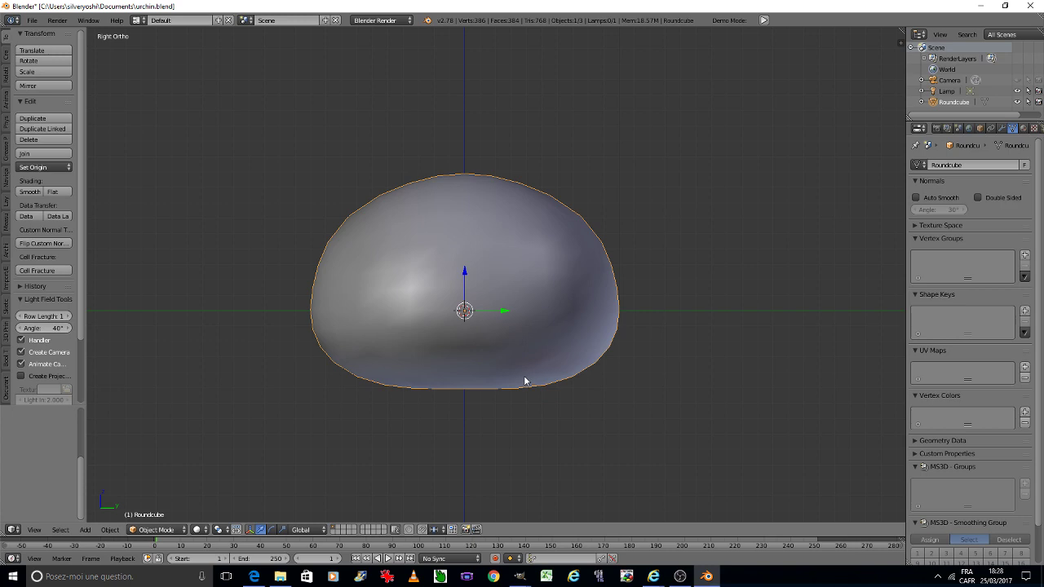
# Scale the dome's upper edge loop with proportional falloff into a rounder egg shape and save.
pyautogui.press('Tab')
pyautogui.click(574, 381)
pyautogui.press('ctrl+z')
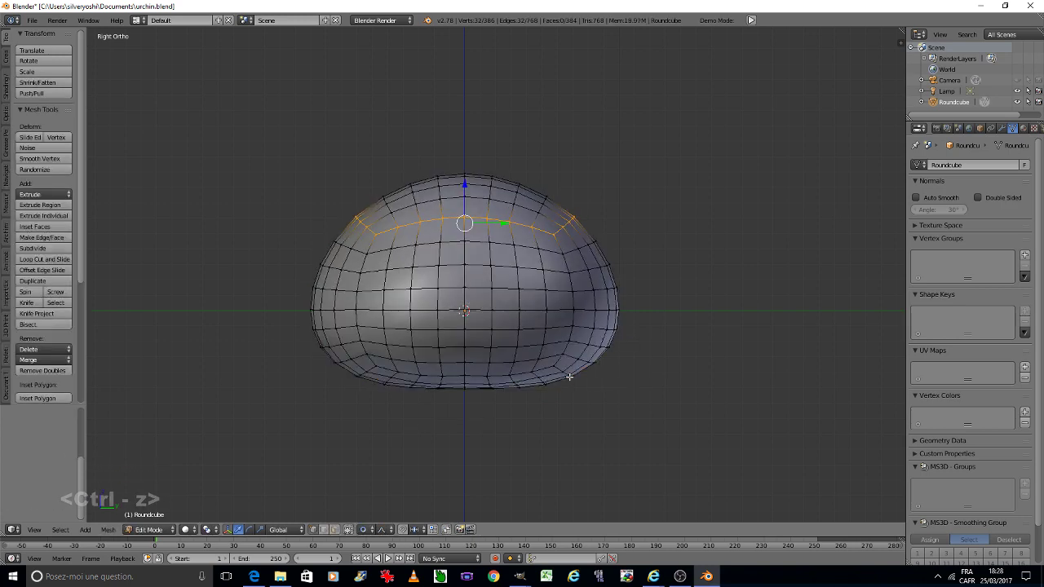
pyautogui.press('s')
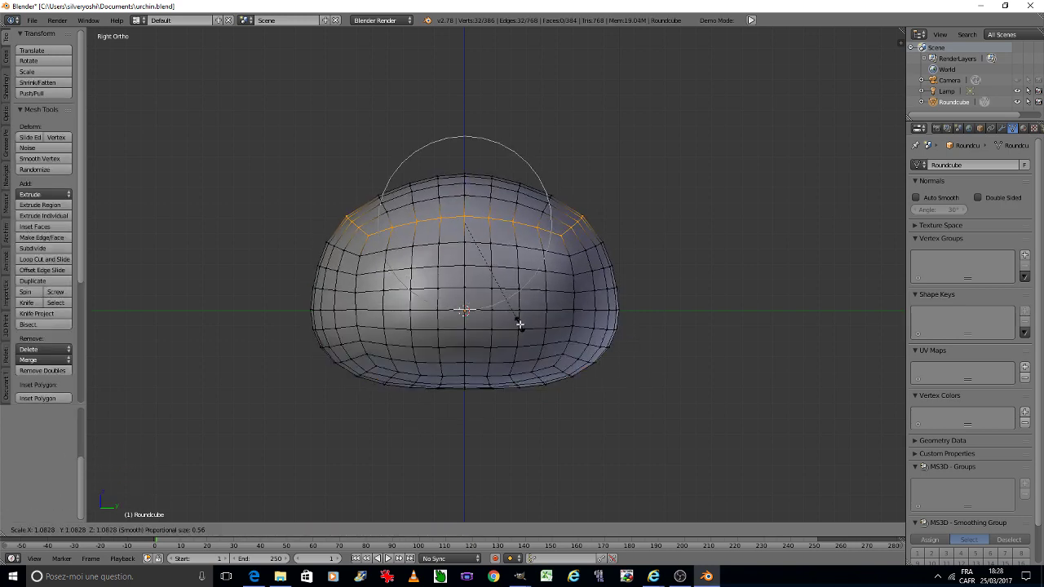
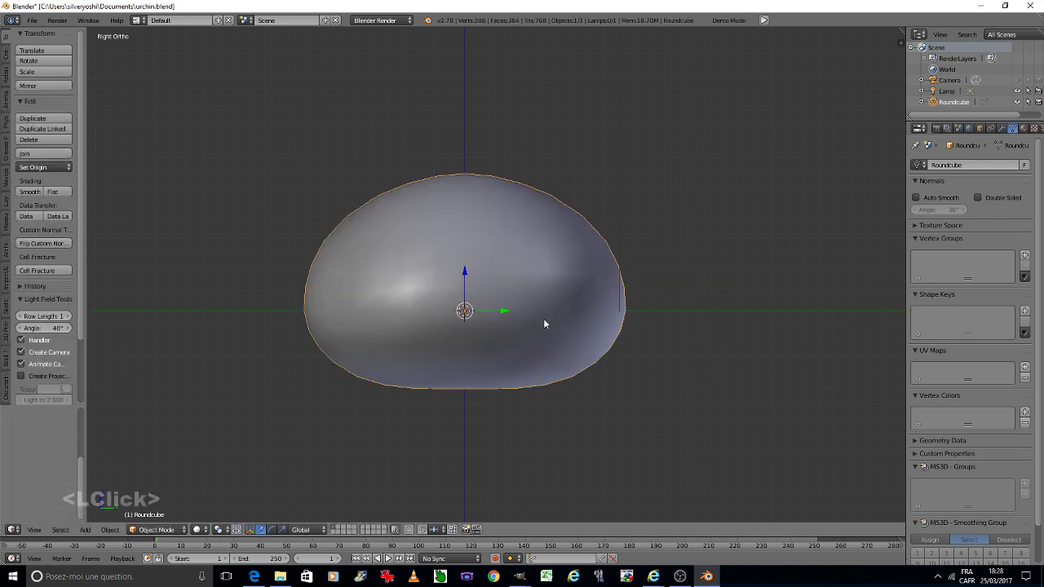
pyautogui.press('ctrl+s')
# Add a Subdivision Surface modifier at level 2 to the round cube and save.
pyautogui.click(545, 324)
pyautogui.press('a')
pyautogui.rightClick(472, 271)
pyautogui.click(1004, 133)
pyautogui.doubleClick(983, 170)
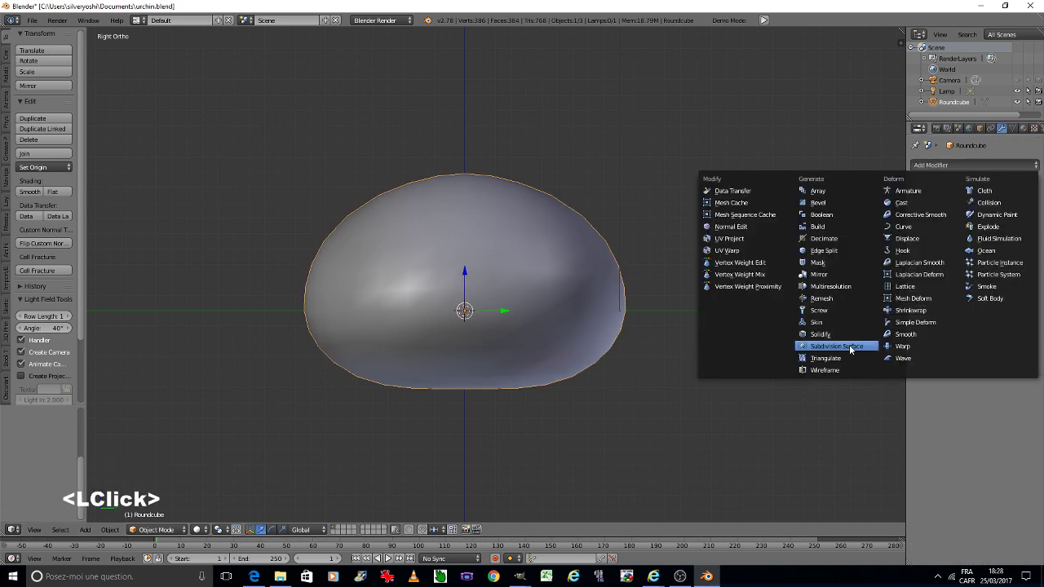
pyautogui.click(850, 351)
pyautogui.click(973, 267)
pyautogui.press('ctrl+s')
pyautogui.click(725, 293)
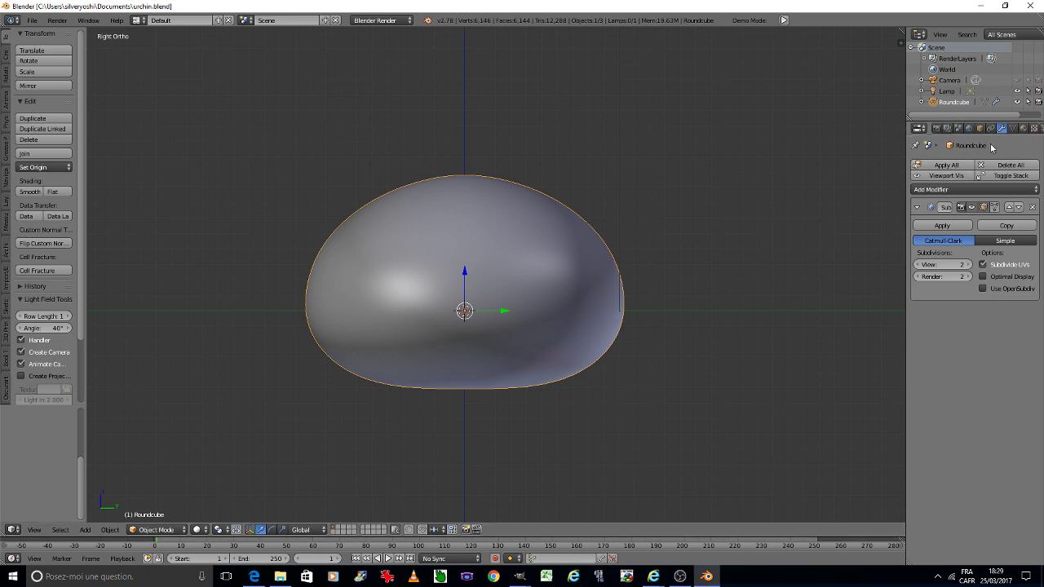
# Give the round cube a new material with specular intensity 0.2.
pyautogui.click(1025, 132)
pyautogui.click(939, 201)
pyautogui.click(946, 394)
pyautogui.press('0')
pyautogui.write('0.2')
pyautogui.press('Return')
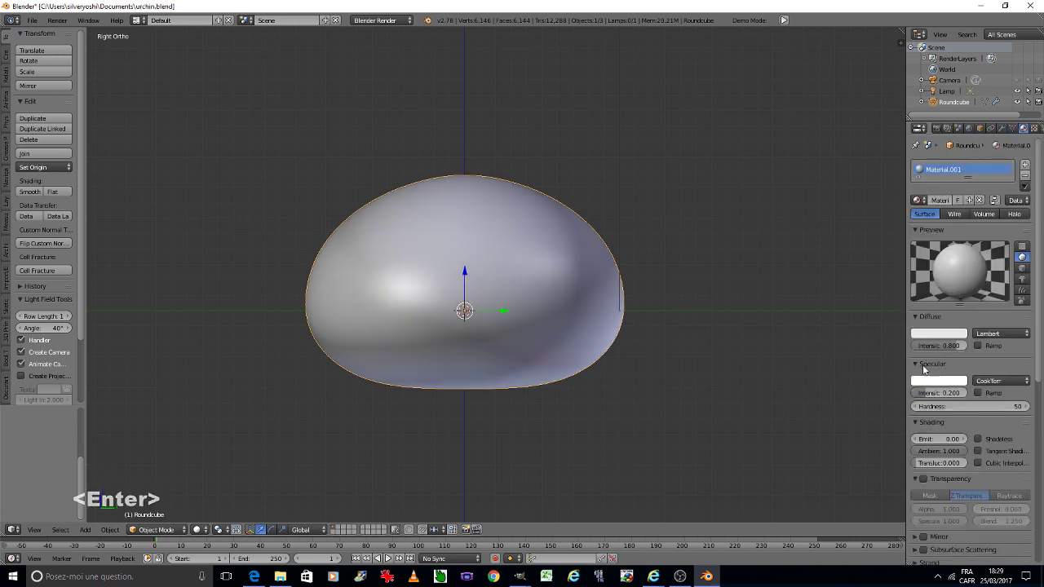
# Add a new Image or Movie texture to the material and browse for its image.
pyautogui.click(1037, 132)
pyautogui.click(939, 253)
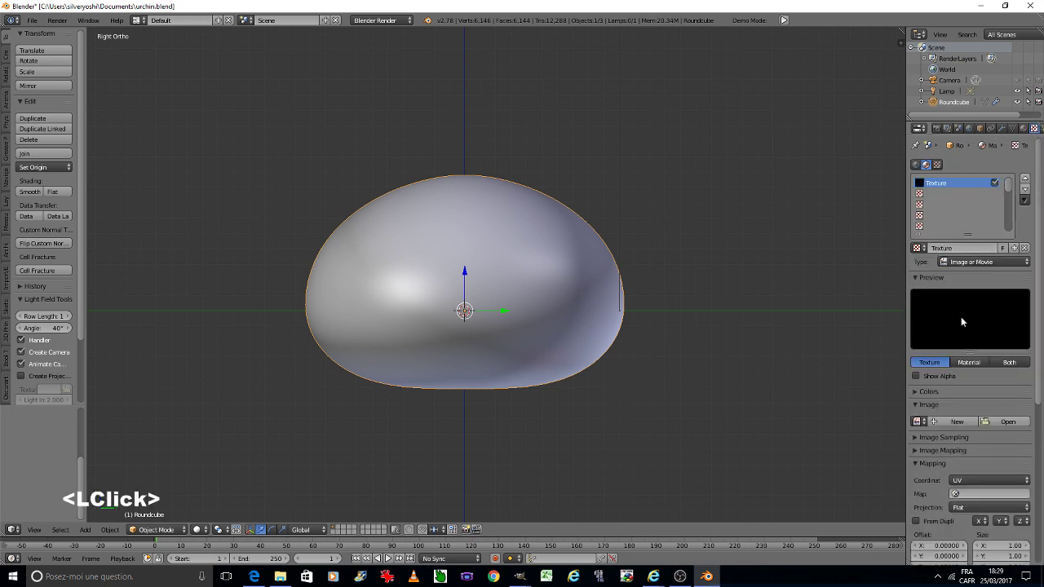
pyautogui.click(986, 486)
pyautogui.click(980, 475)
pyautogui.click(970, 495)
pyautogui.click(974, 448)
pyautogui.click(1003, 426)
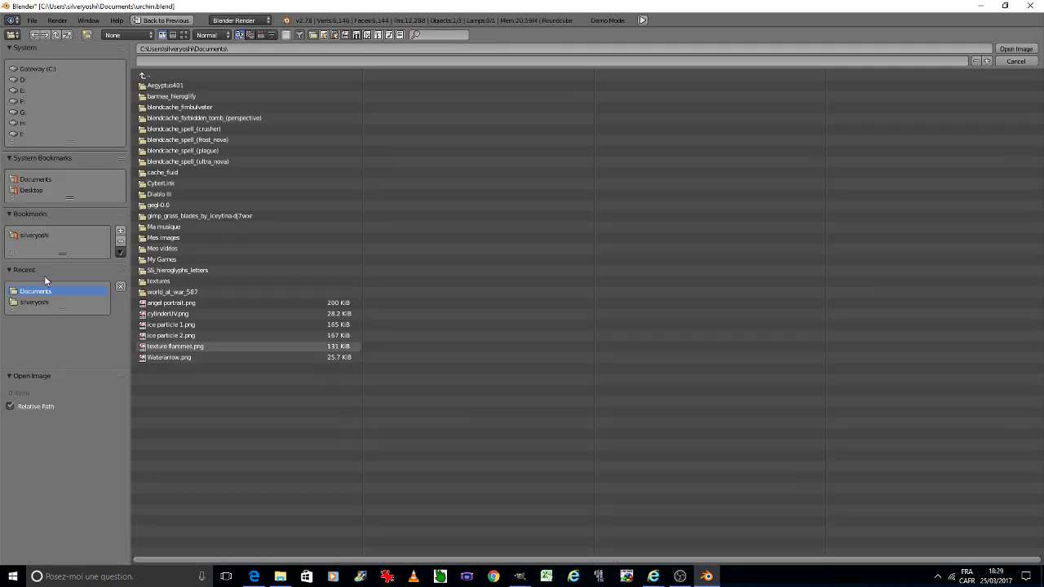
# Load texture urchin.jpg from the home folder as the texture image.
pyautogui.click(44, 305)
pyautogui.click(527, 564)
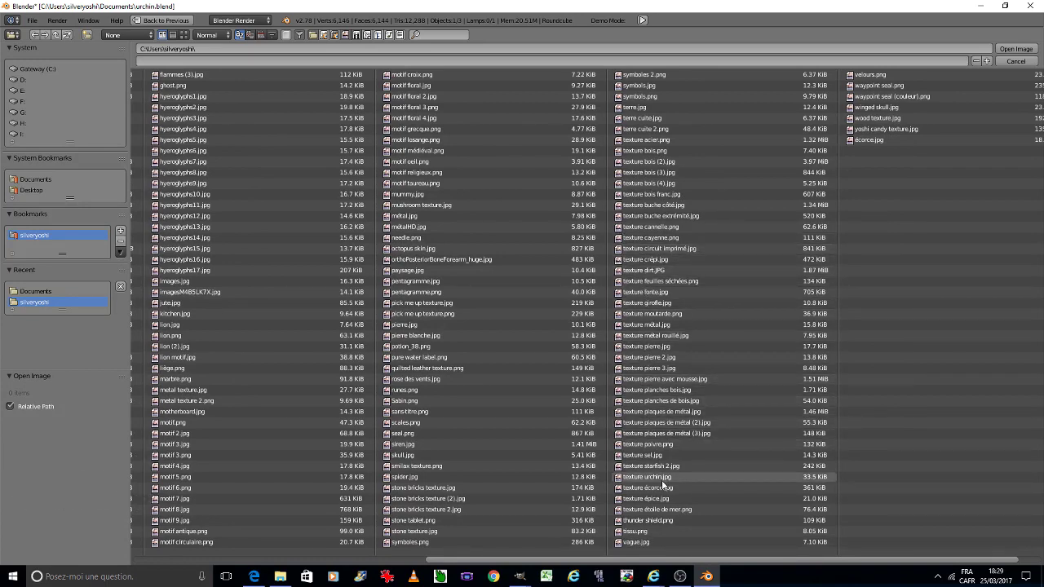
pyautogui.click(664, 485)
pyautogui.click(663, 485)
pyautogui.doubleClick(664, 485)
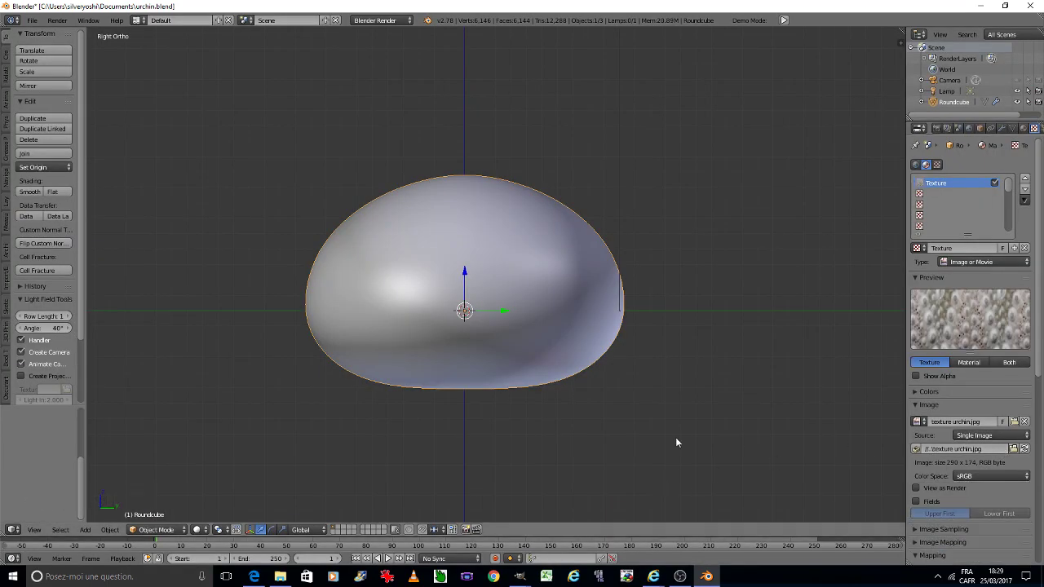
pyautogui.scroll(-3)
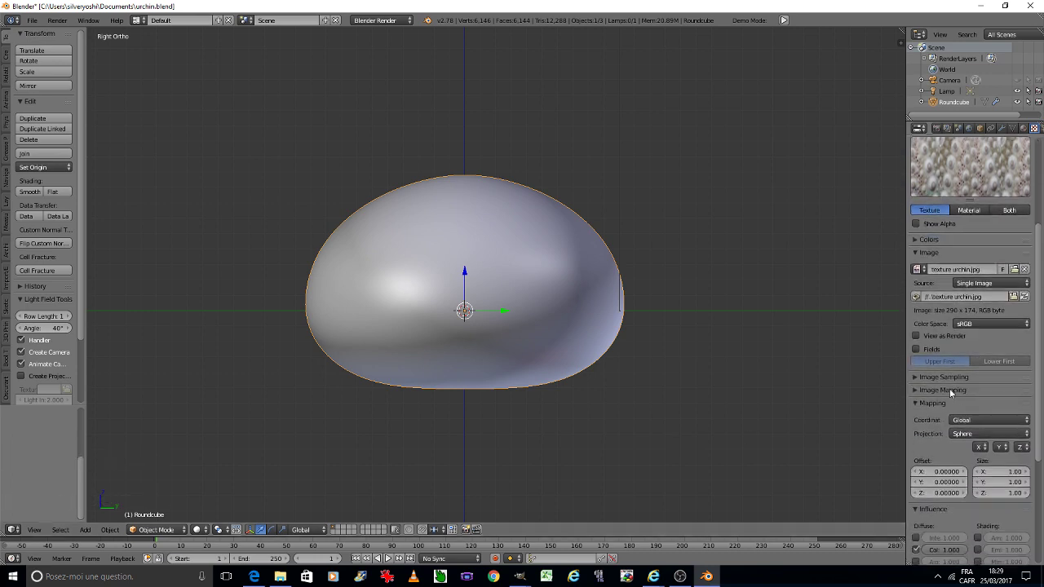
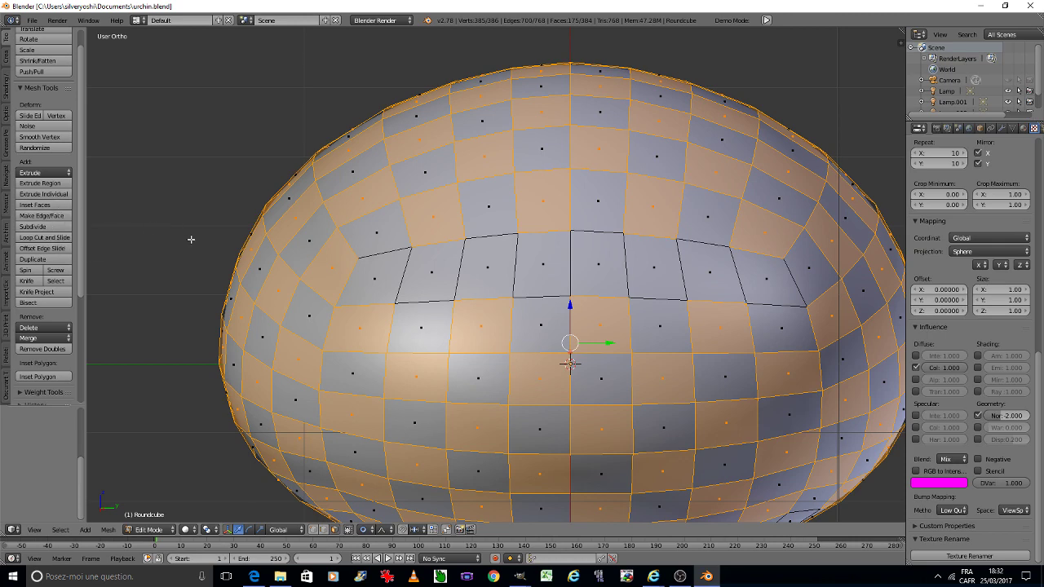
# Try individual insets of the checker faces at 0.1, 0.01 and 0.05, undoing each.
pyautogui.press('i')
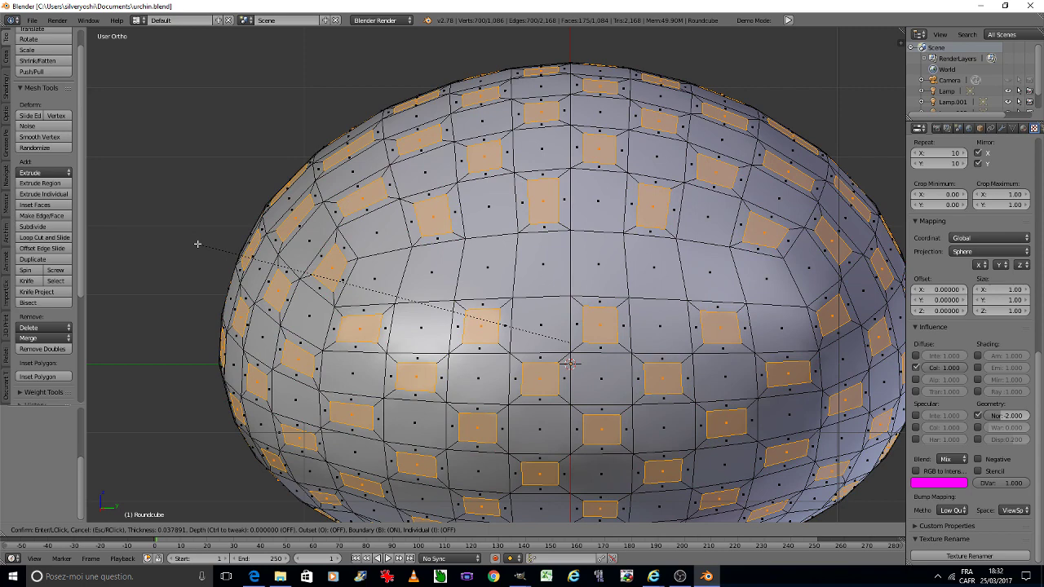
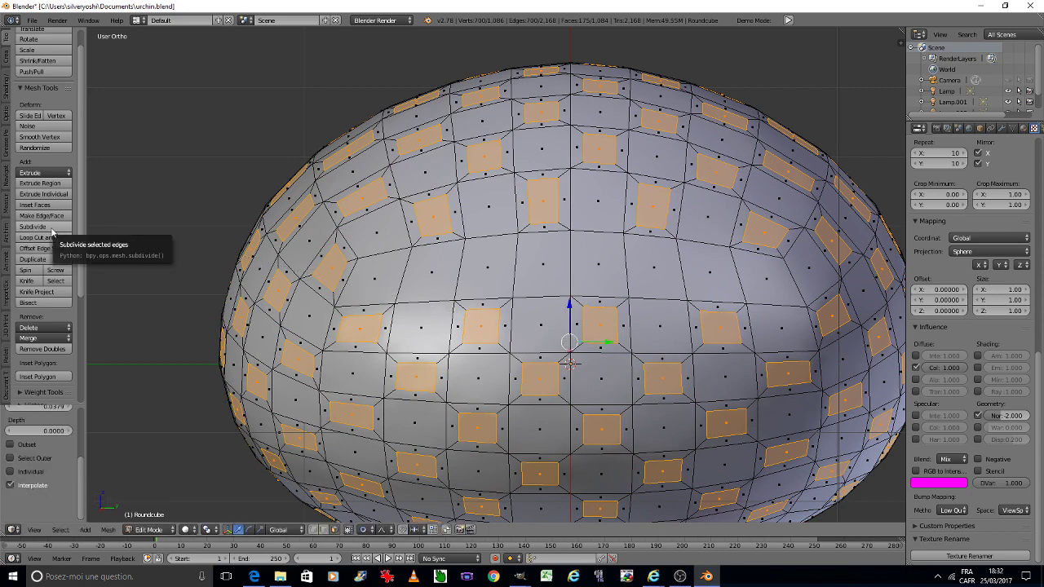
pyautogui.press('ctrl+z')
pyautogui.write('i0.1')
pyautogui.press('Return')
pyautogui.write('i0.01')
pyautogui.press('Return')
pyautogui.press('ctrl+z')
pyautogui.write('i0.05')
pyautogui.press('Return')
pyautogui.press('ctrl+z')
# Inset each checker face individually by 0.03 and subdivide the inset squares into grids.
pyautogui.press('Tab')
pyautogui.click(383, 289)
pyautogui.press('ctrl+a')
pyautogui.click(359, 321)
pyautogui.press('Tab')
pyautogui.click(417, 316)
pyautogui.write('i0.03')
pyautogui.press('Return')
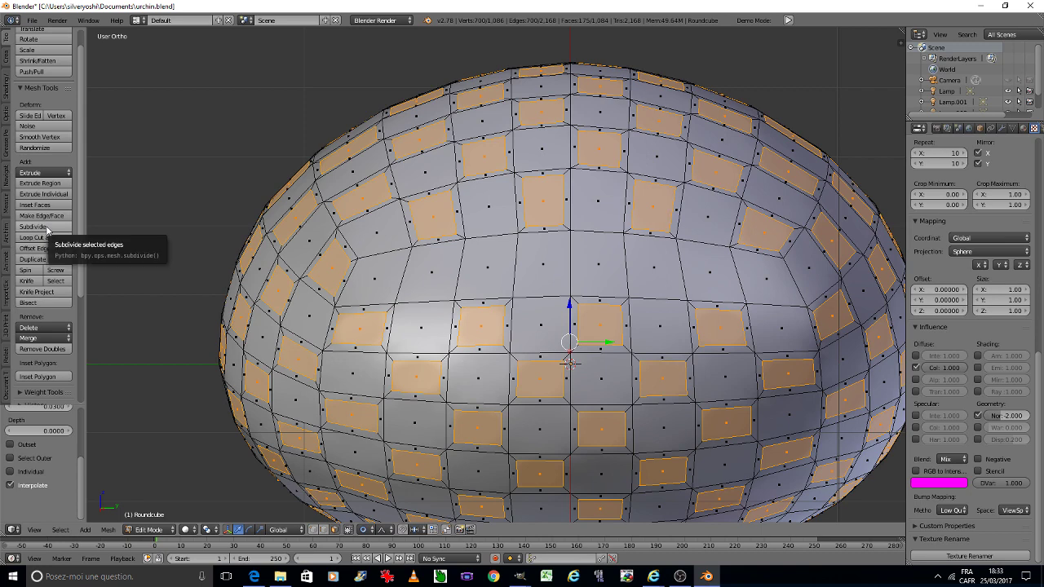
pyautogui.click(48, 231)
pyautogui.press('w')
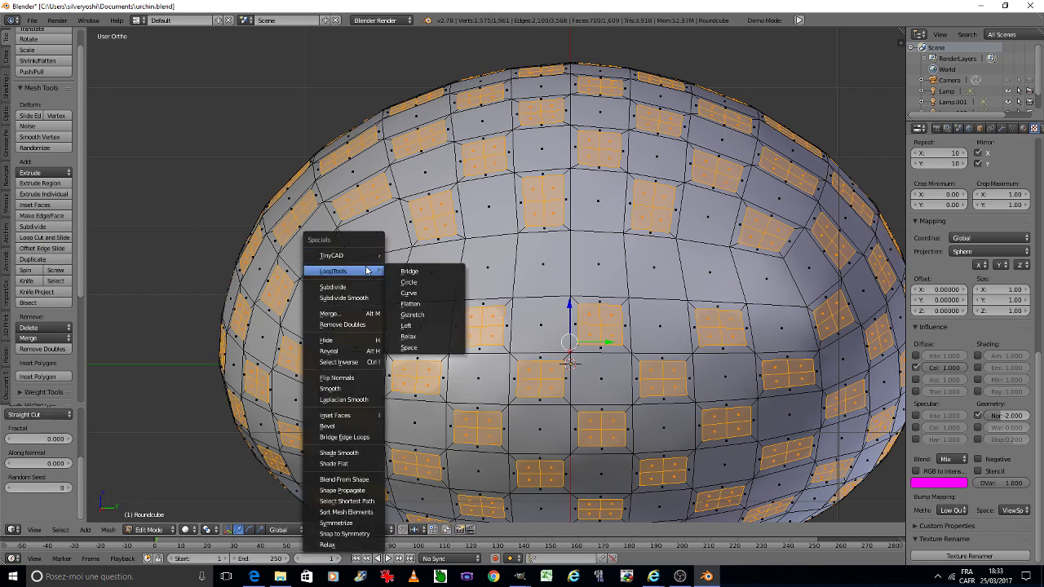
# Round the inset squares with LoopTools Circle and dissolve each into a single face.
pyautogui.click(423, 282)
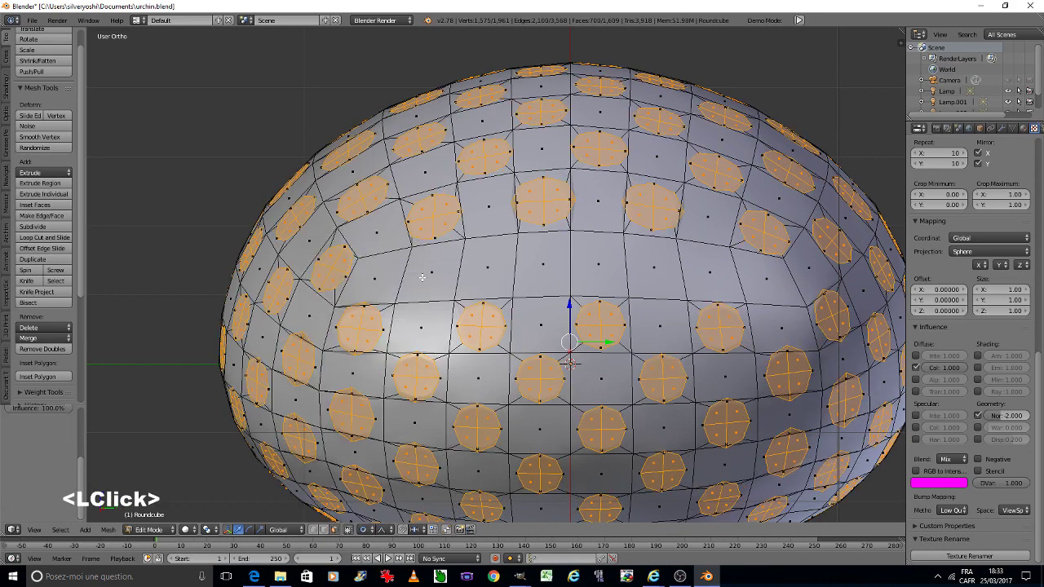
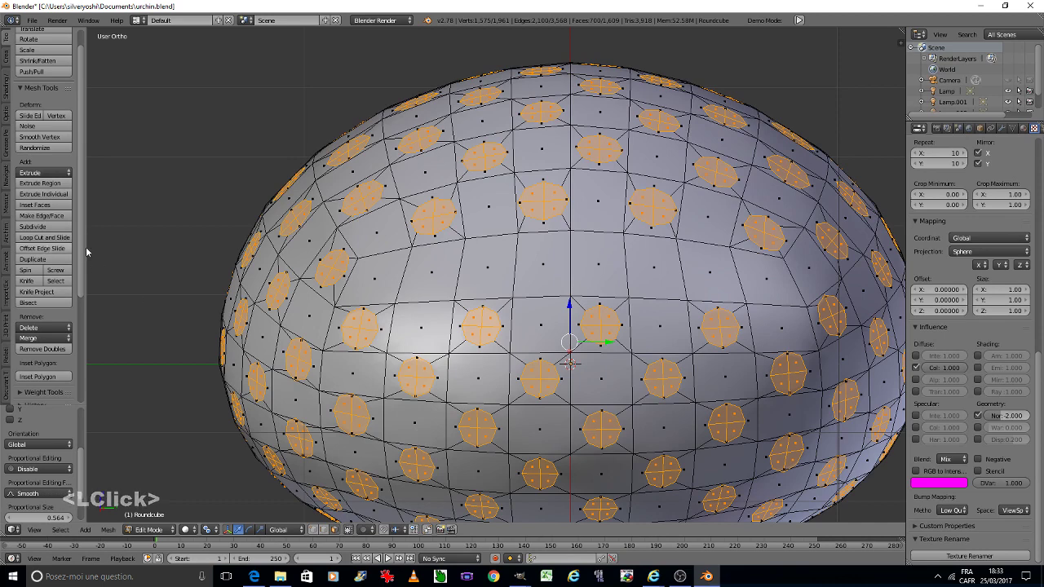
pyautogui.press('x')
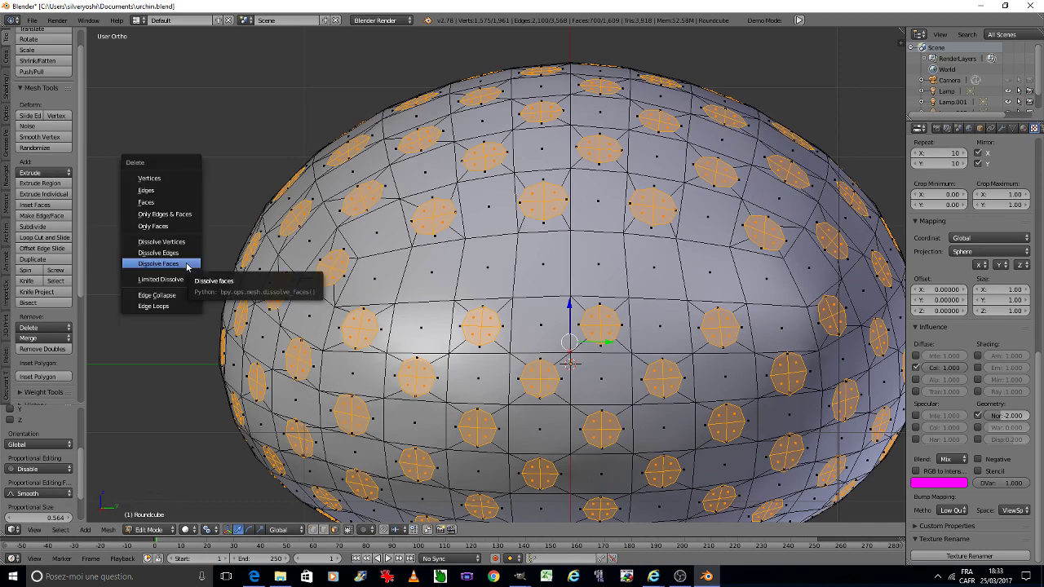
pyautogui.click(187, 268)
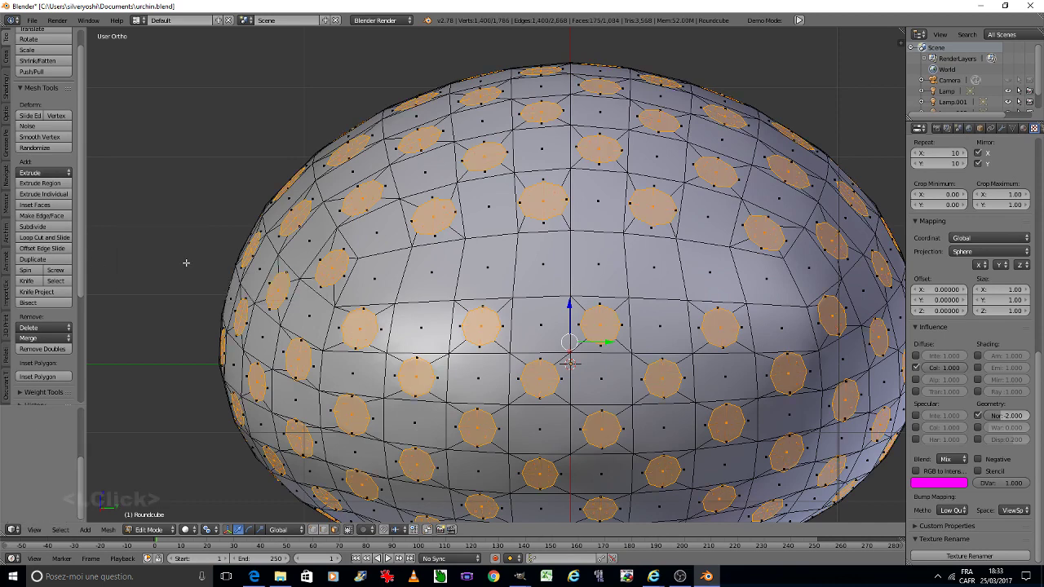
pyautogui.scroll(-3)
# View the urchin mesh through the scene camera and zoom on it.
pyautogui.press('0')
pyautogui.scroll(-3)
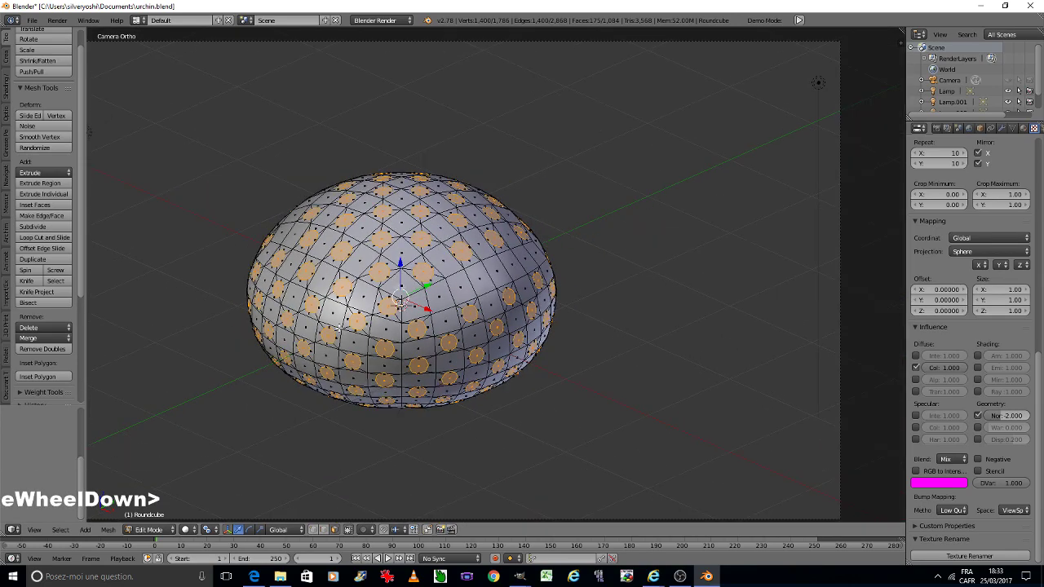
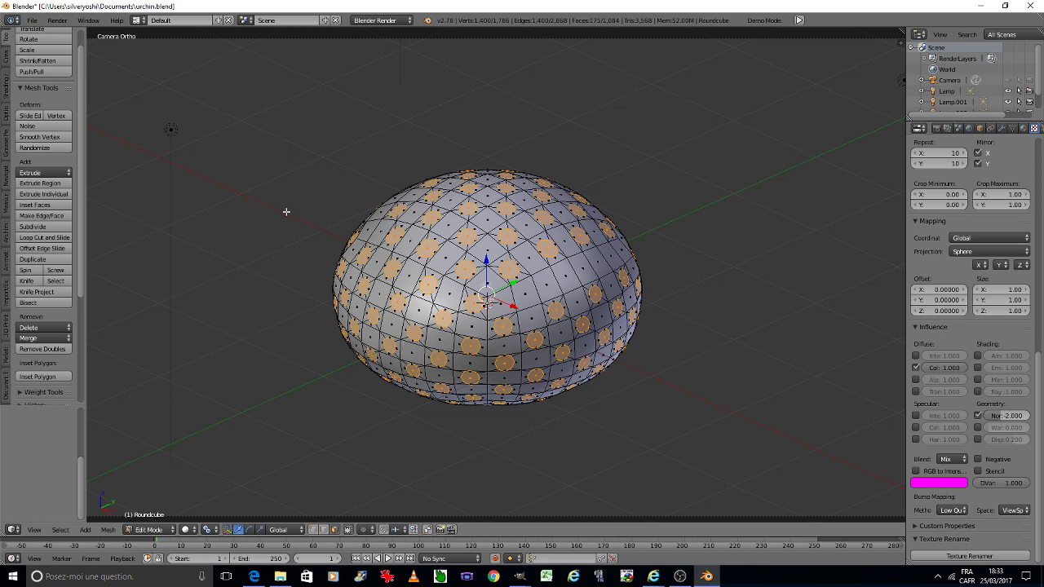
pyautogui.scroll(3)
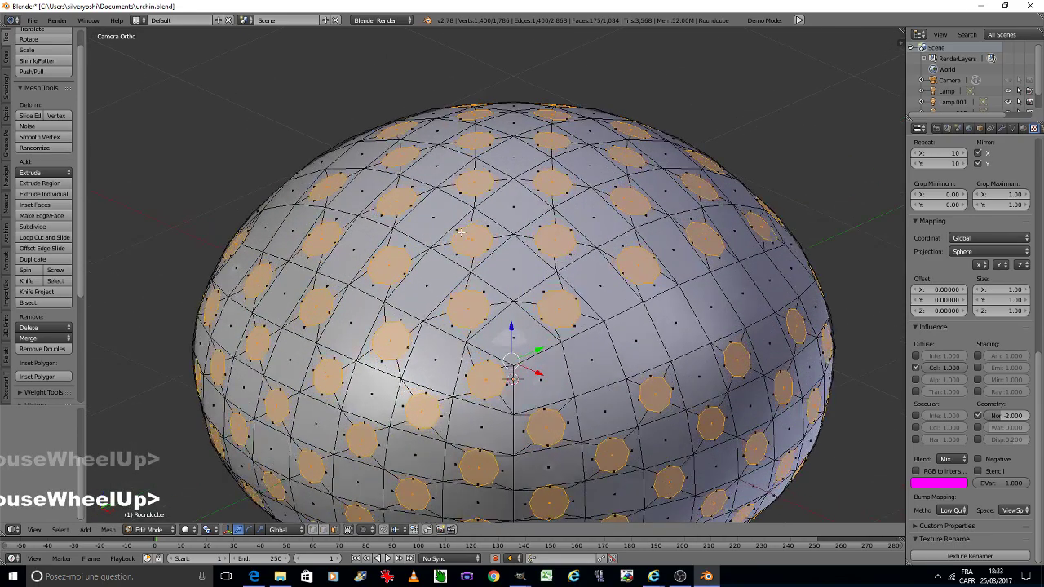
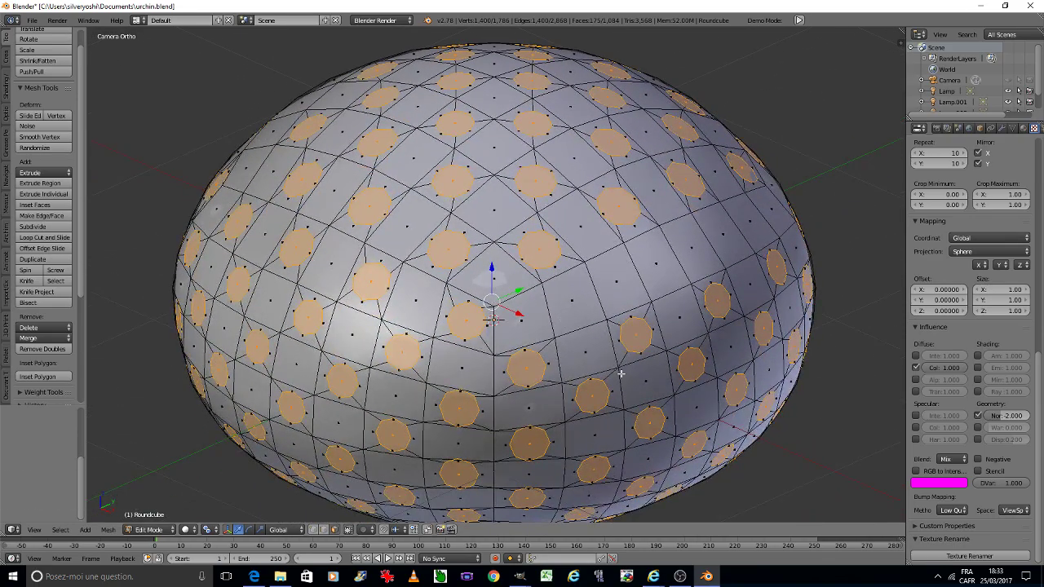
# Inset the round faces into nested rings and set the pivot to Individual Origins.
pyautogui.press('i')
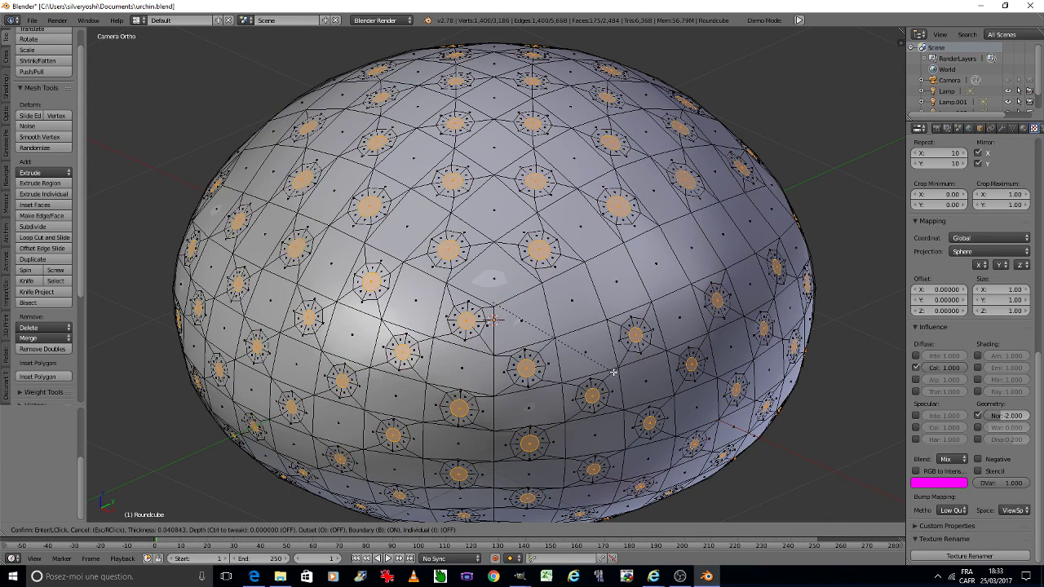
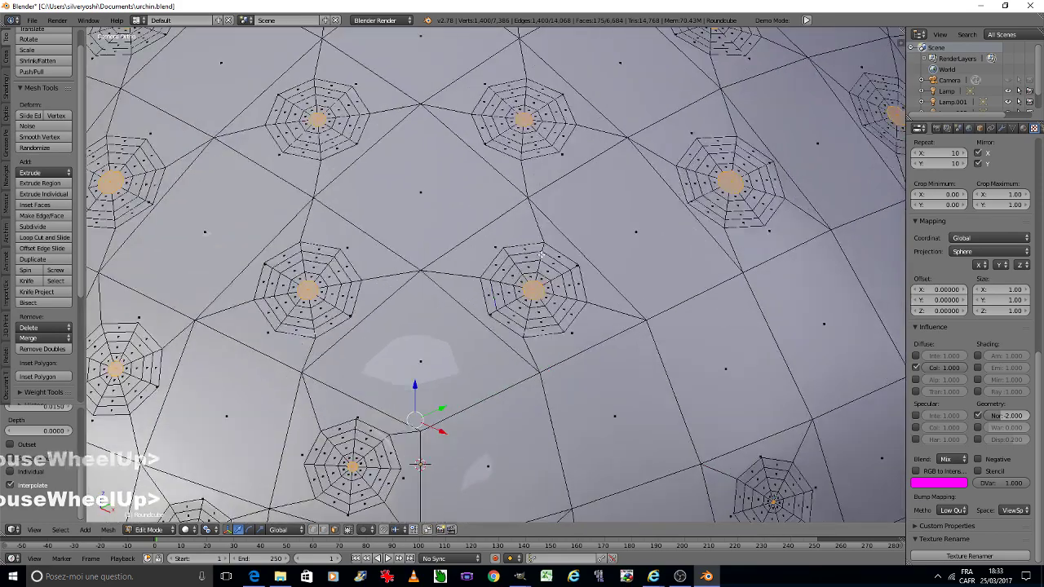
pyautogui.scroll(-3)
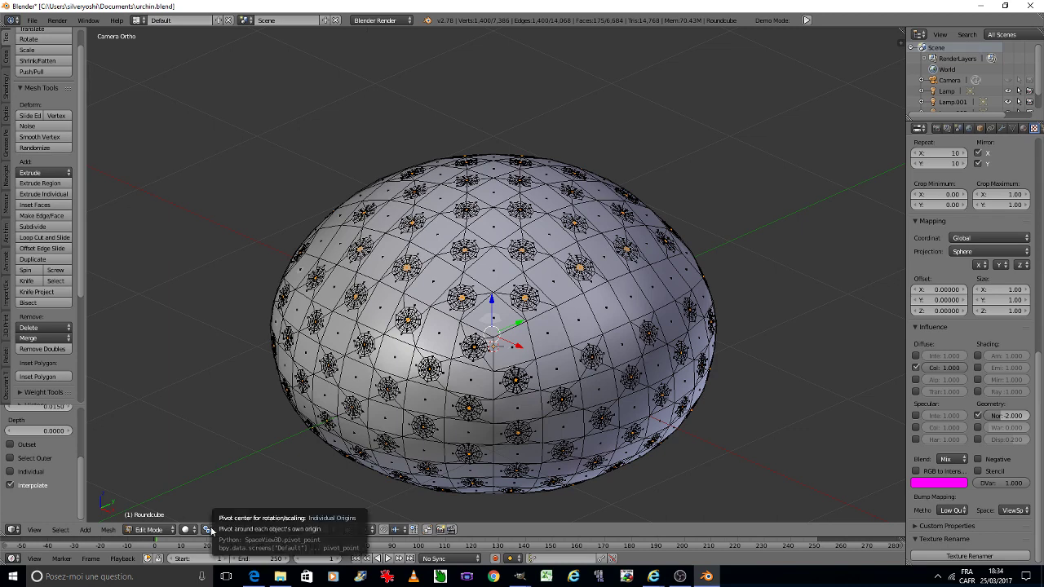
pyautogui.click(212, 532)
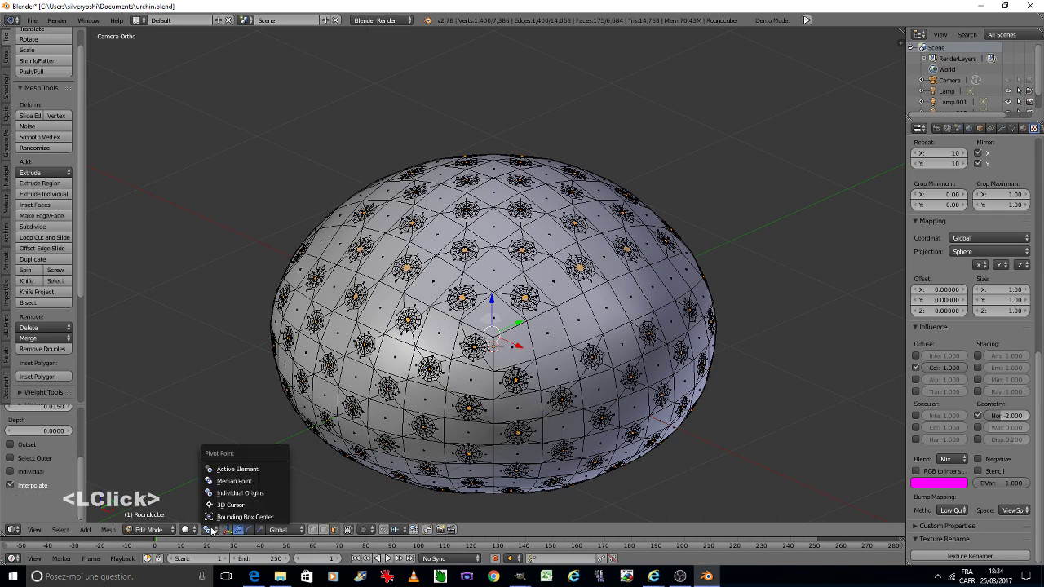
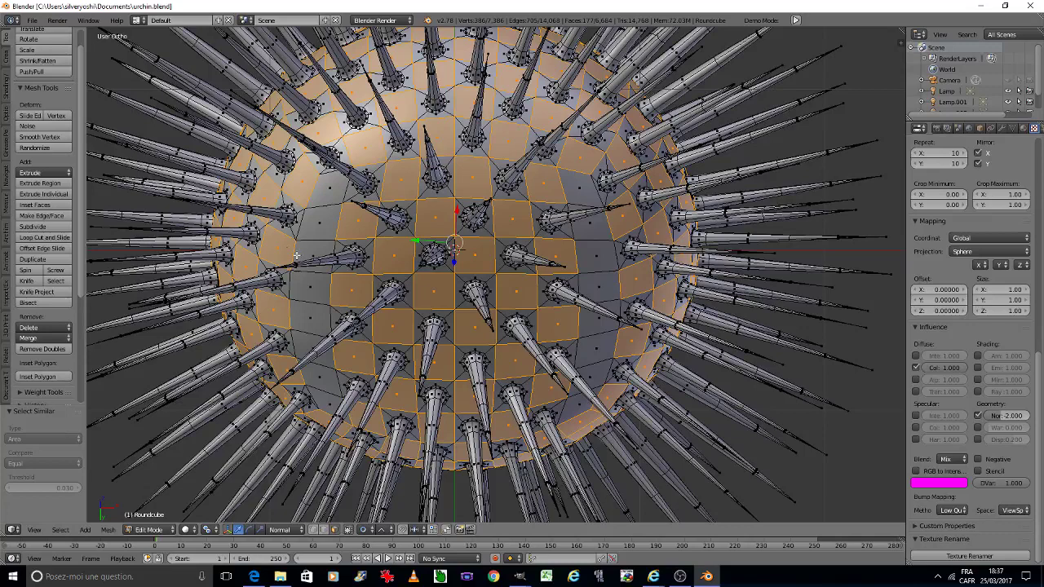
# Inset the faces between the spikes by 0.03 and dissolve each into one round face.
pyautogui.write('i0.03')
pyautogui.press('Return')
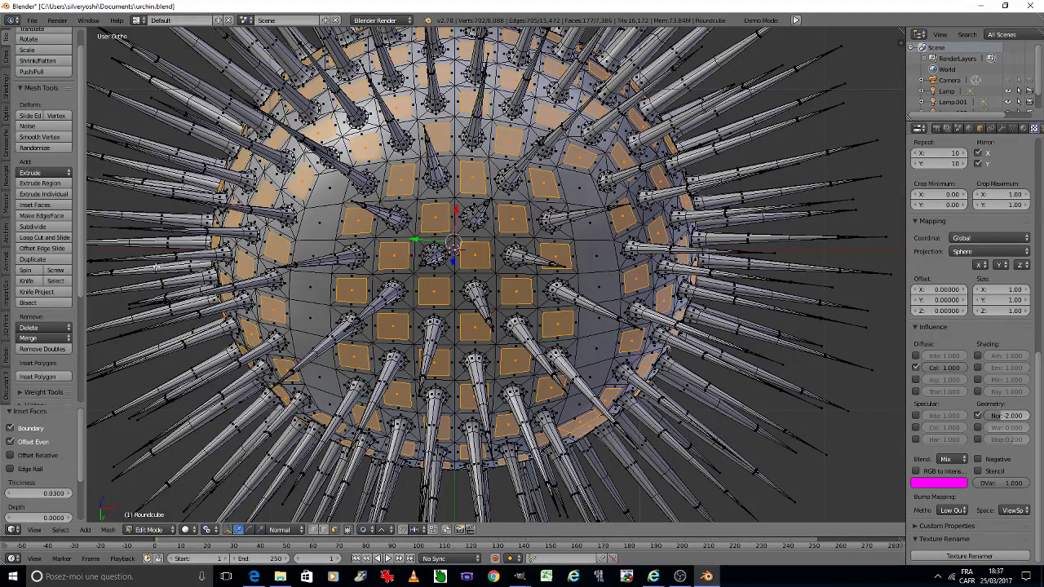
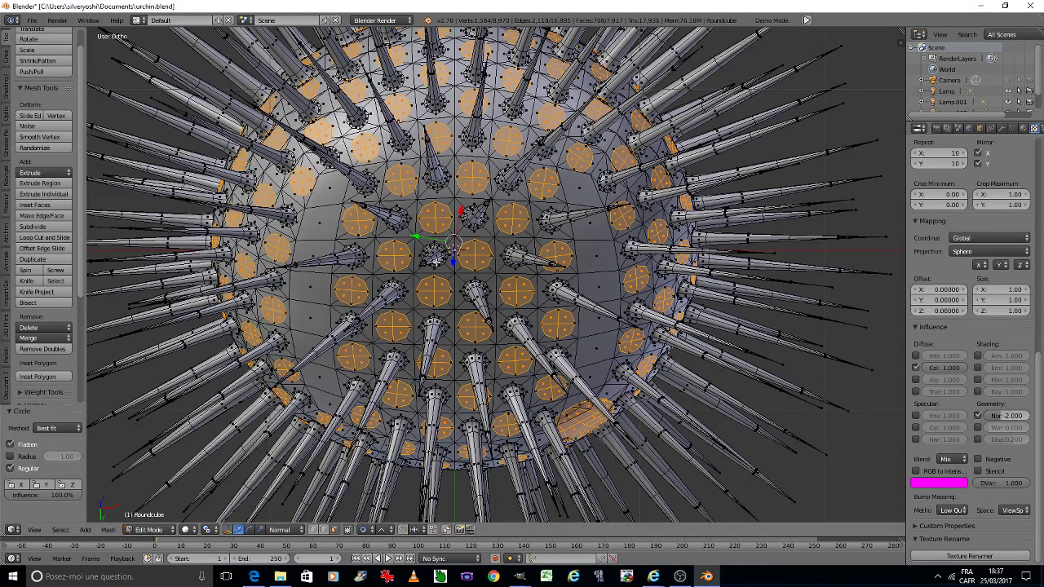
pyautogui.scroll(3)
pyautogui.scroll(3)
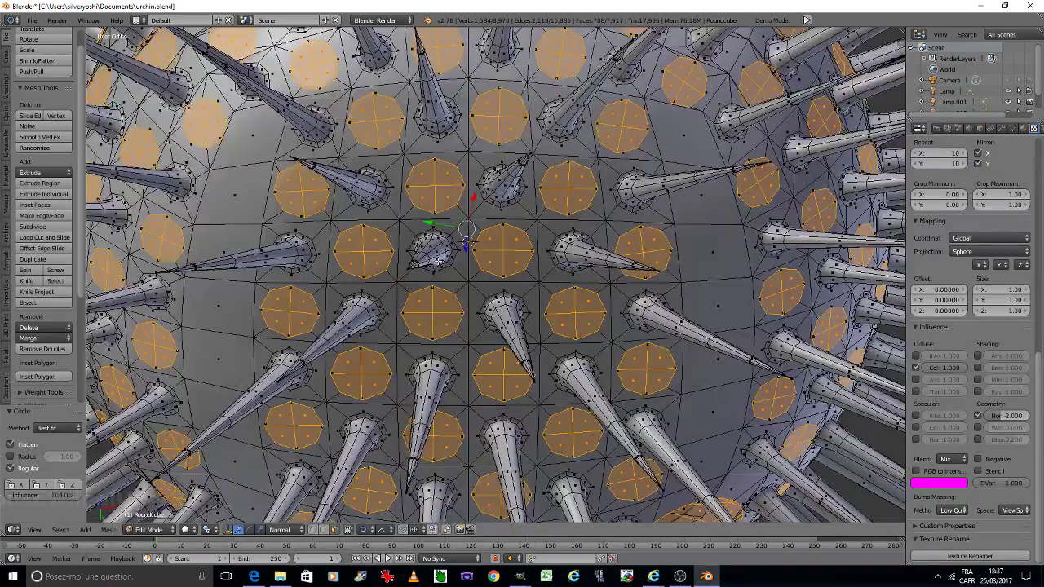
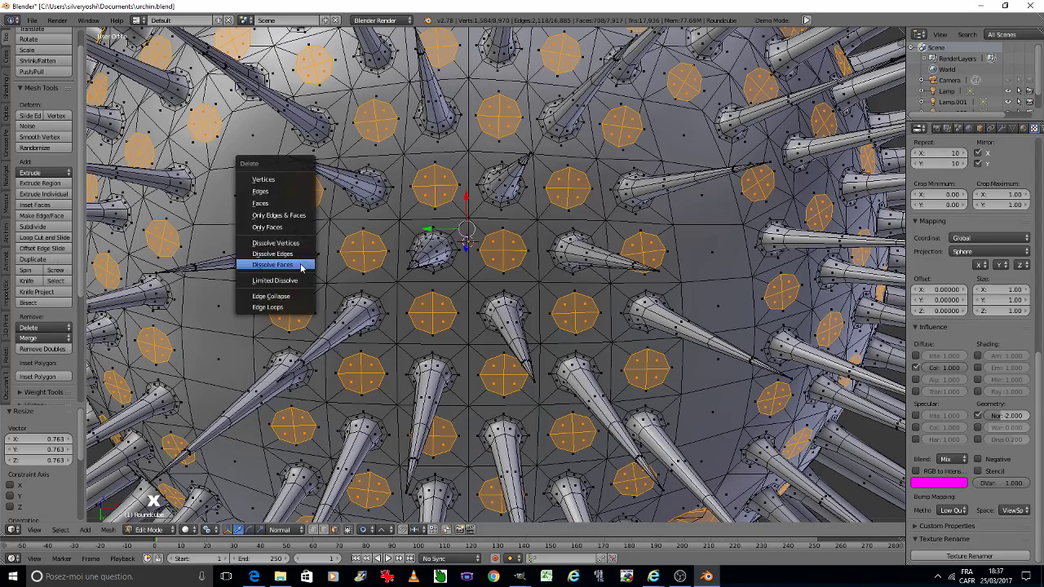
pyautogui.click(302, 268)
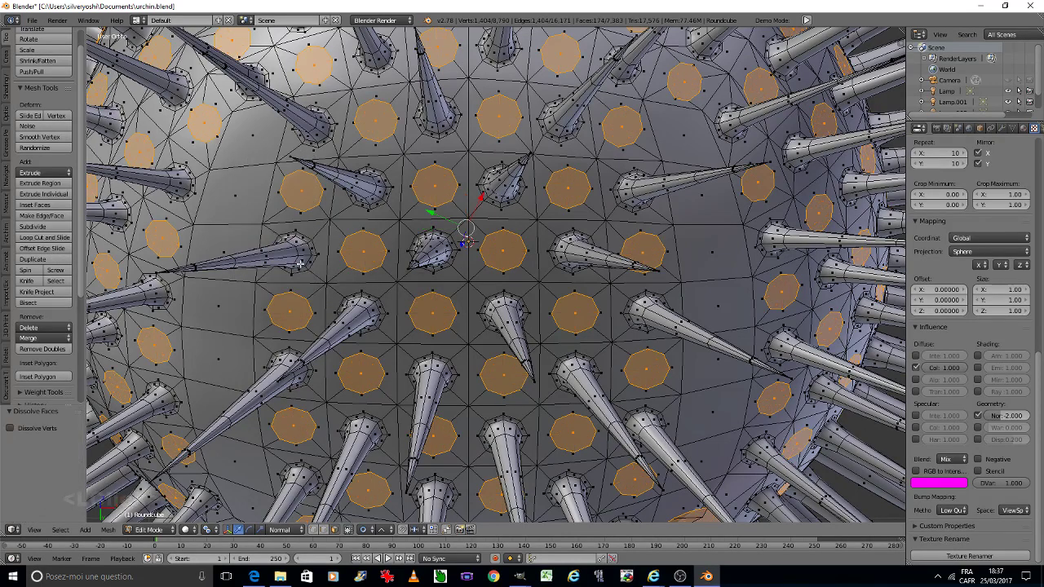
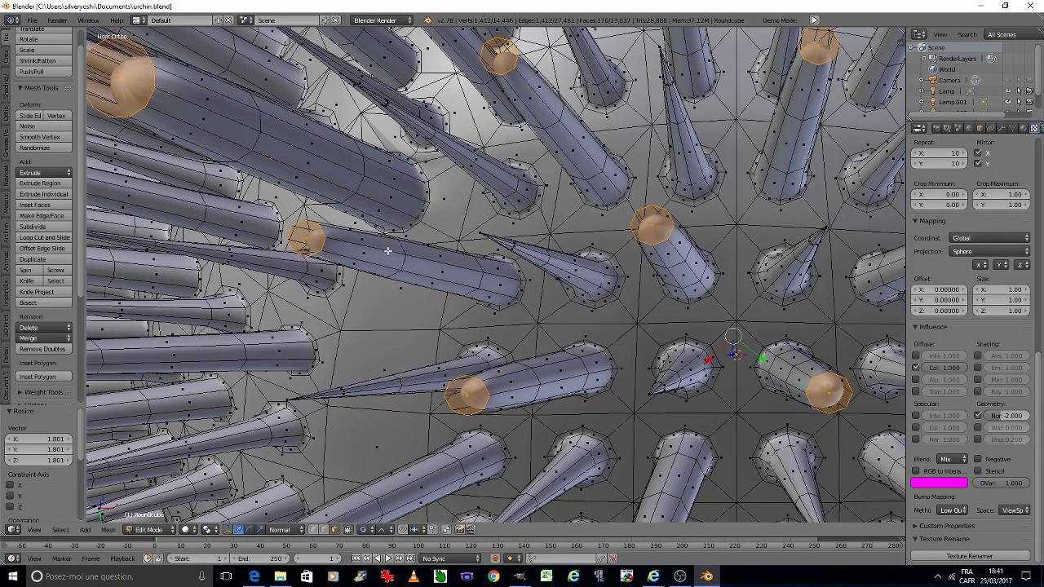
pyautogui.scroll(-3)
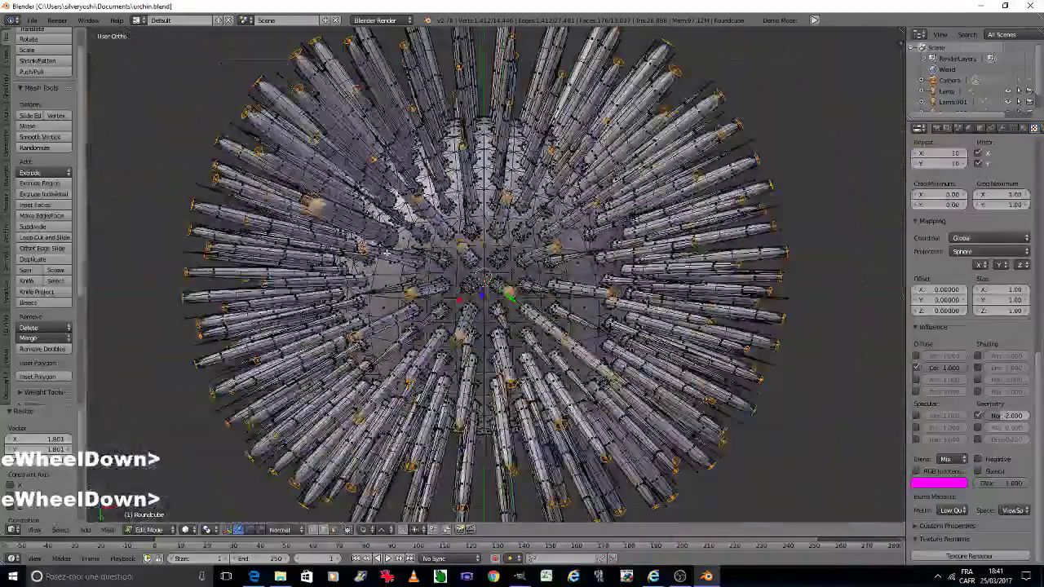
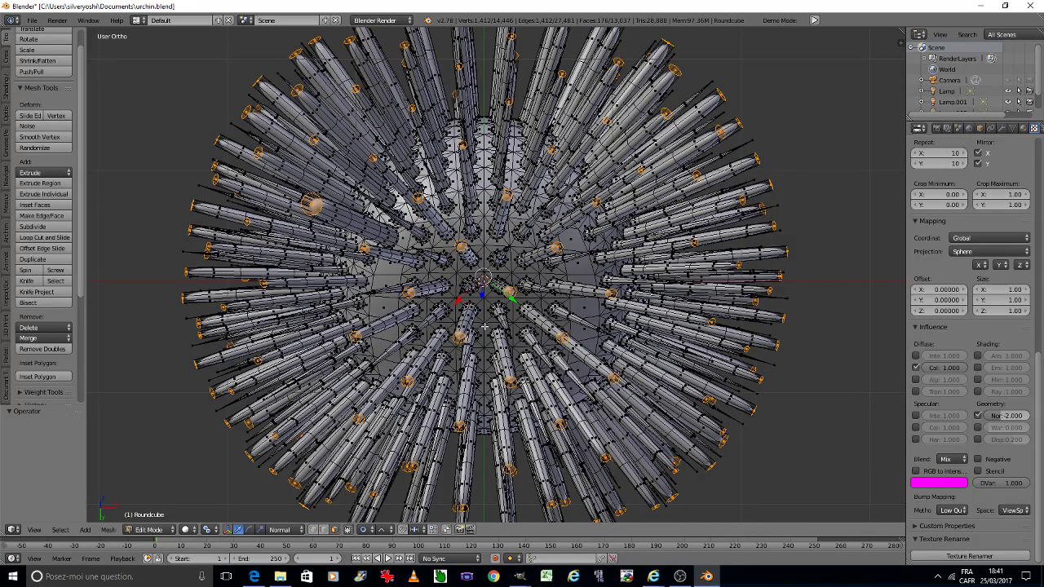
pyautogui.write('s')
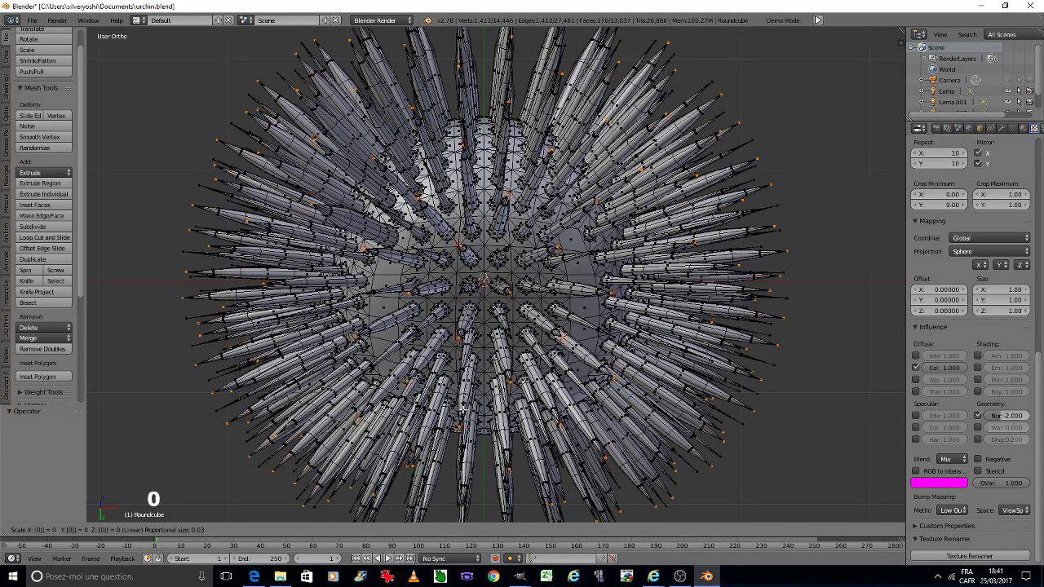
pyautogui.write('1')
pyautogui.scroll(-3)
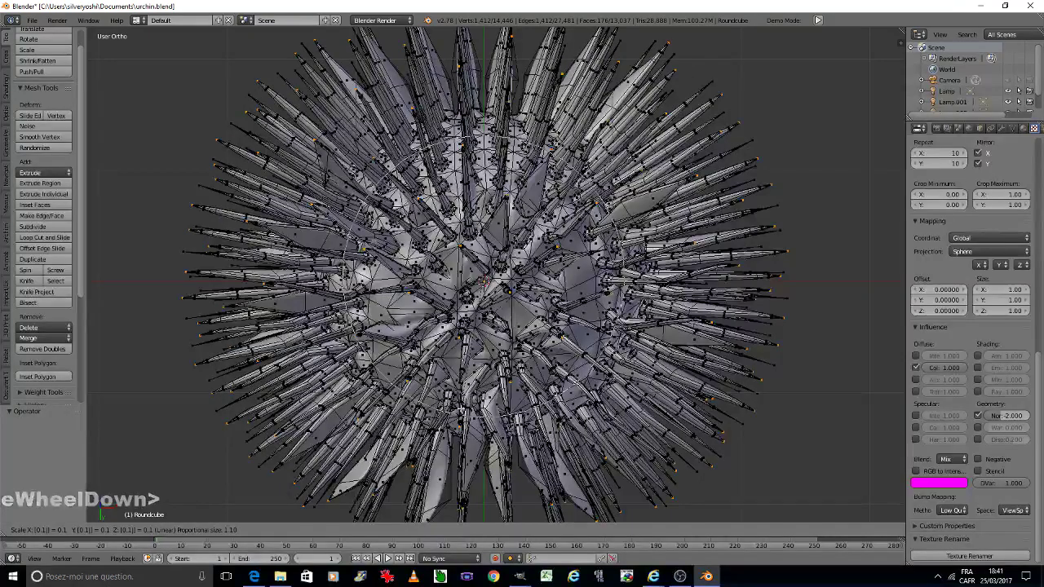
pyautogui.press('ctrl+z')
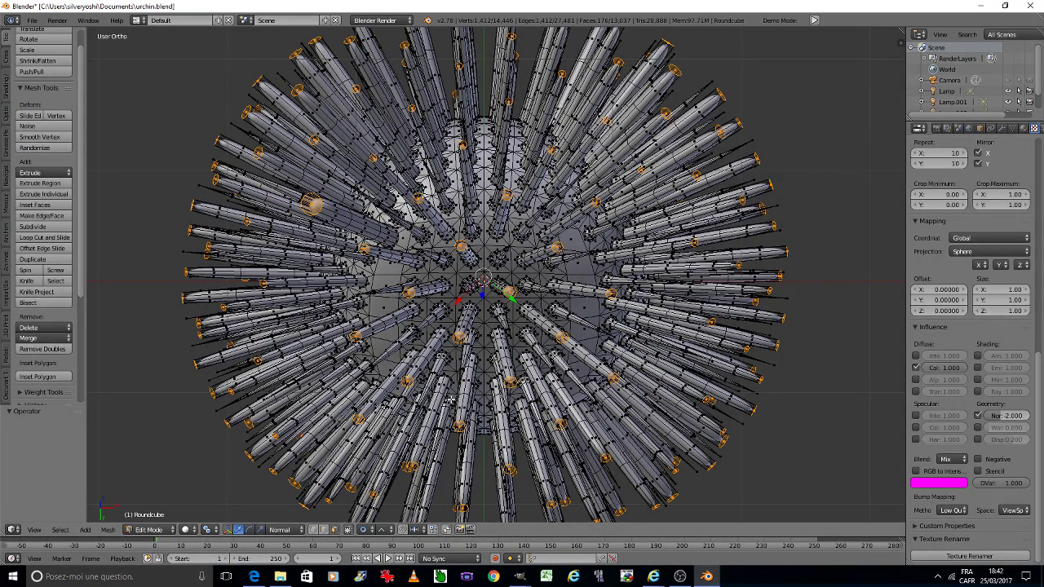
pyautogui.scroll(3)
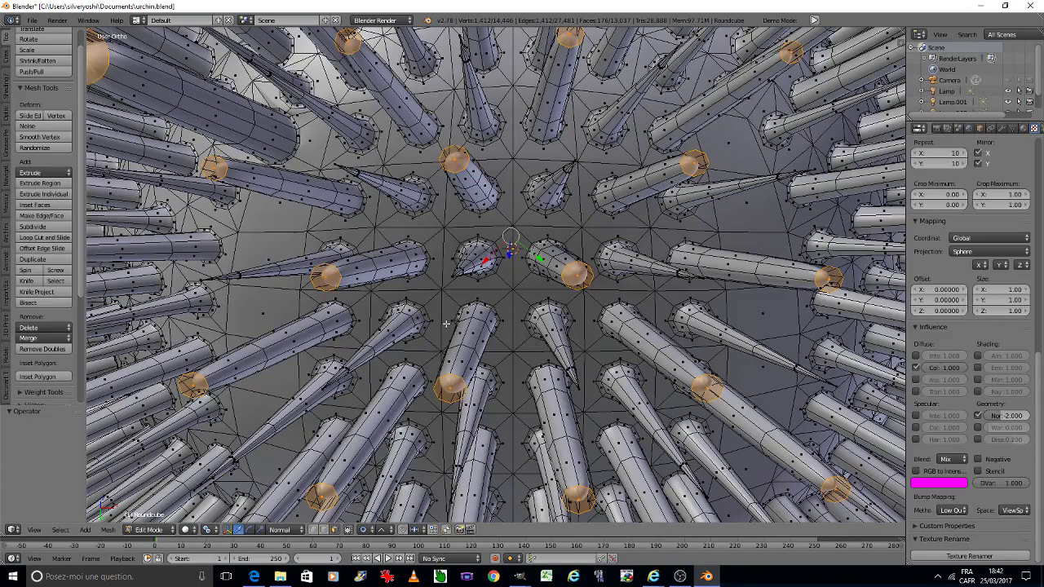
pyautogui.scroll(-3)
pyautogui.write('s0.1')
pyautogui.press('Return')
pyautogui.press('ctrl+z')
pyautogui.press('s')
pyautogui.scroll(3)
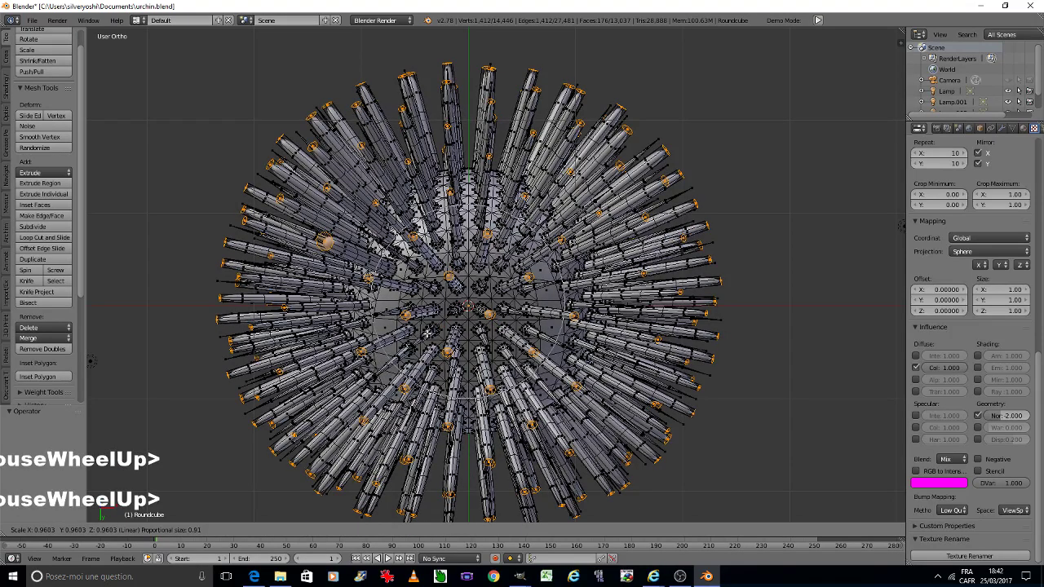
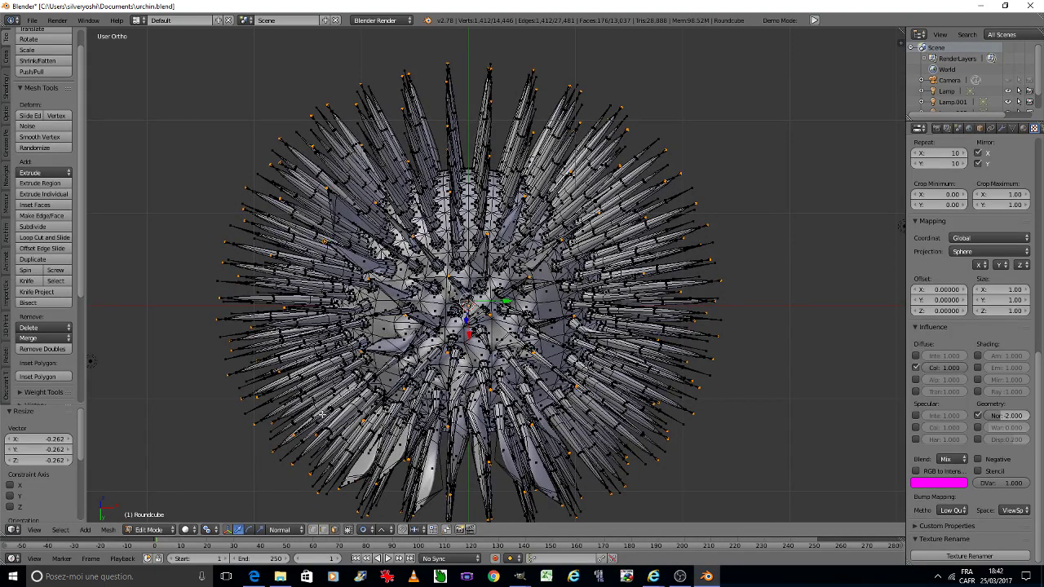
pyautogui.press('ctrl+z')
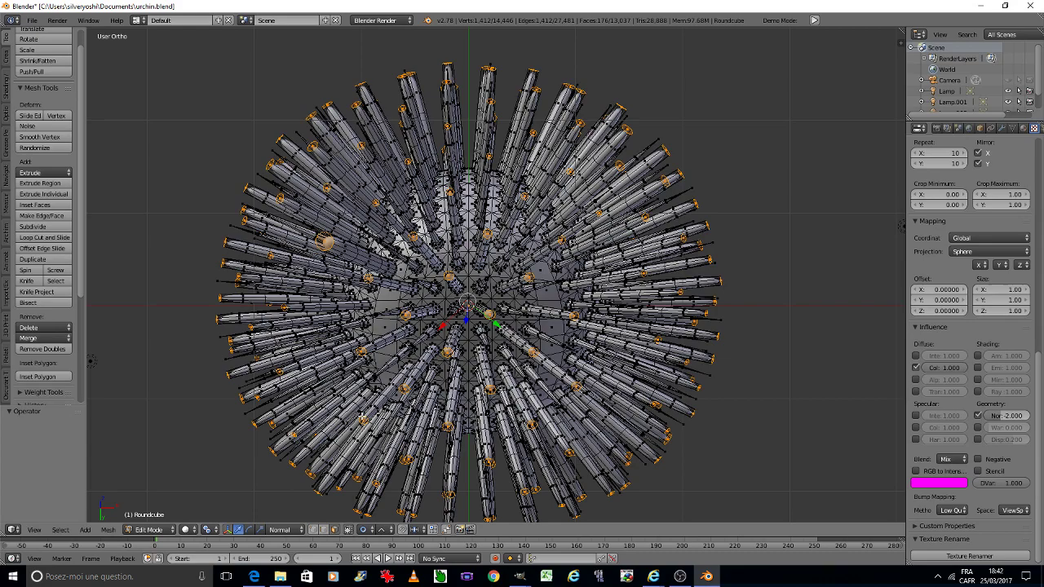
# Scale the spike tips into sharp points and check the result in rendered shading.
pyautogui.press('s')
pyautogui.press('shift+z')
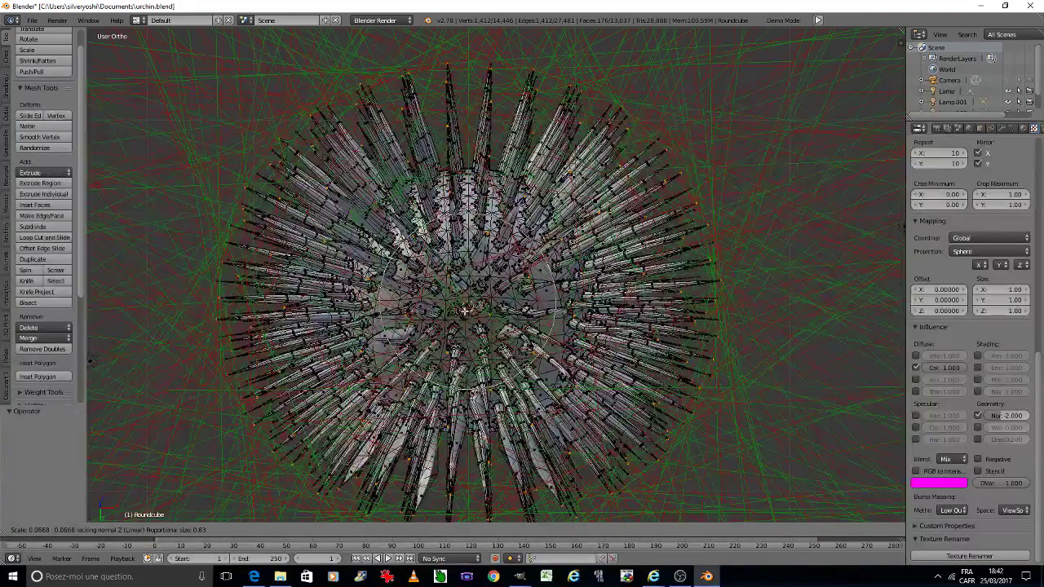
pyautogui.press('ctrl+z')
pyautogui.scroll(3)
pyautogui.press('s')
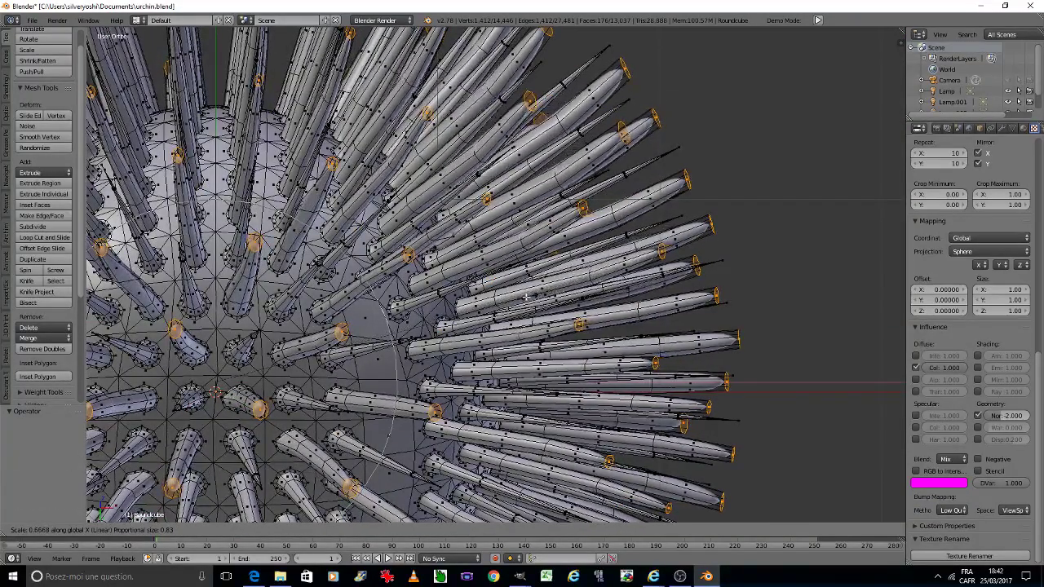
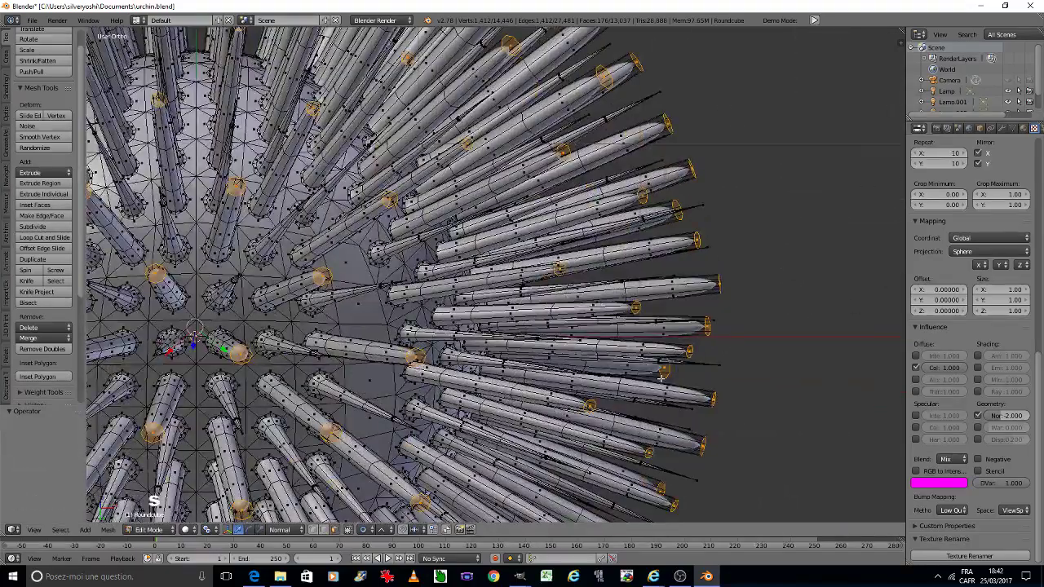
pyautogui.press('shift+z')
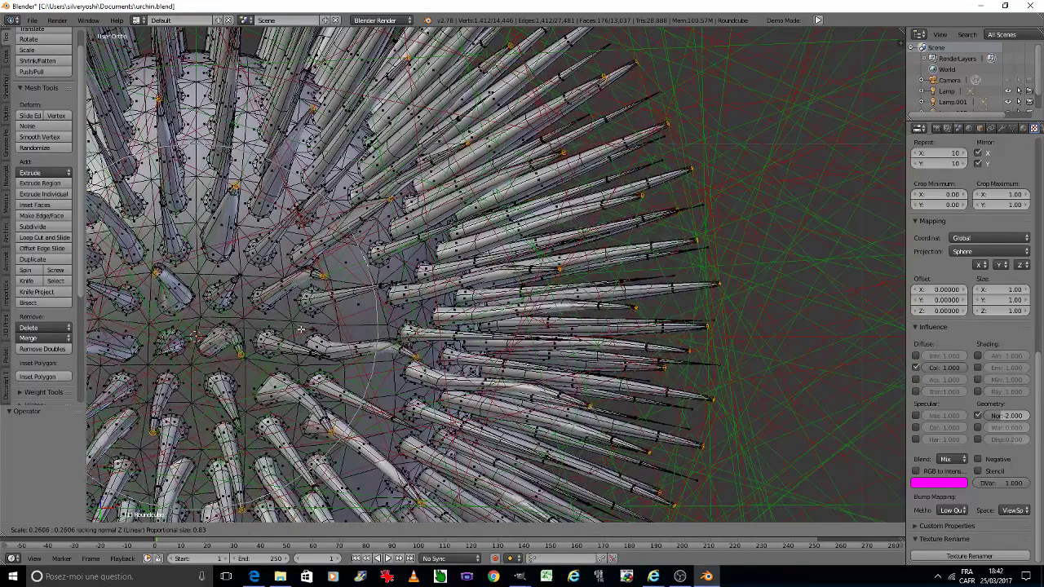
pyautogui.scroll(3)
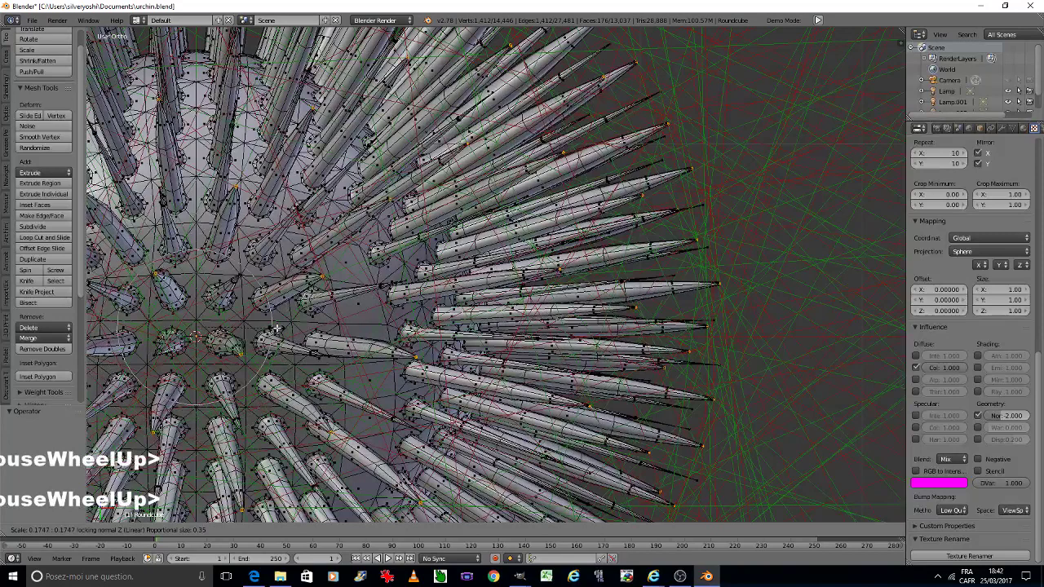
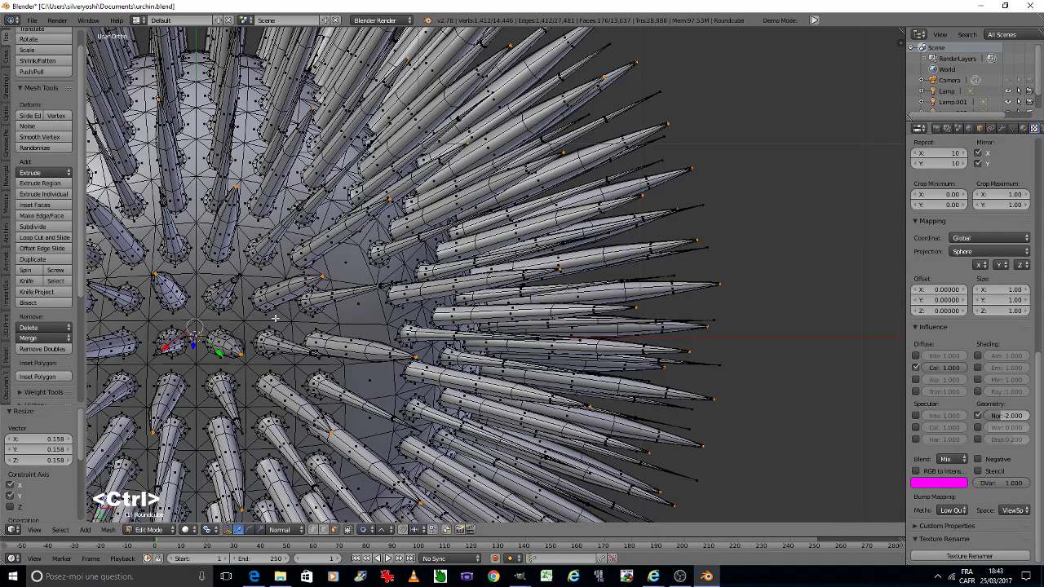
# Undo back to the stage with flat round discs between the long spines.
pyautogui.press('ctrl+z')
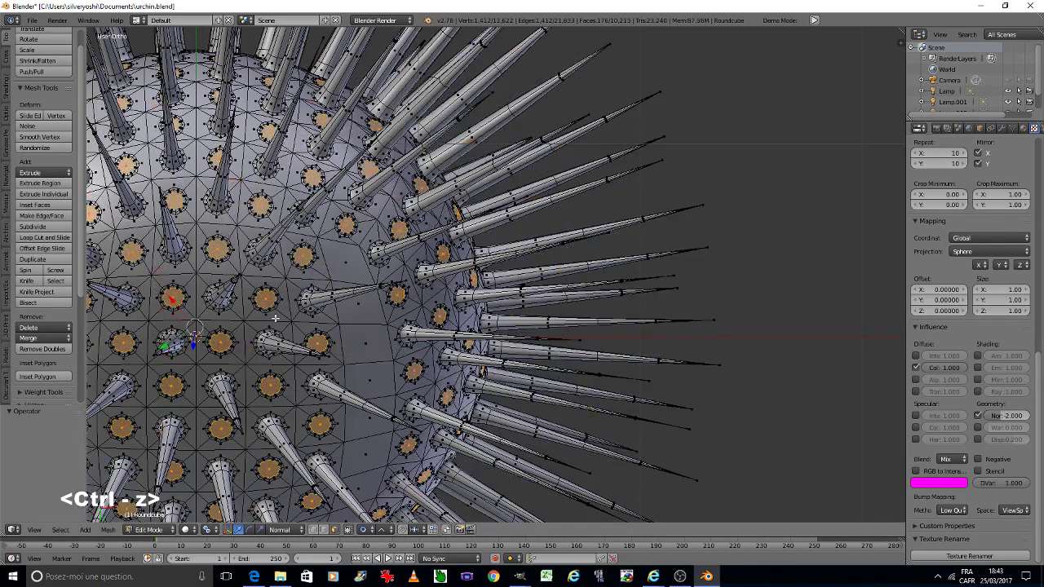
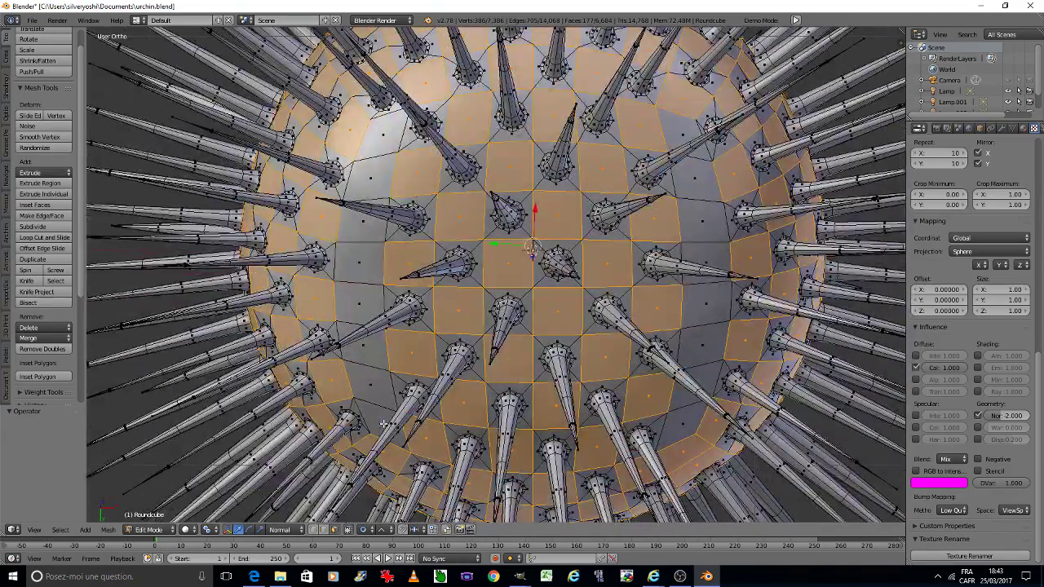
# Inset the selected square patches by 0.03 after rotating the view with numpad 2.
pyautogui.write('2222')
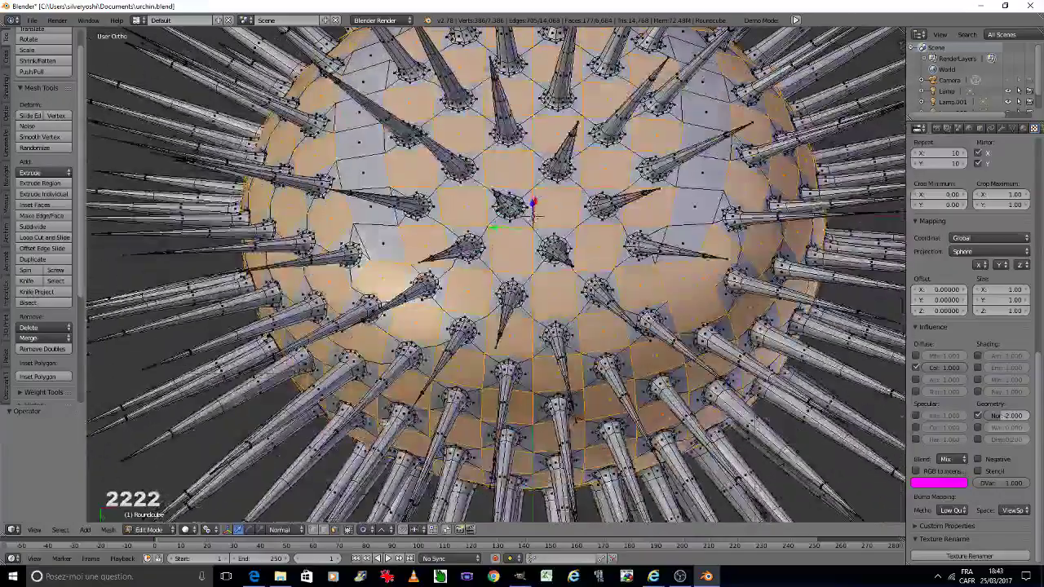
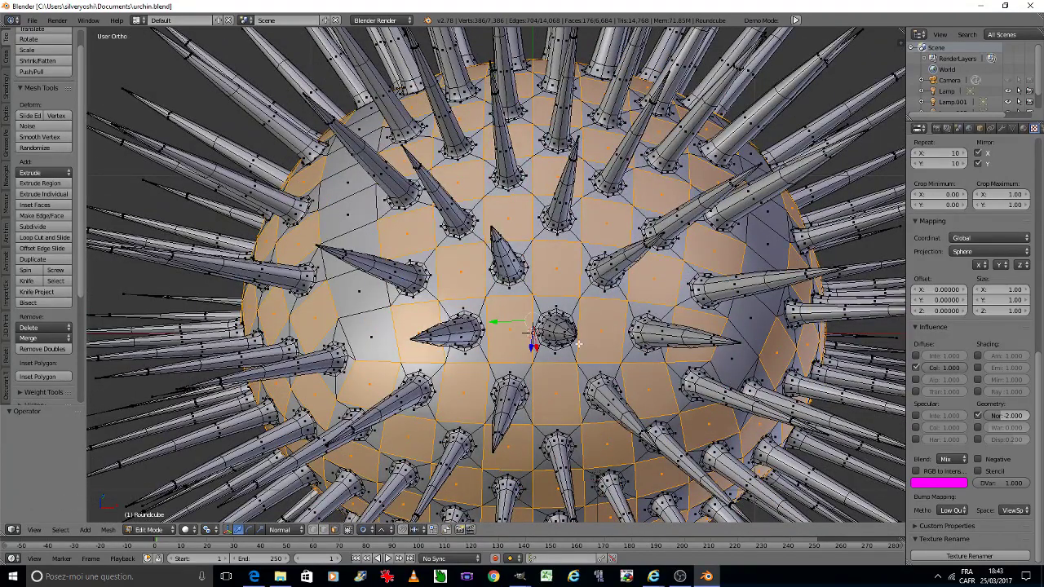
pyautogui.write('i0.03')
pyautogui.press('Return')
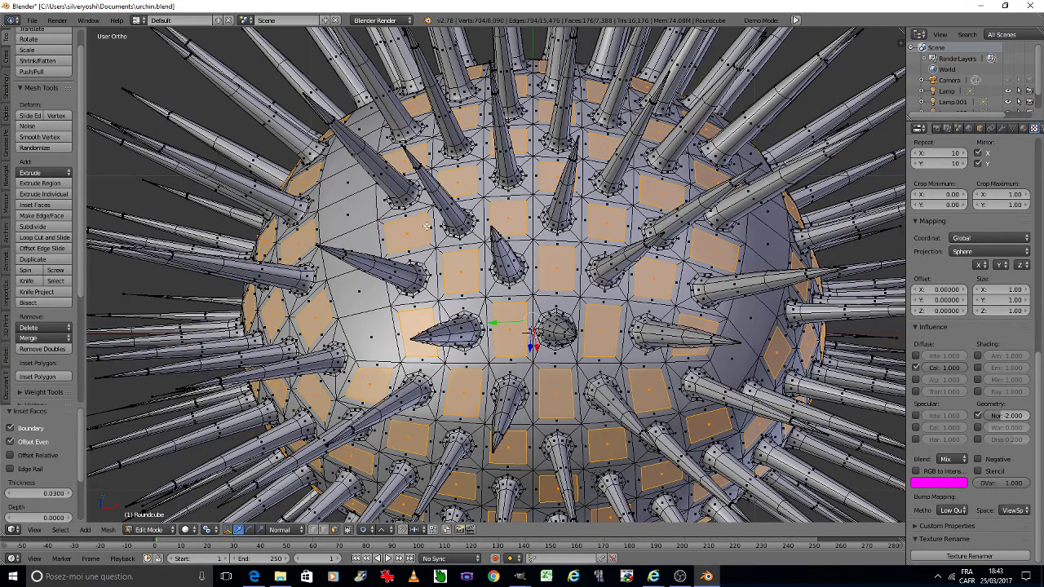
# Subdivide the inset squares and round them into circles with LoopTools Circle.
pyautogui.click(35, 231)
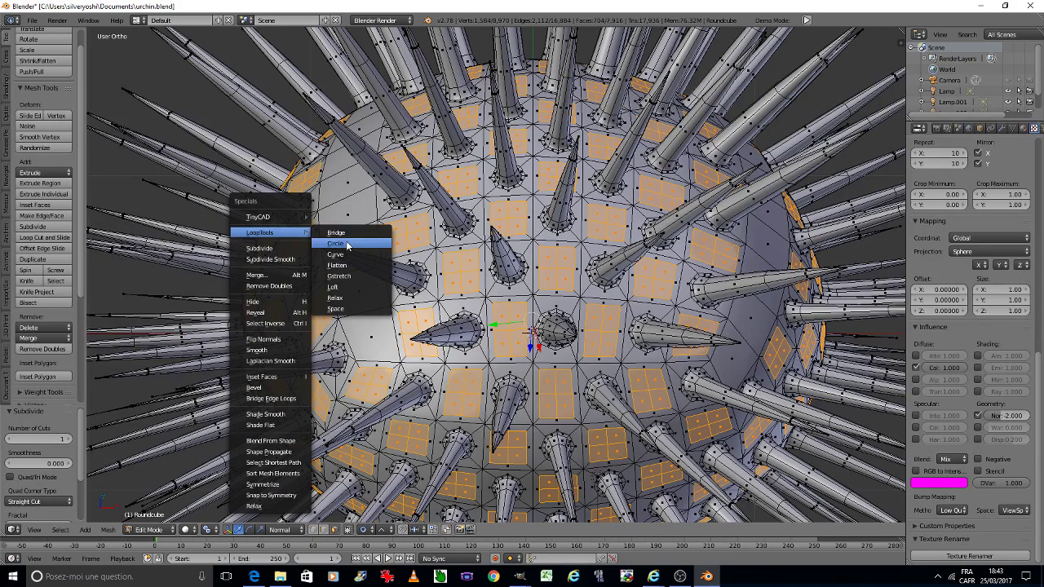
pyautogui.click(351, 245)
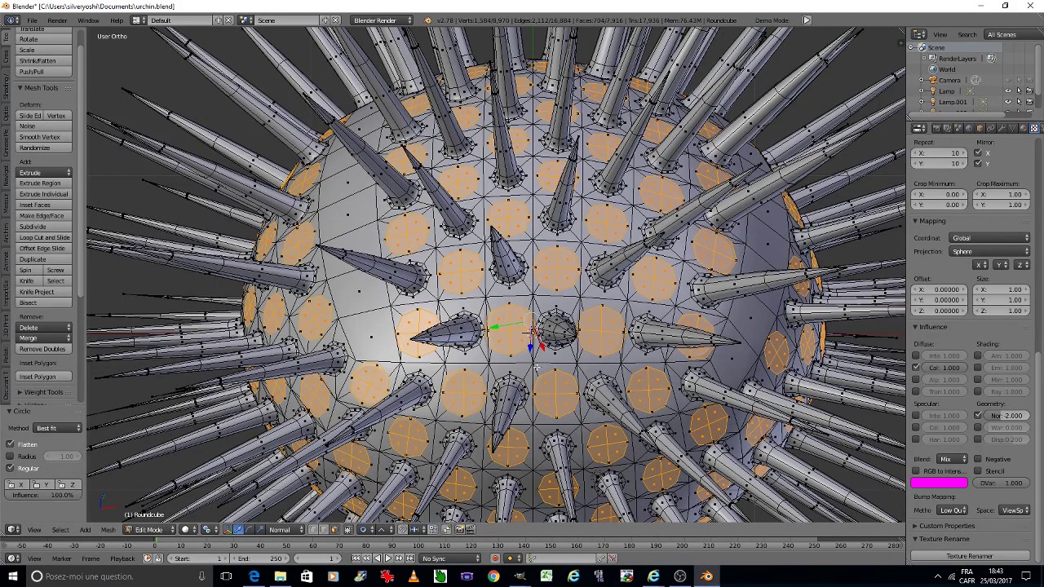
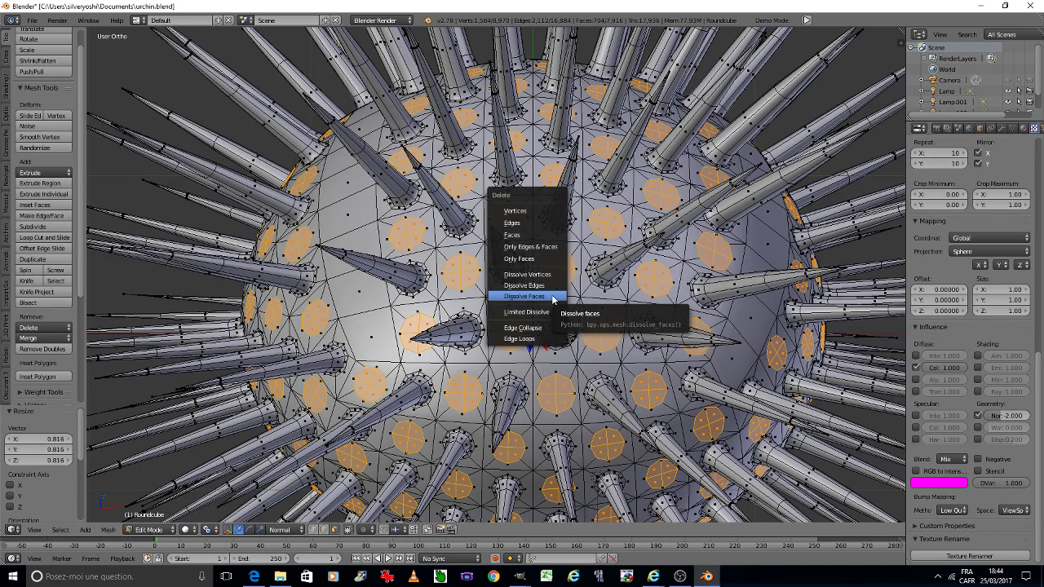
# Build the round discs into concentric ringed spike bases with small centres and extrude spikes.
pyautogui.click(554, 300)
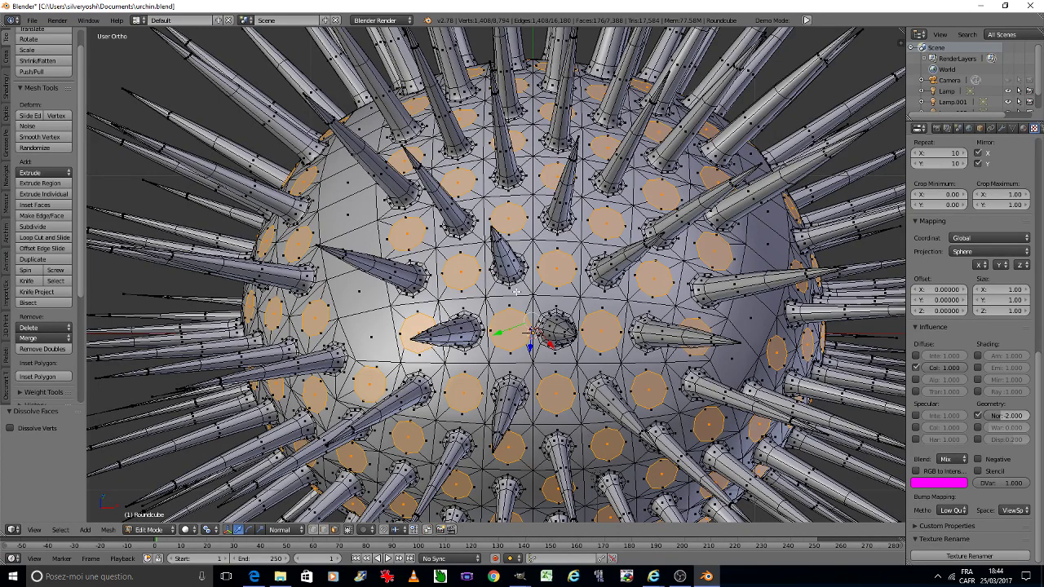
pyautogui.scroll(3)
pyautogui.scroll(3)
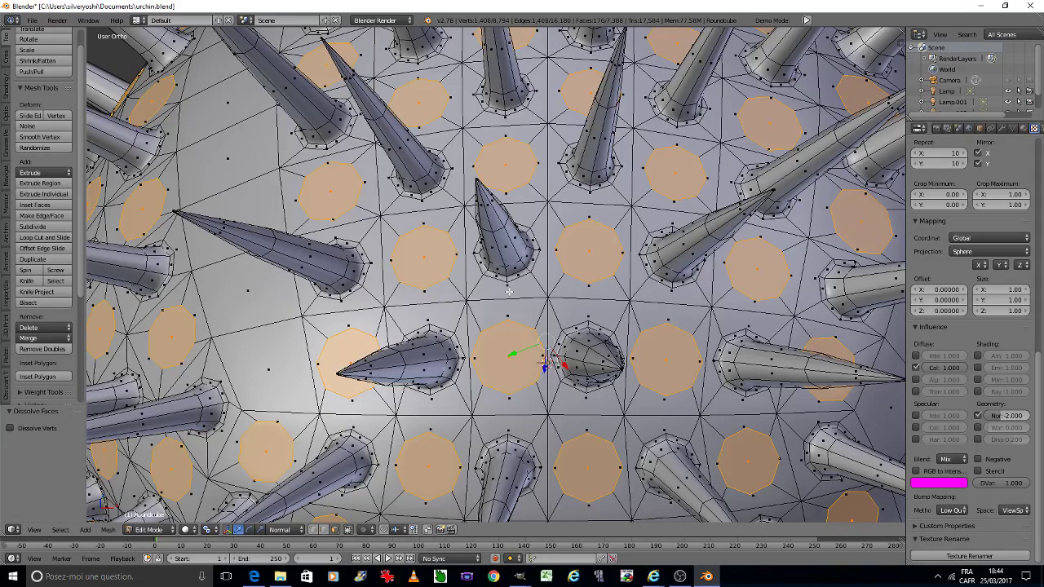
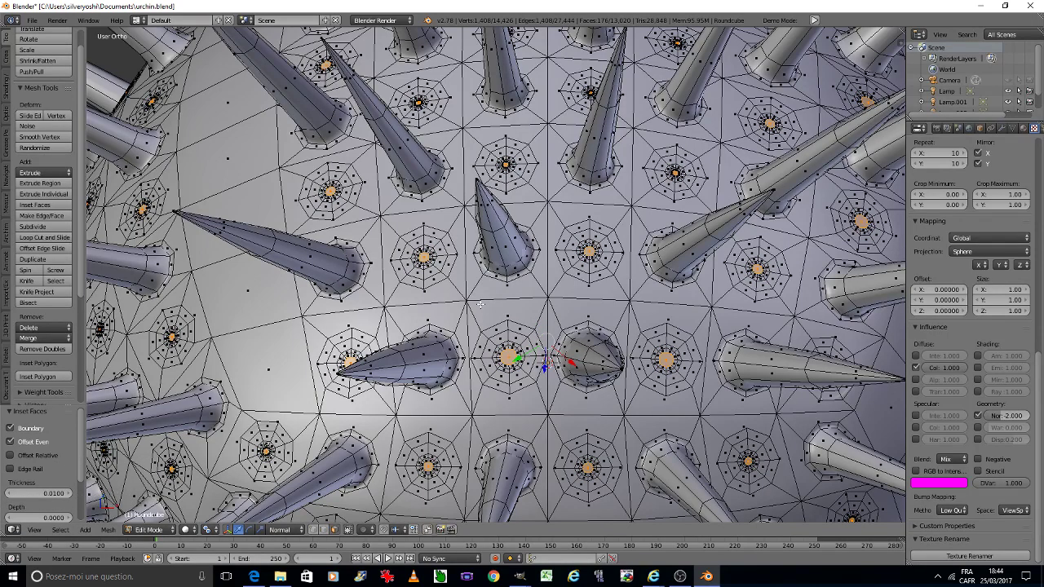
pyautogui.scroll(-3)
pyautogui.scroll(-3)
pyautogui.click(345, 534)
pyautogui.click(347, 534)
pyautogui.click(371, 531)
pyautogui.click(386, 486)
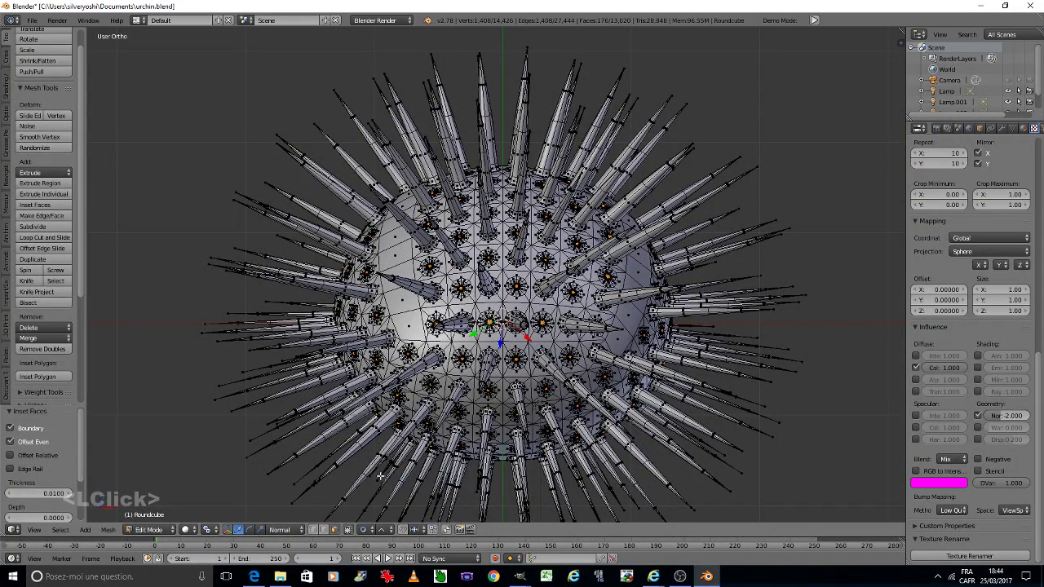
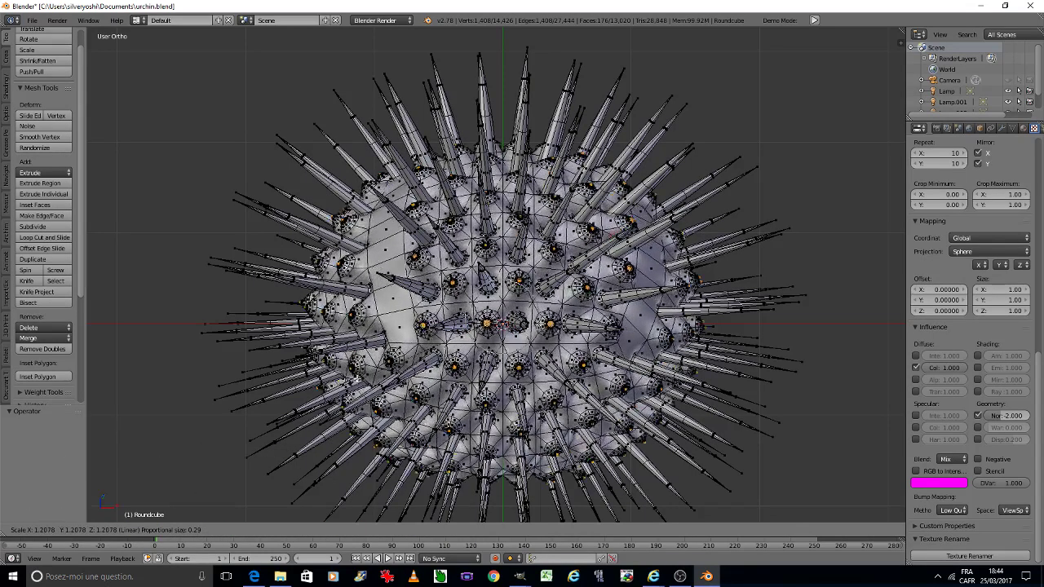
# Scale the spike vertices outward with proportional editing, widening the falloff radius.
pyautogui.scroll(3)
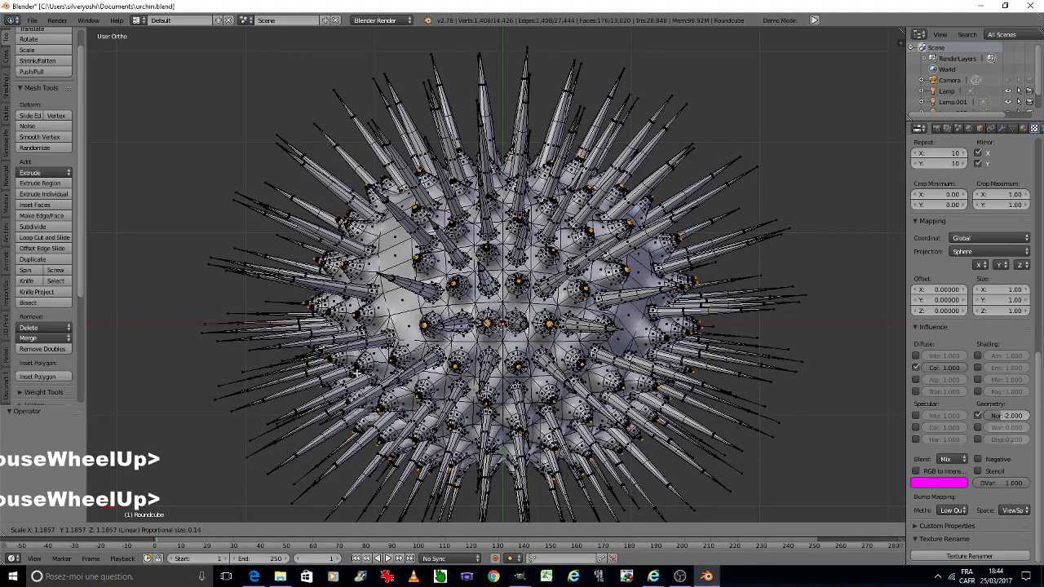
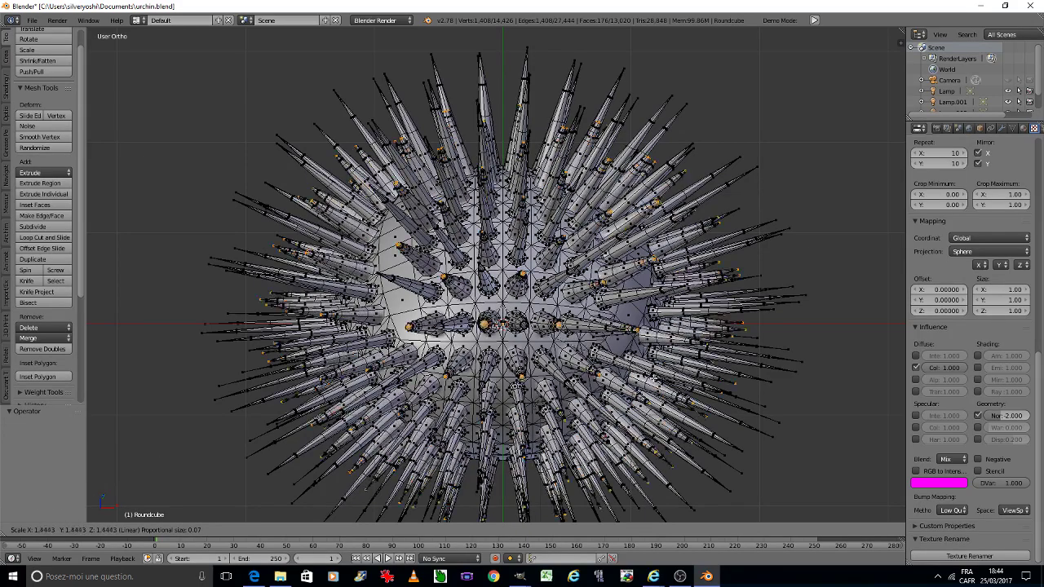
pyautogui.scroll(3)
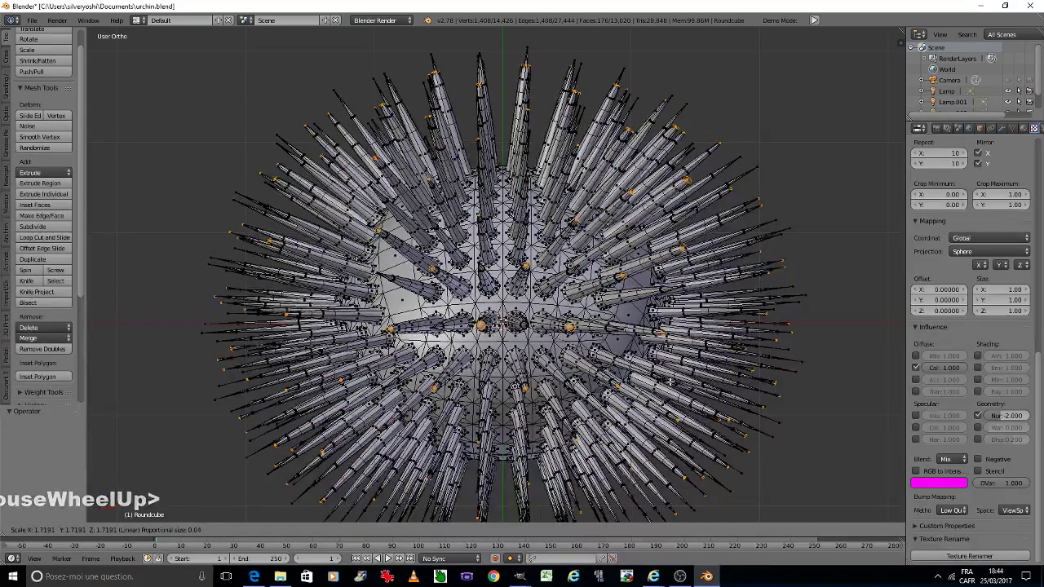
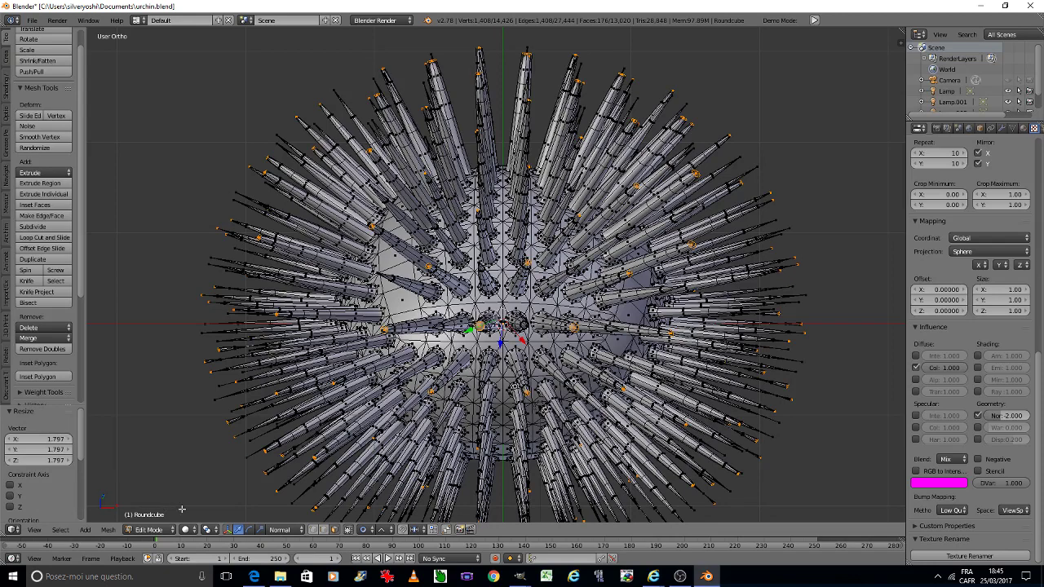
# Scale the selected spike tips to .1 with proportional falloff so they taper to sharp points.
pyautogui.click(215, 530)
pyautogui.click(234, 494)
pyautogui.press('s')
pyautogui.scroll(-3)
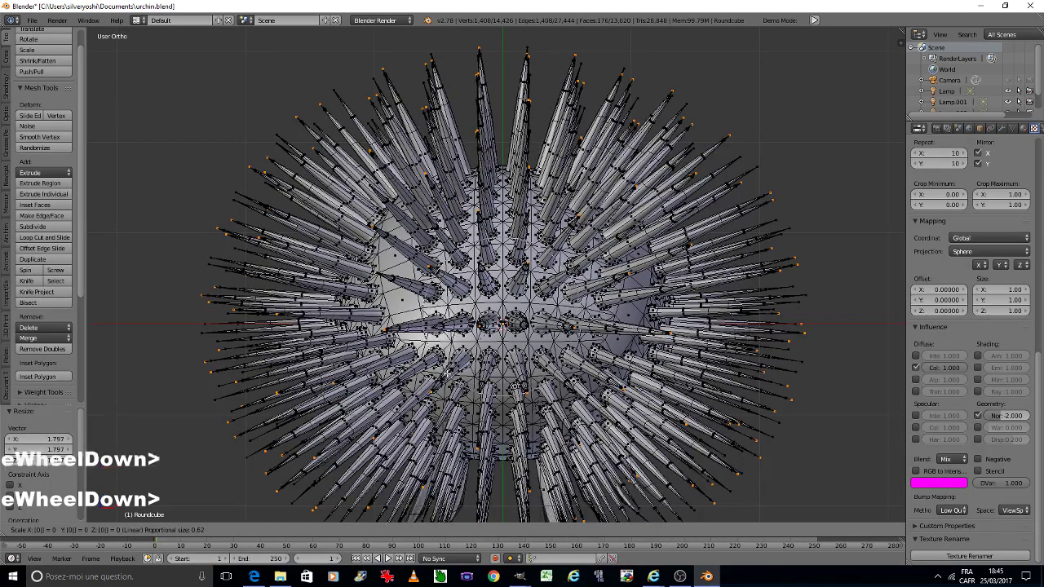
pyautogui.scroll(-3)
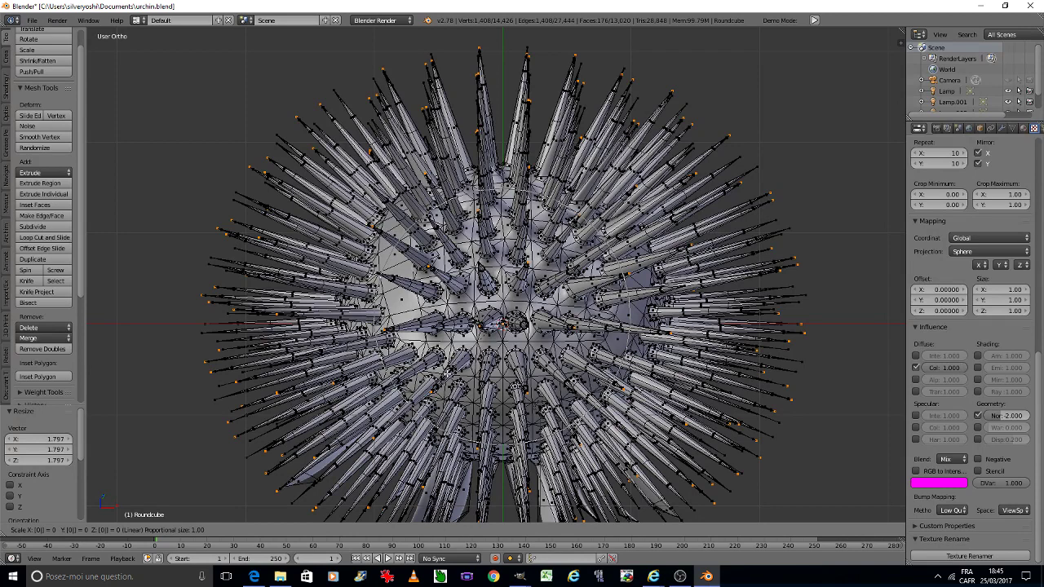
pyautogui.write('.1')
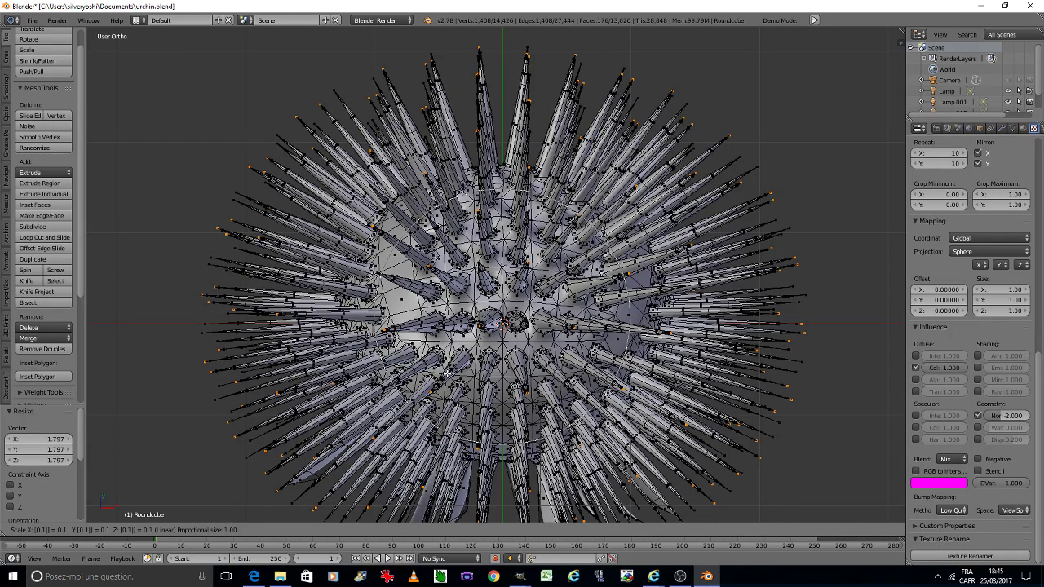
pyautogui.scroll(3)
pyautogui.scroll(3)
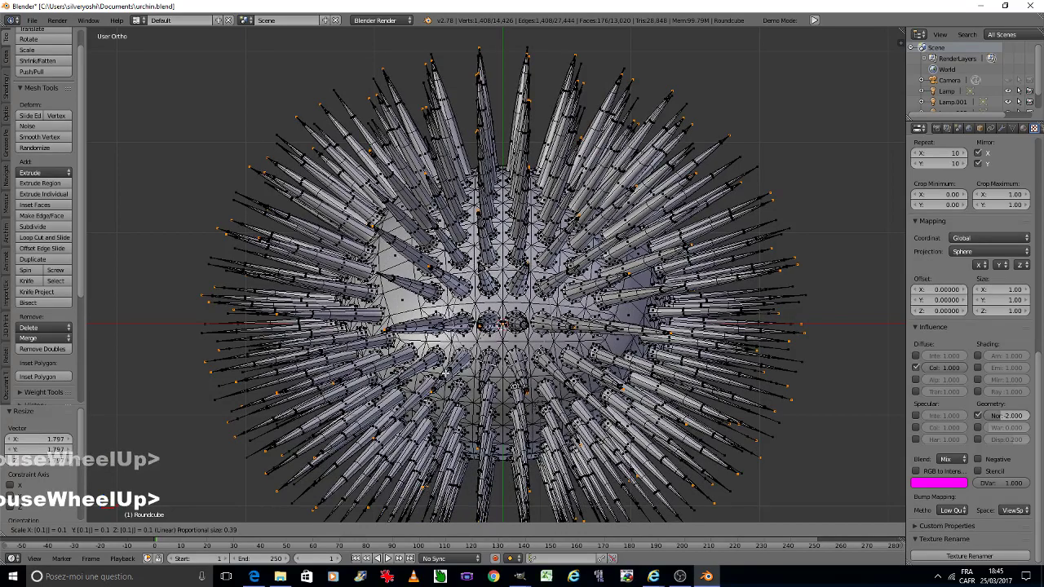
pyautogui.press('Tab')
# Leave mesh editing and bring up the mode pie with the urchin shown solid shaded.
pyautogui.click(389, 383)
pyautogui.press('ctrl+s')
pyautogui.click(390, 382)
pyautogui.press('a')
pyautogui.scroll(-3)
pyautogui.scroll(-3)
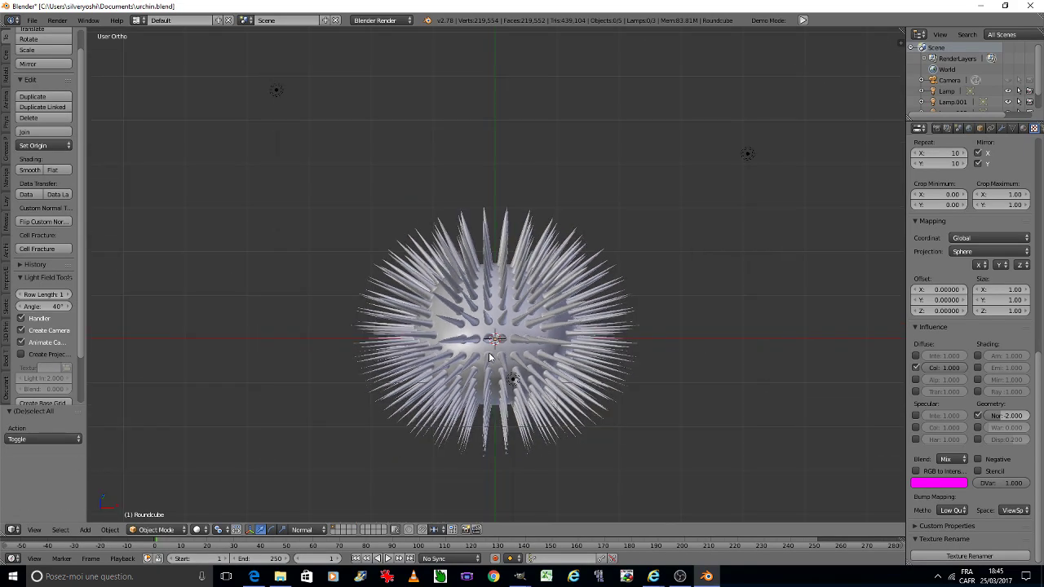
pyautogui.press('0')
pyautogui.middleClick(518, 348)
pyautogui.press('ctrl+s')
pyautogui.click(454, 393)
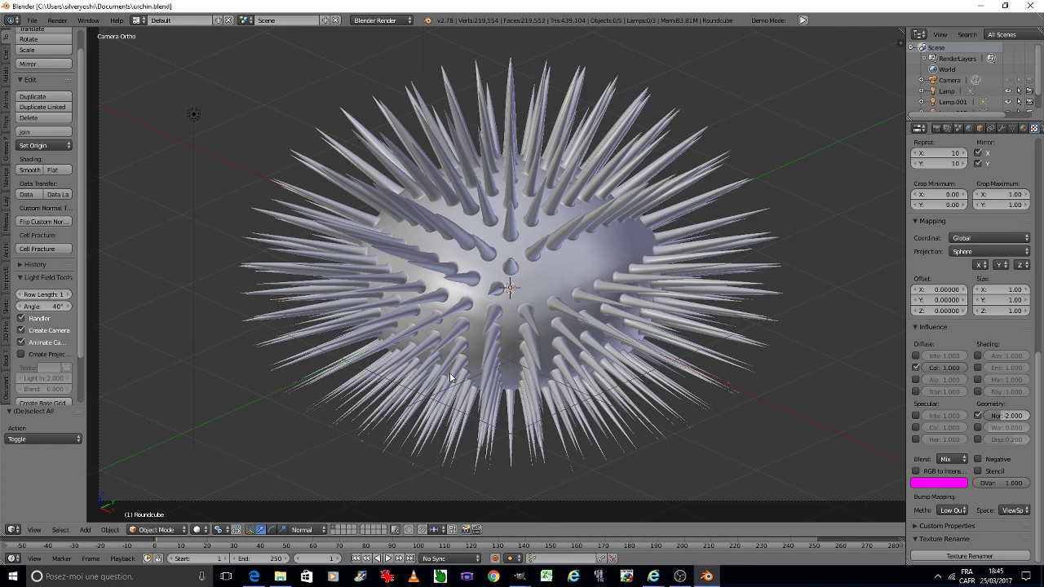
pyautogui.press('0')
pyautogui.write('222')
pyautogui.press('ctrl+s')
pyautogui.click(399, 365)
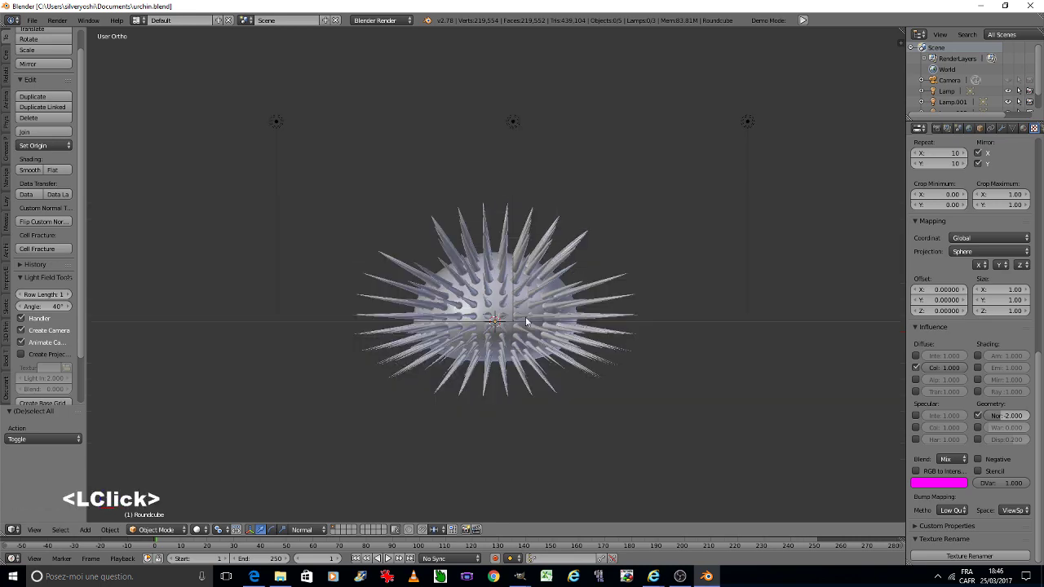
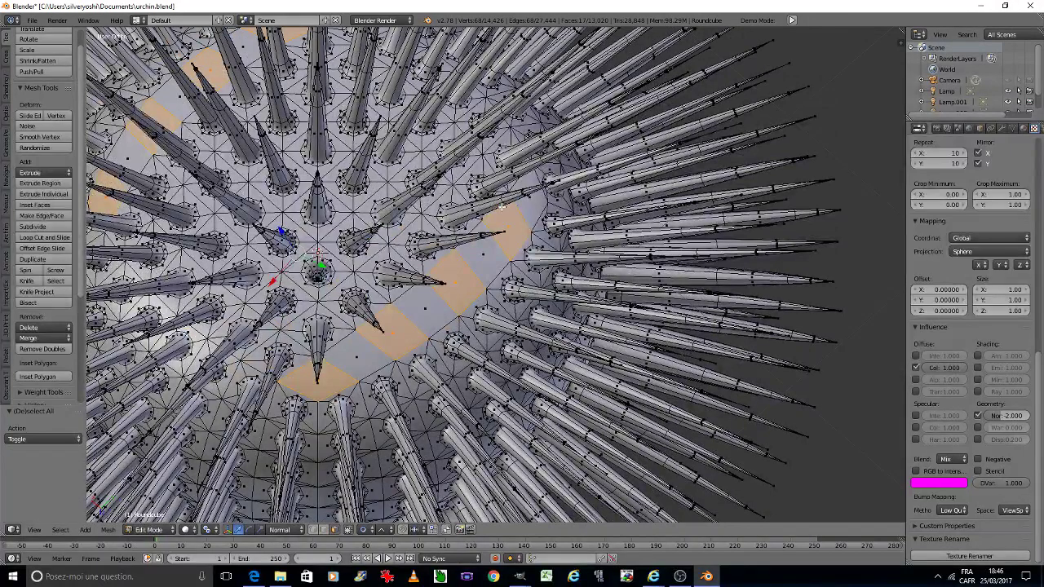
# Inset another set of square faces twice and round them into circles with LoopTools.
pyautogui.press('2')
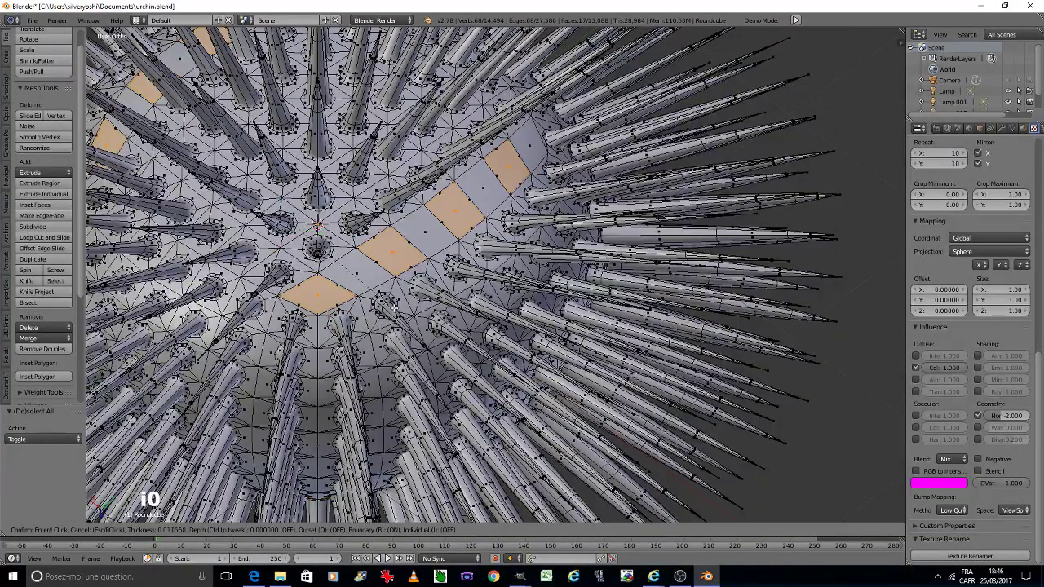
pyautogui.press('Return')
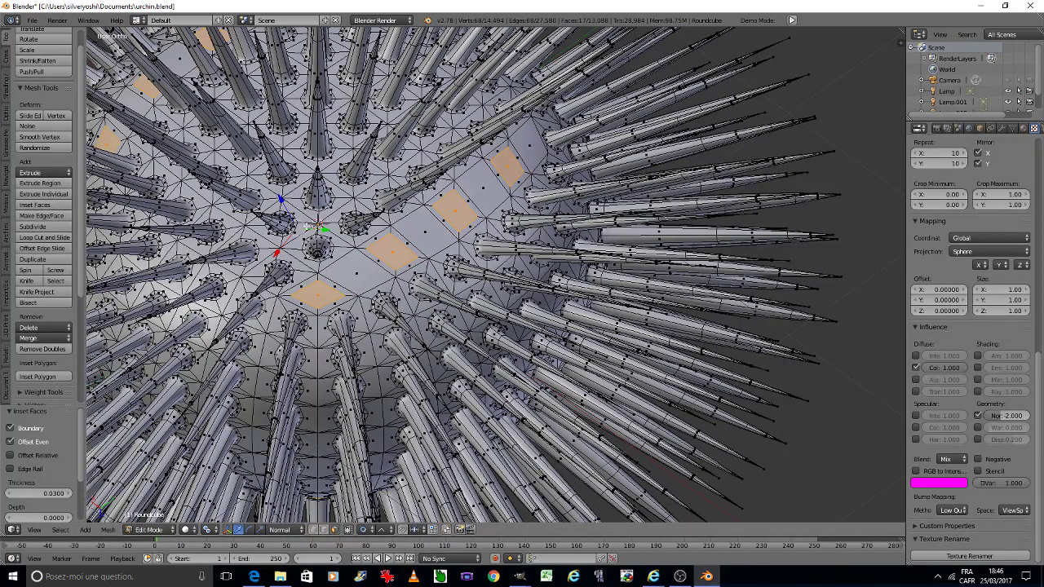
pyautogui.click(52, 227)
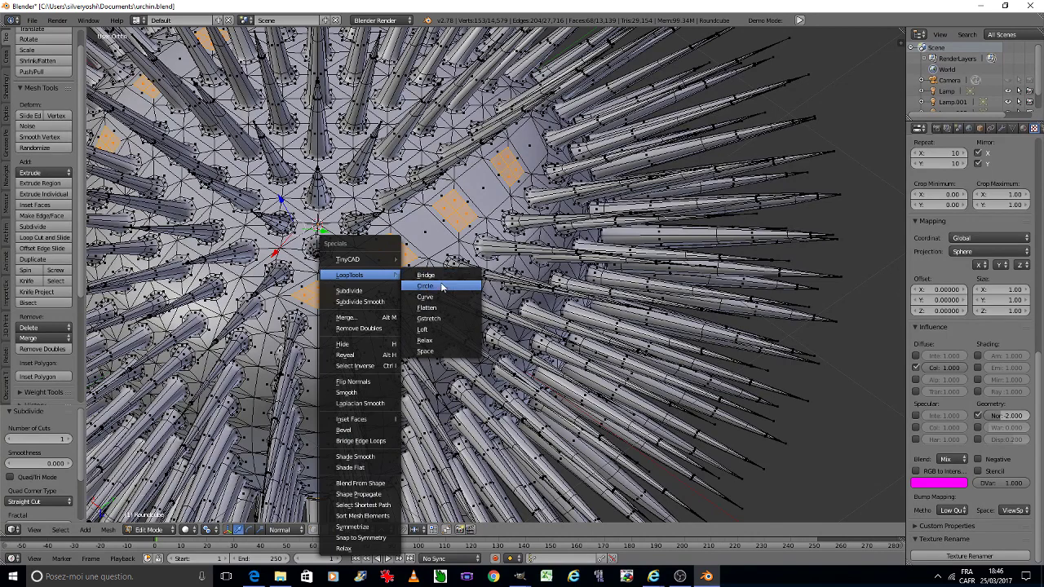
pyautogui.click(445, 289)
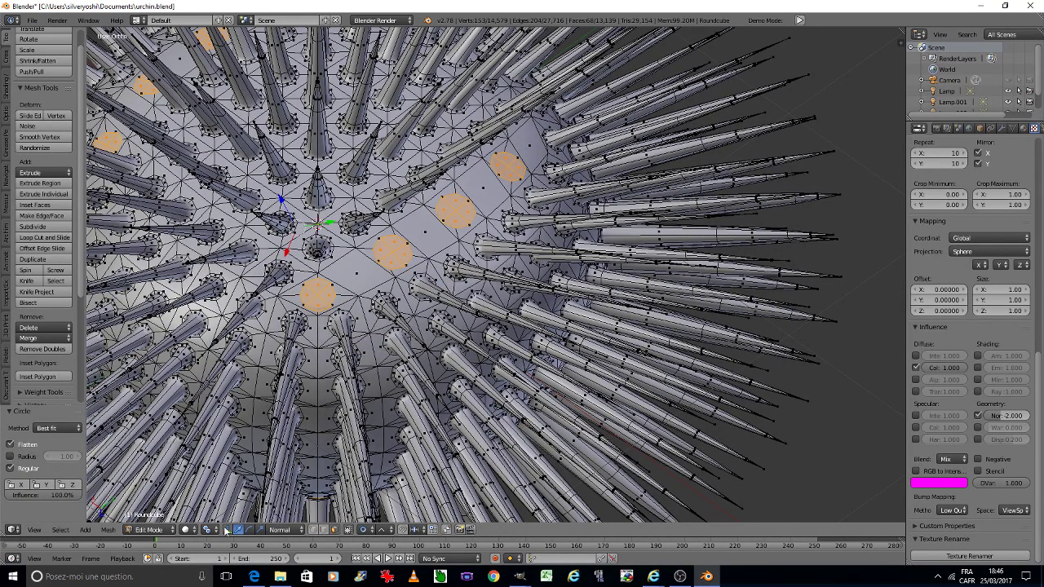
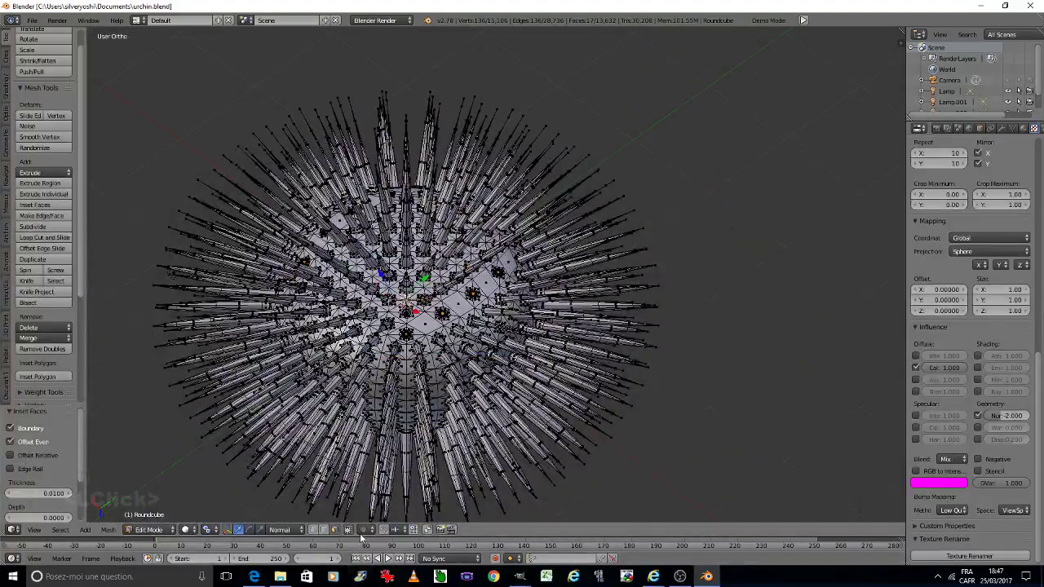
# Edit the circle faces further and view the urchin from the side.
pyautogui.click(368, 536)
pyautogui.click(390, 485)
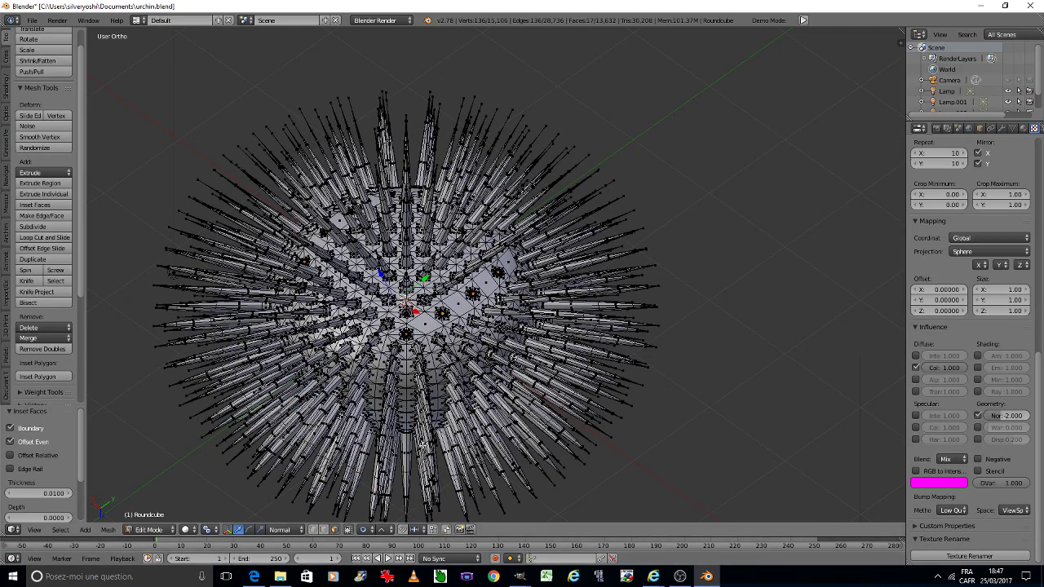
pyautogui.press('0')
pyautogui.press('0')
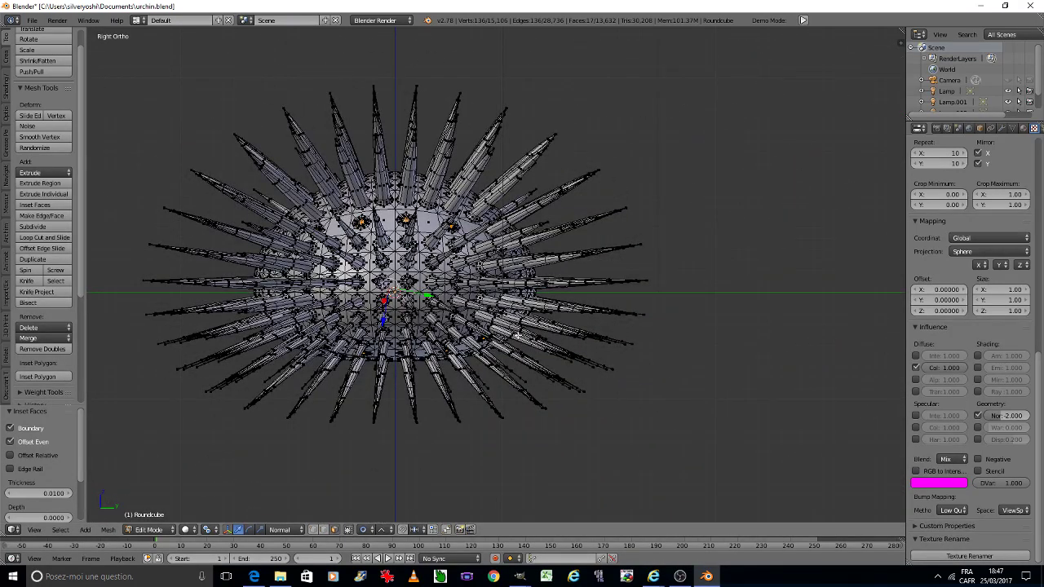
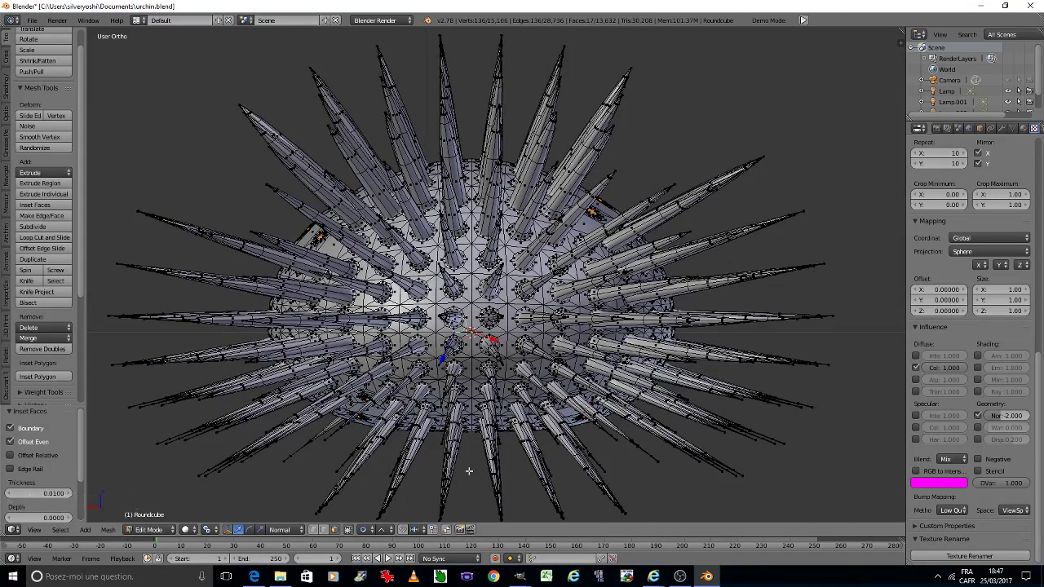
# Select a couple of spike tips and start scaling them with proportional falloff.
pyautogui.click(219, 533)
pyautogui.click(231, 489)
pyautogui.press('s')
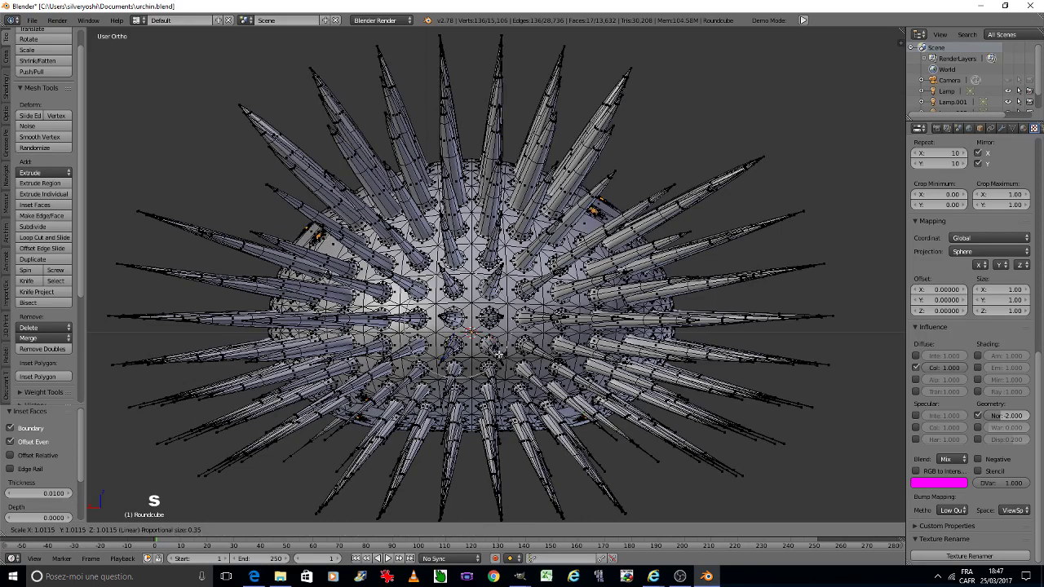
pyautogui.scroll(3)
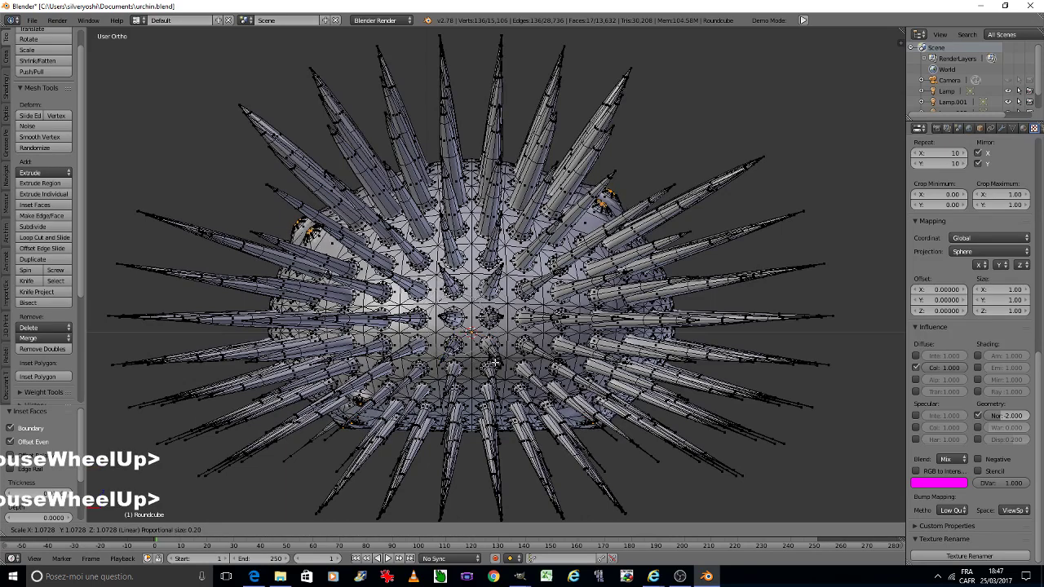
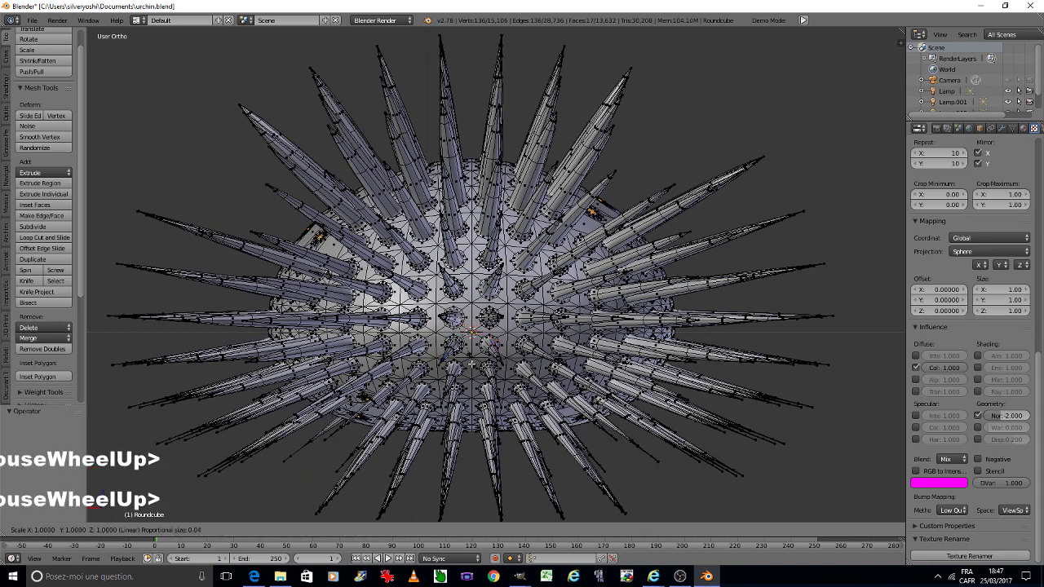
# Shrink the blunt spike tips to sharp points, adjusting the proportional radius.
pyautogui.scroll(3)
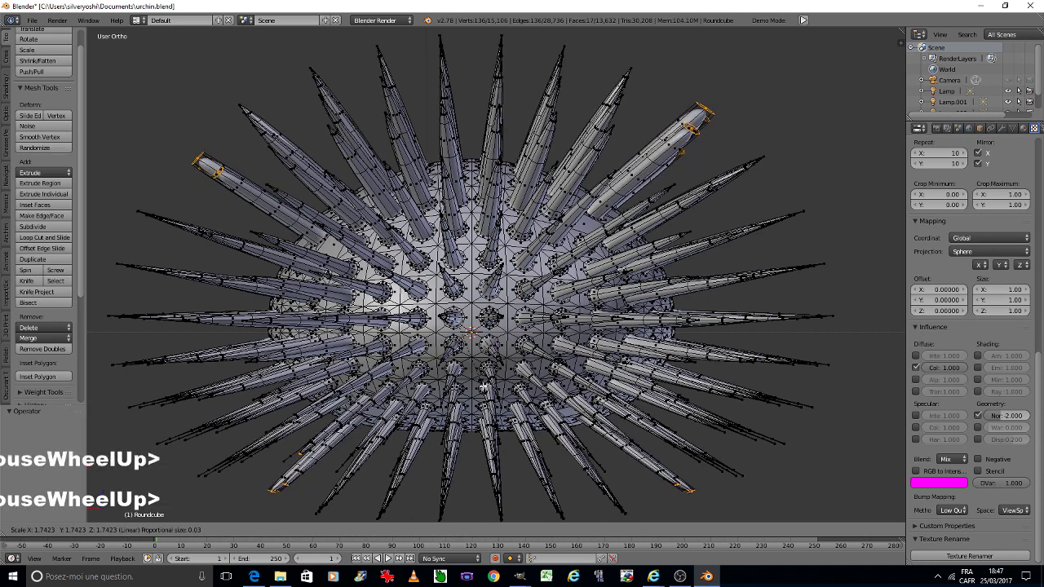
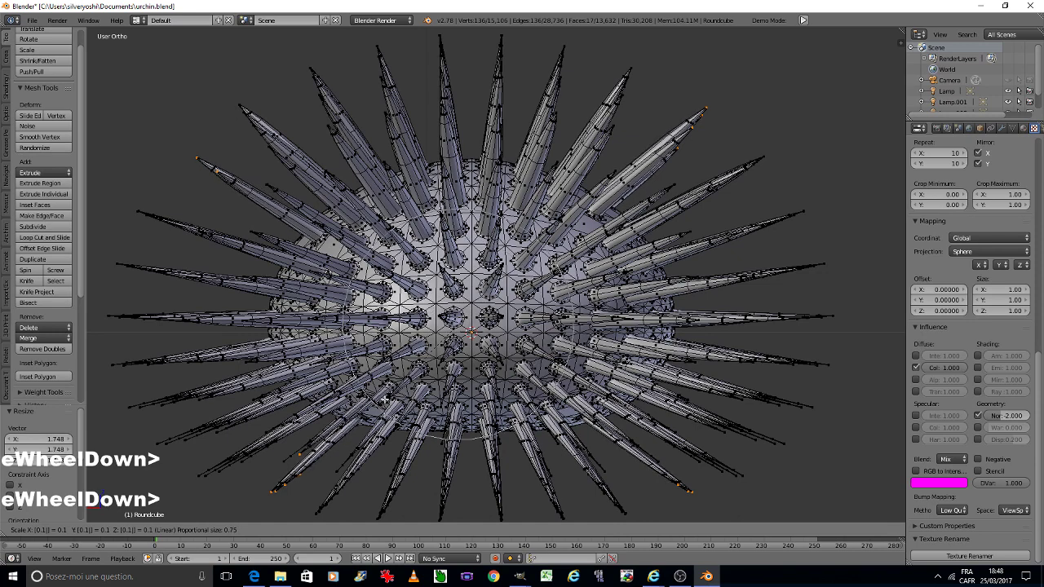
pyautogui.scroll(3)
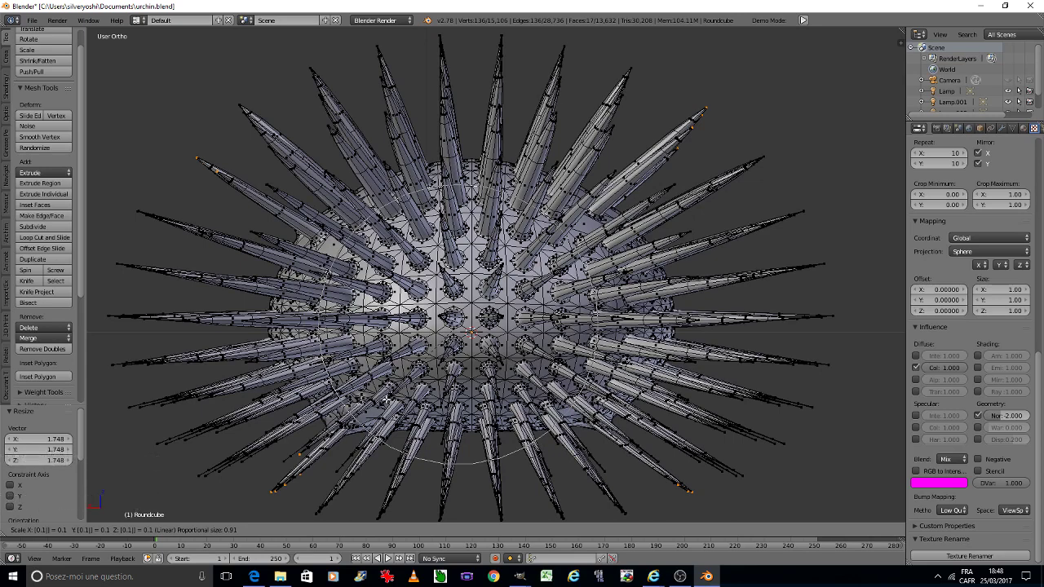
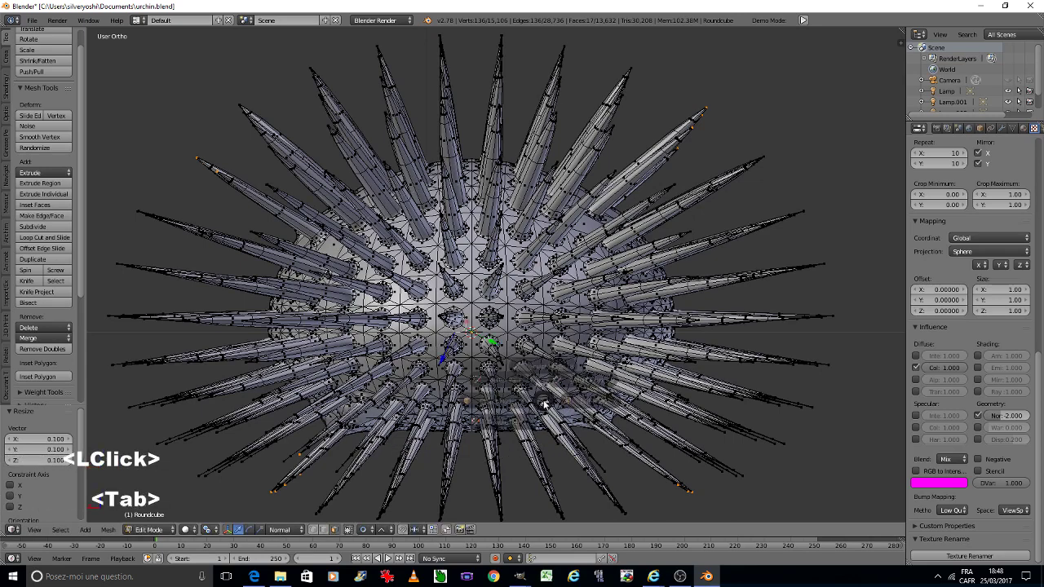
# Select the urchin, return to mesh editing and show it as wireframe.
pyautogui.click(466, 406)
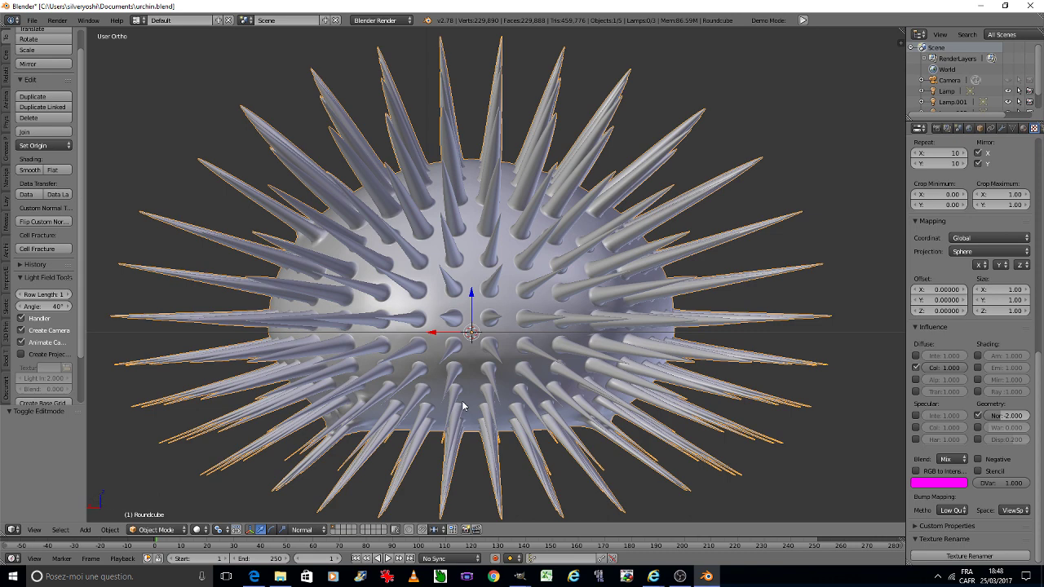
pyautogui.press('Tab')
pyautogui.click(544, 406)
pyautogui.press('ctrl+z')
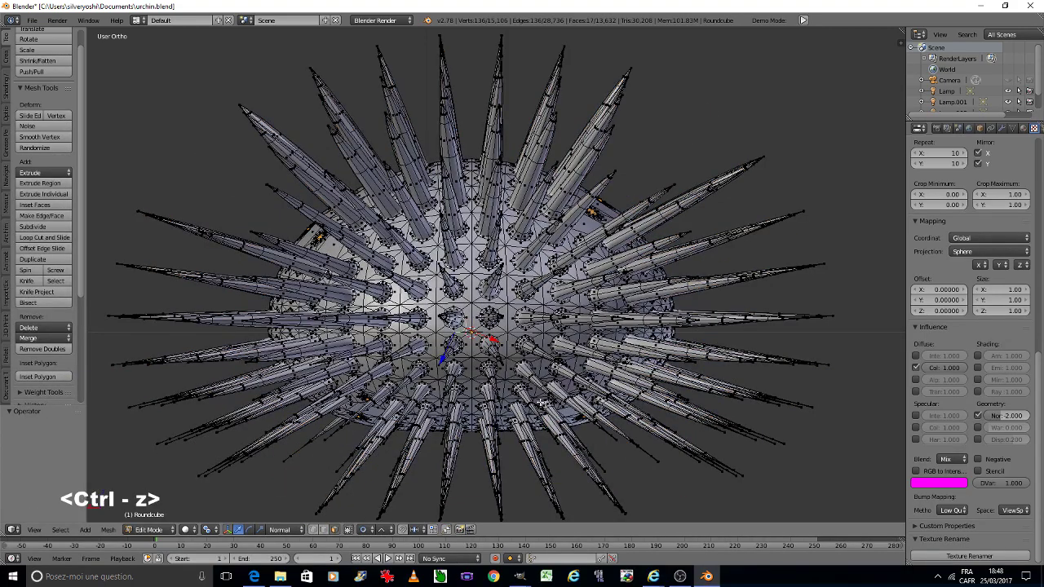
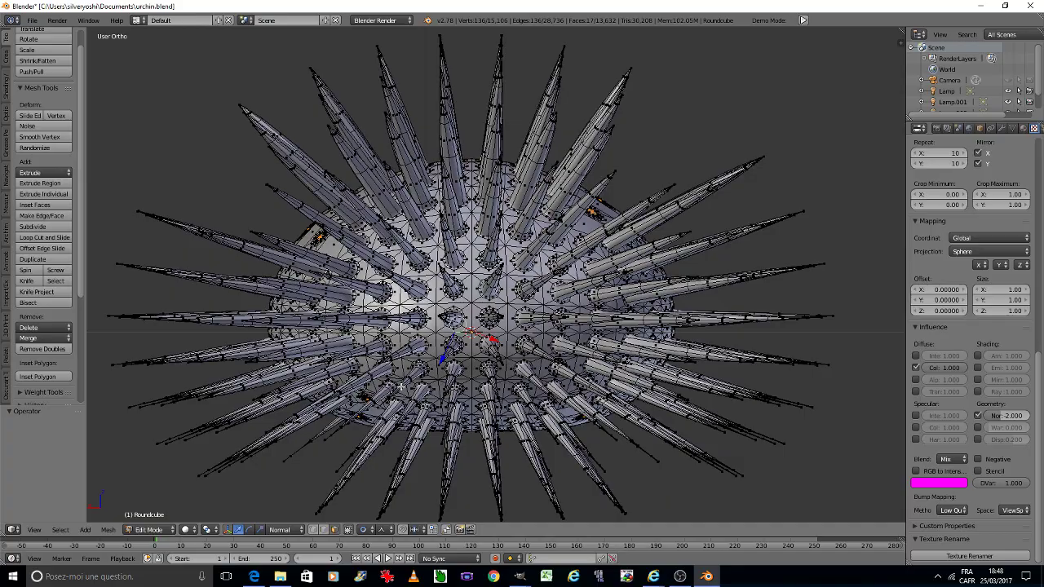
# Orbit with numpad 8, select the spike tip faces and scale them down to sharp points.
pyautogui.write('88888')
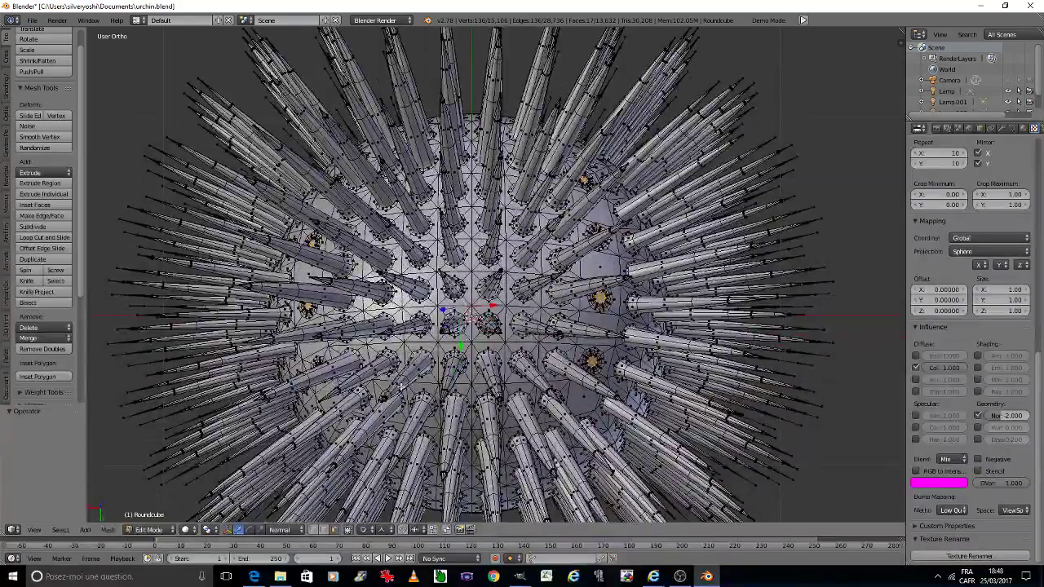
pyautogui.scroll(3)
pyautogui.scroll(3)
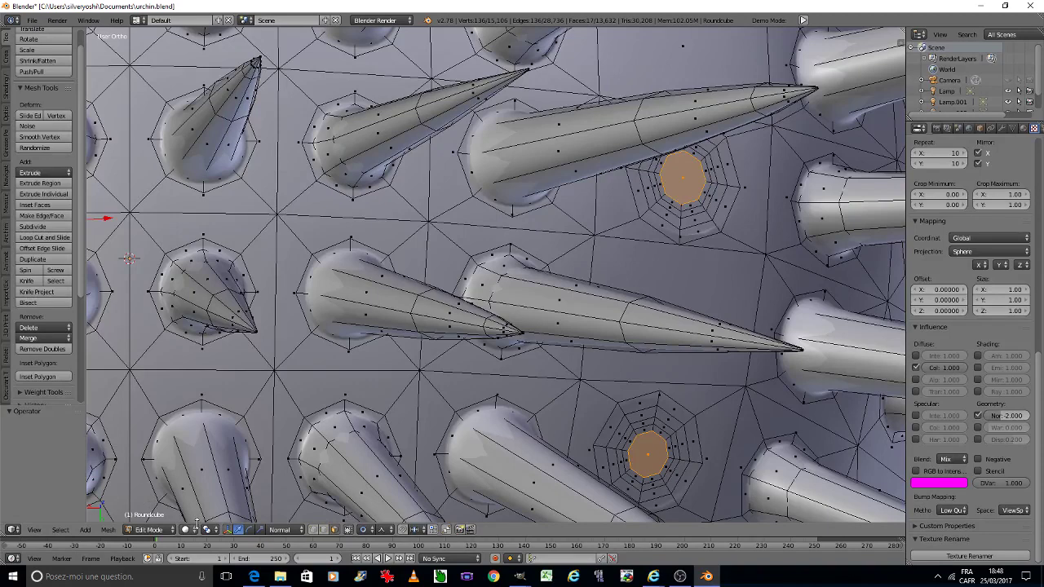
pyautogui.write('<LClick>s')
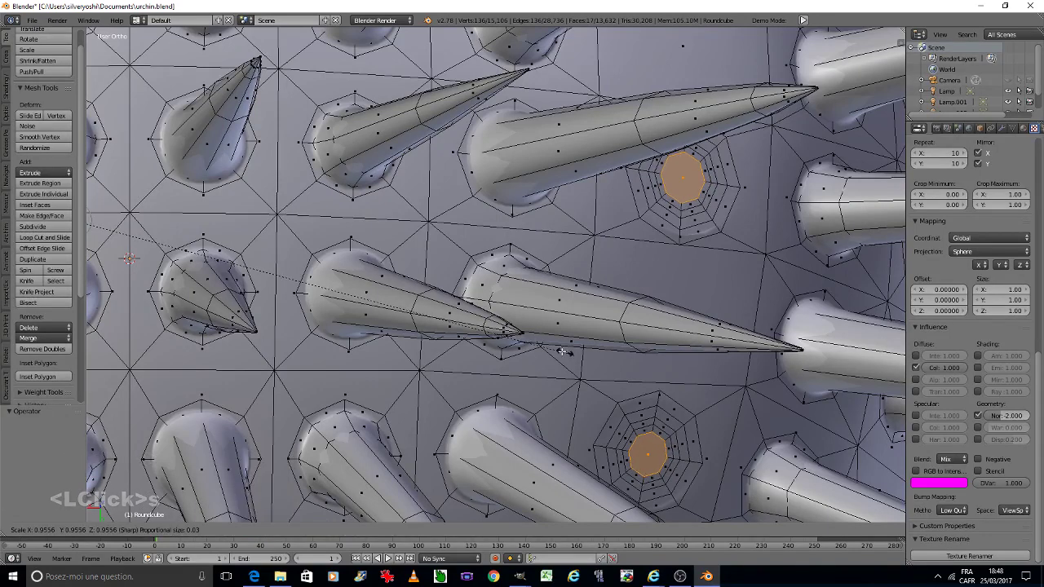
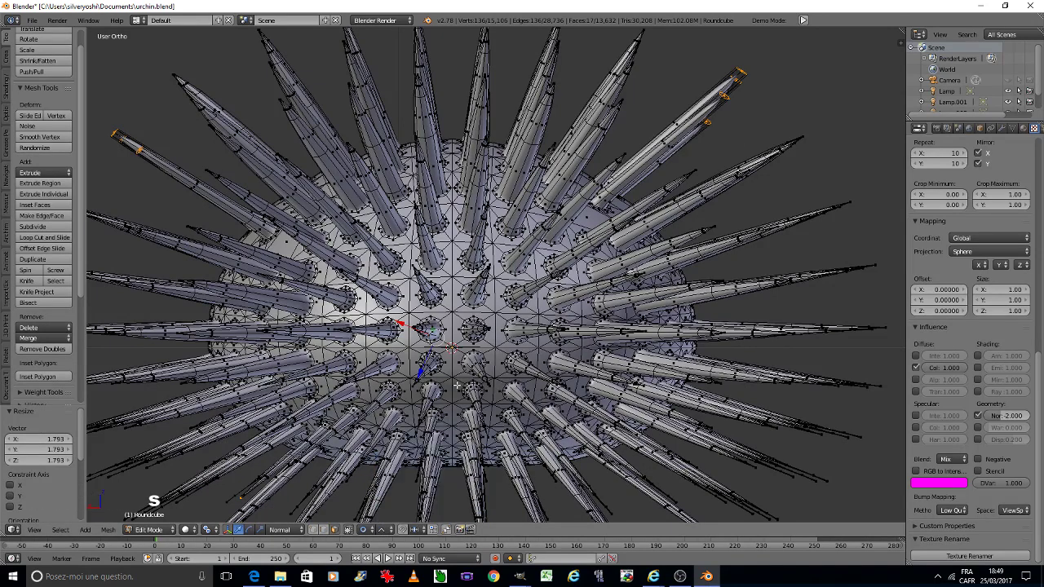
# Scale the spike tips to 0.1, leave Edit Mode and view the urchin through the camera.
pyautogui.write('s0.1')
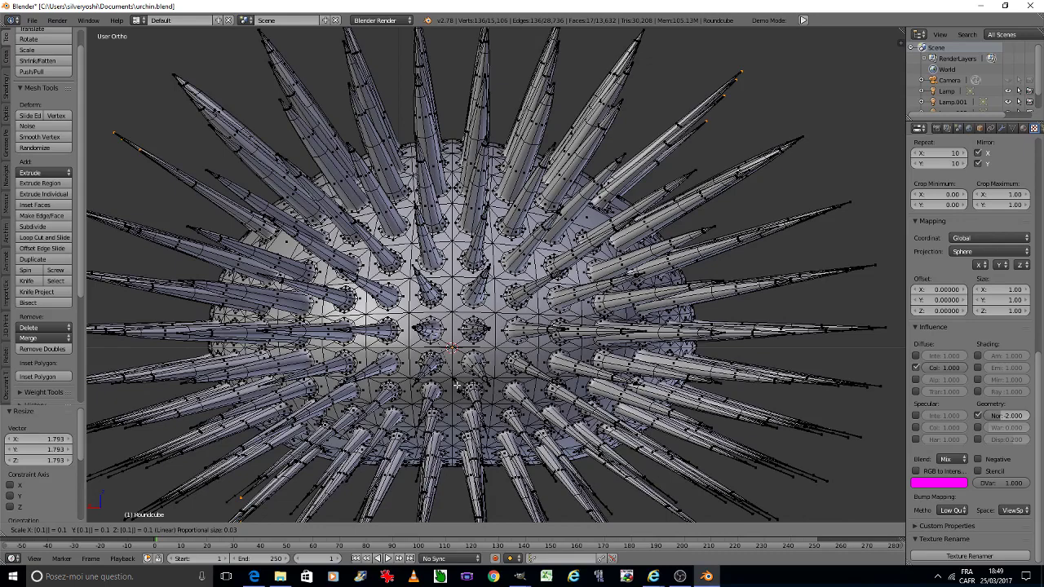
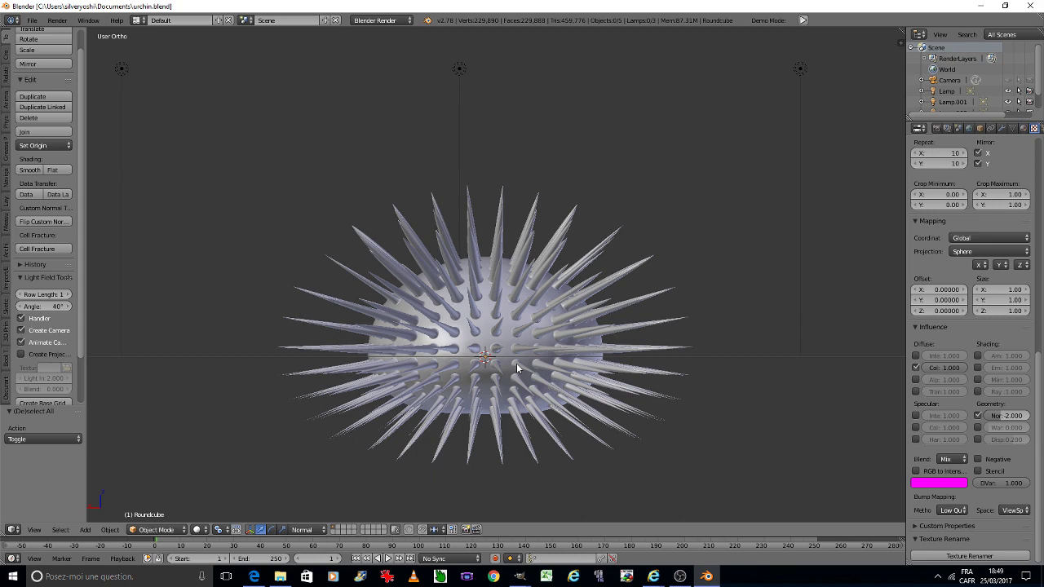
pyautogui.press('0')
pyautogui.press('ctrl+s')
# Apply texture urchin.jpg as a Single Image with Repeat X/Y 20 and Cube projection.
pyautogui.click(520, 368)
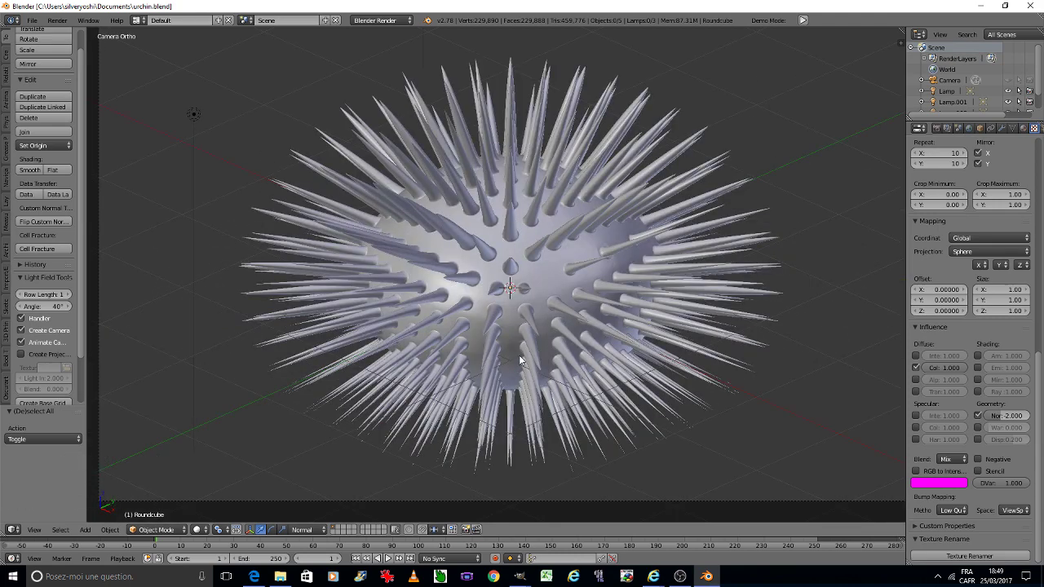
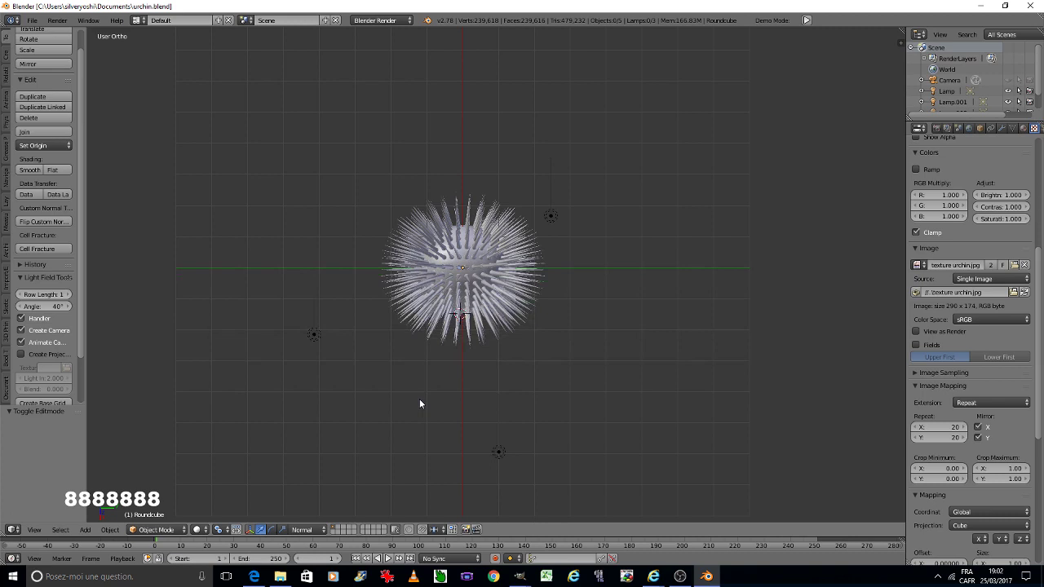
# Select the urchin object and check it through the camera view.
pyautogui.write('22')
pyautogui.rightClick(314, 337)
pyautogui.click(300, 530)
pyautogui.click(307, 523)
pyautogui.press('shift+d')
pyautogui.doubleClick(503, 381)
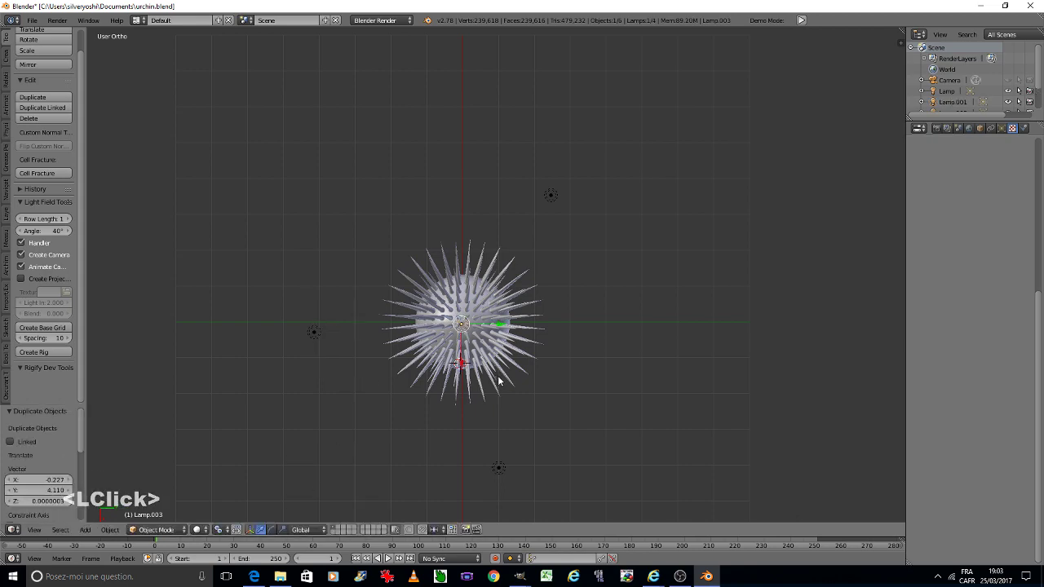
pyautogui.press('0')
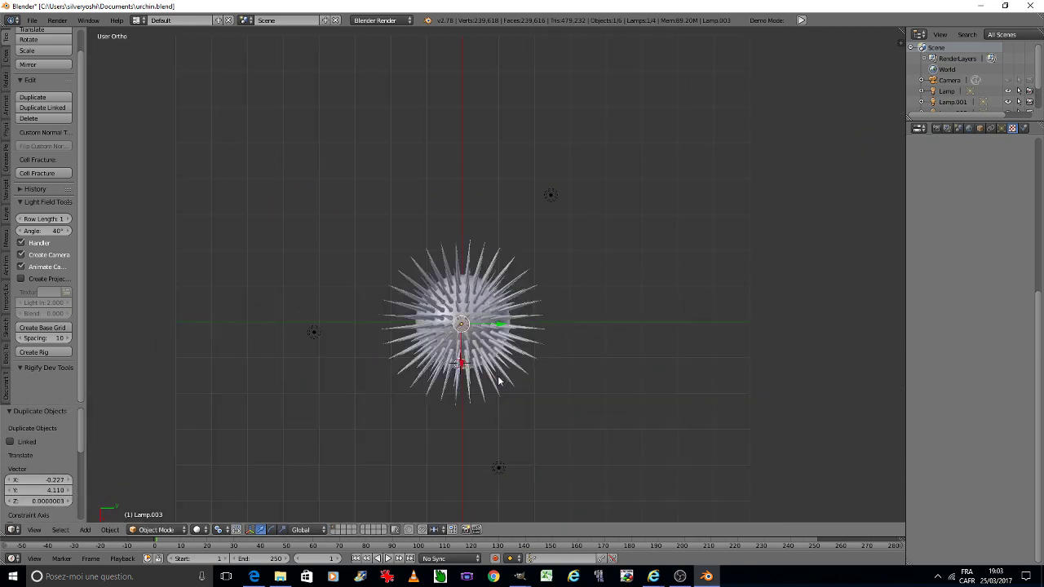
pyautogui.doubleClick(1012, 85)
pyautogui.click(1032, 82)
pyautogui.click(1032, 82)
pyautogui.doubleClick(1022, 83)
# Zoom out and orbit with the numpad to check the camera and lamps around the urchin.
pyautogui.scroll(-3)
pyautogui.press('g')
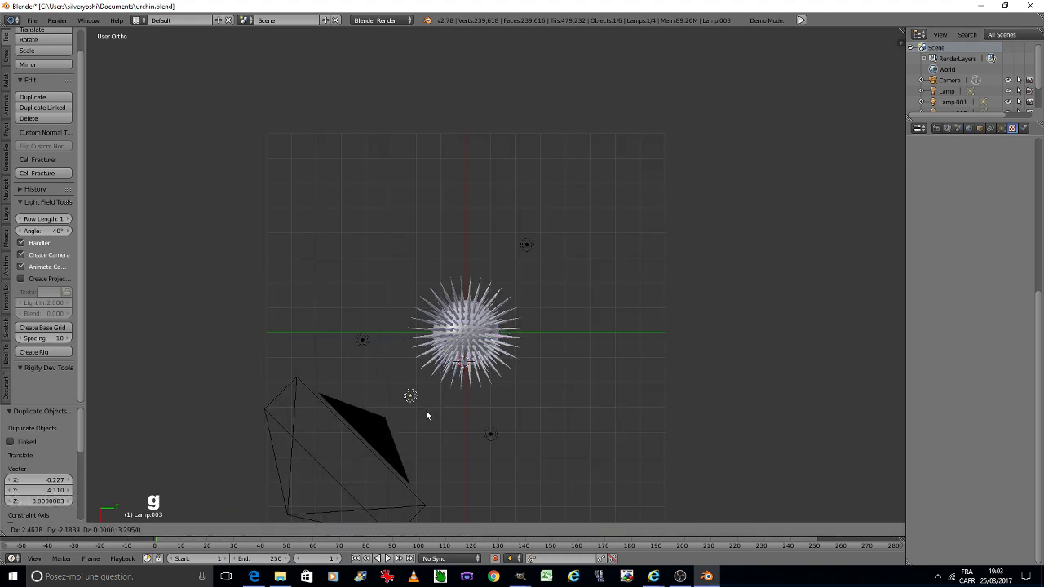
pyautogui.doubleClick(425, 419)
pyautogui.write('222222')
pyautogui.write('z')
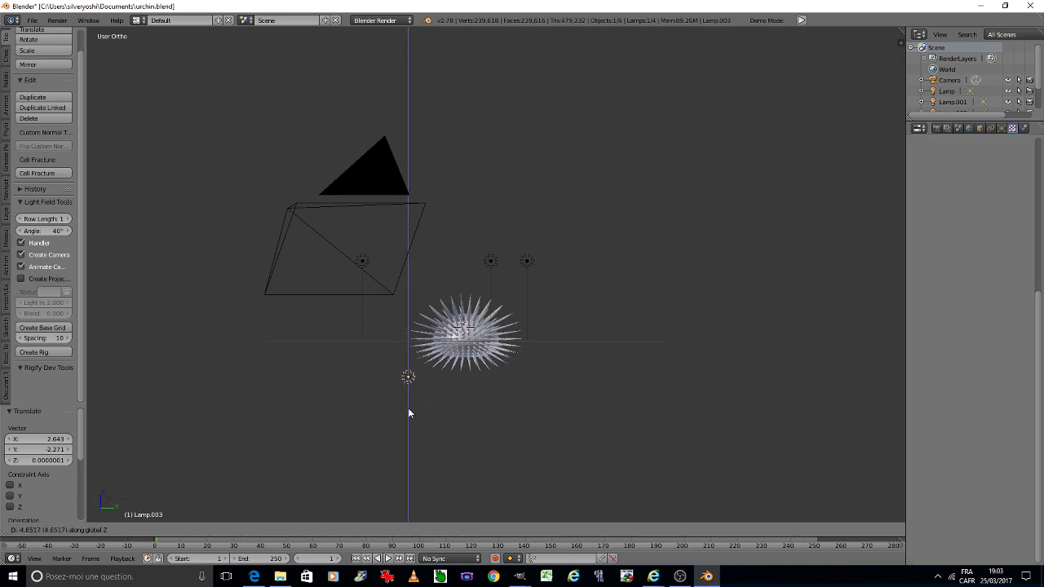
pyautogui.doubleClick(414, 421)
pyautogui.press('0')
pyautogui.press('ctrl+s')
# Start an F12 render of the rock-textured urchin through the camera.
pyautogui.doubleClick(458, 370)
pyautogui.click(199, 535)
pyautogui.click(204, 523)
pyautogui.doubleClick(228, 459)
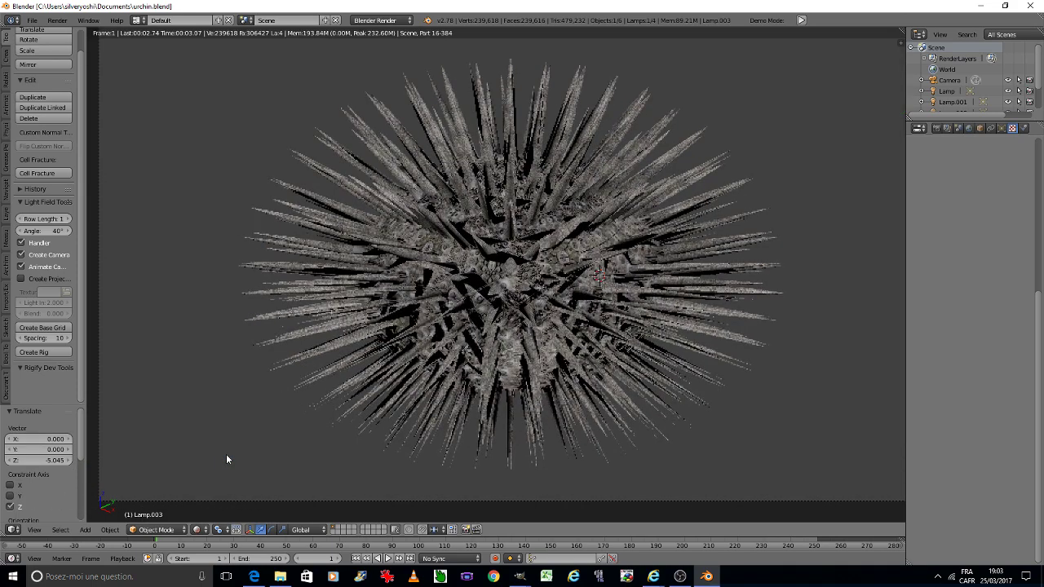
# Let the camera render of the spiky rock-textured urchin run to completion.
pyautogui.press('ctrl+s')
pyautogui.doubleClick(312, 429)
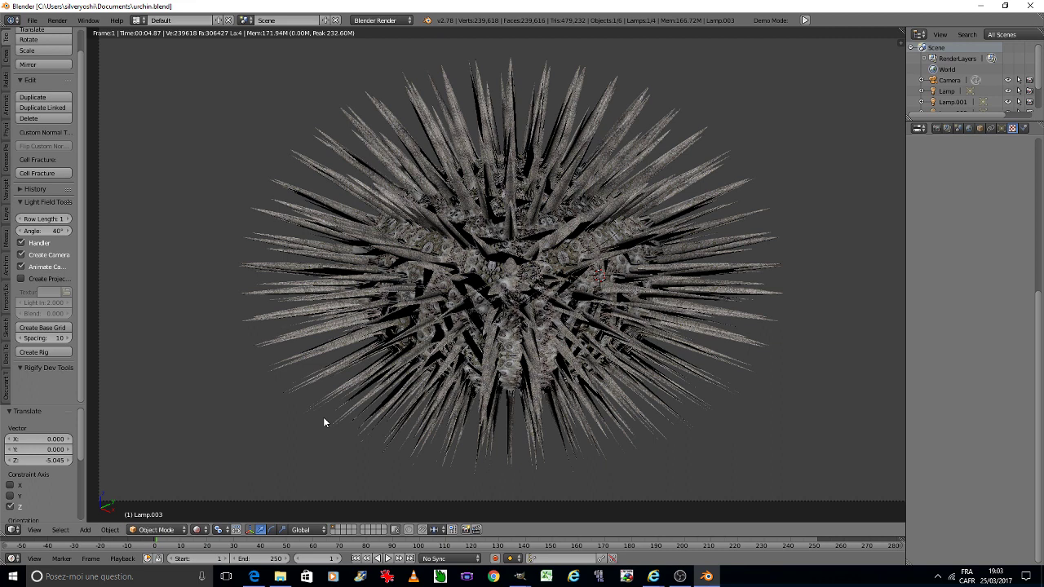
pyautogui.press('ctrl+s')
pyautogui.click(446, 389)
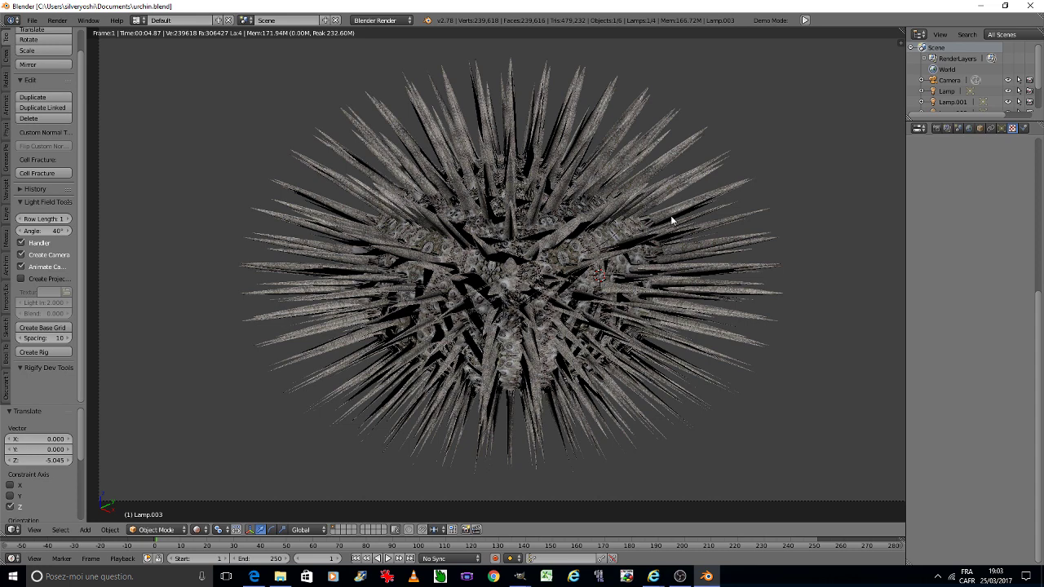
# Set the urchin texture's Image Mapping Repeat X and Y to 12.
pyautogui.rightClick(683, 215)
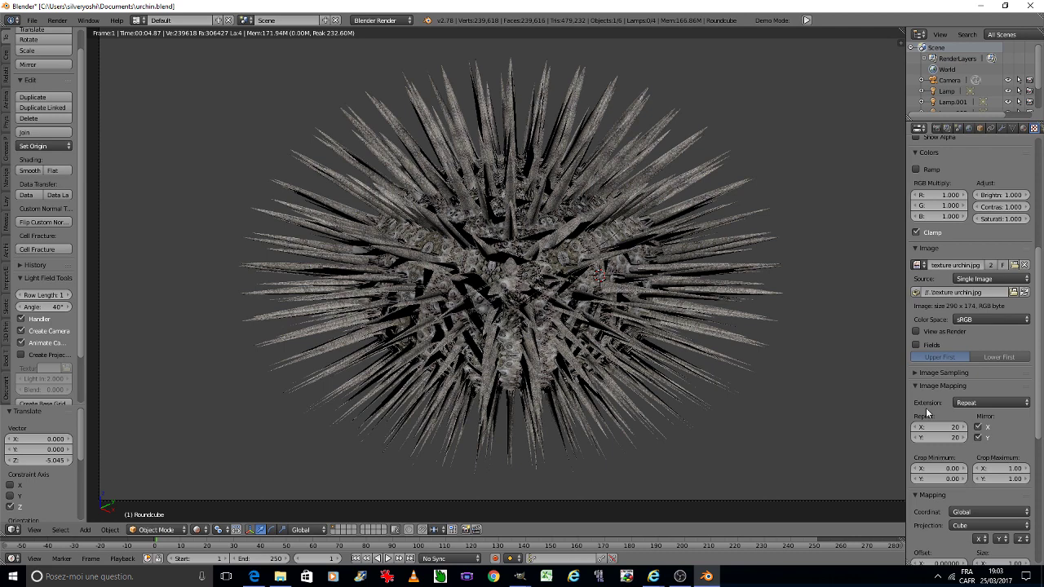
pyautogui.click(934, 429)
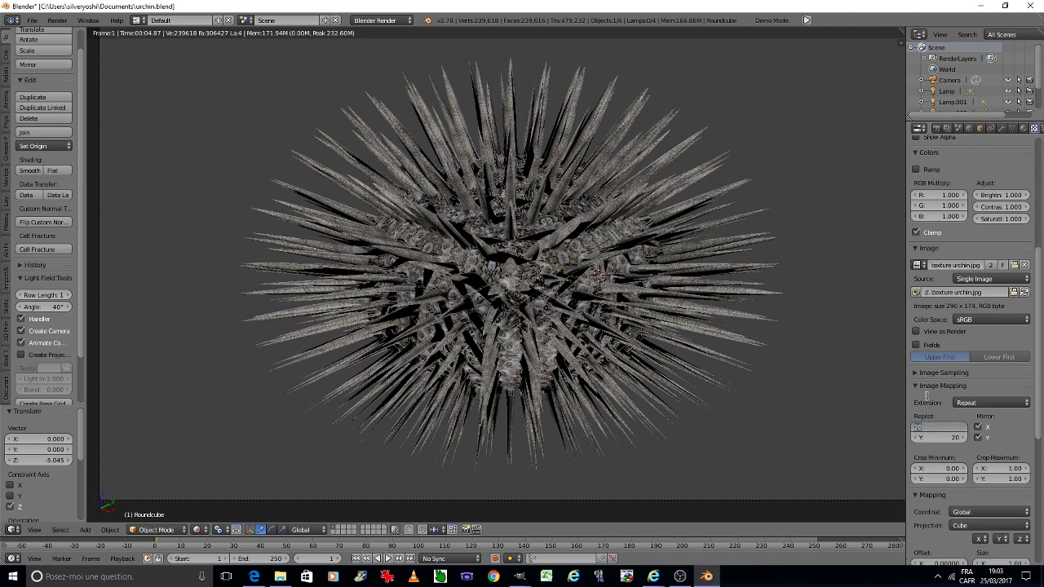
pyautogui.write('12')
pyautogui.press('Tab')
pyautogui.write('2')
pyautogui.press('Return')
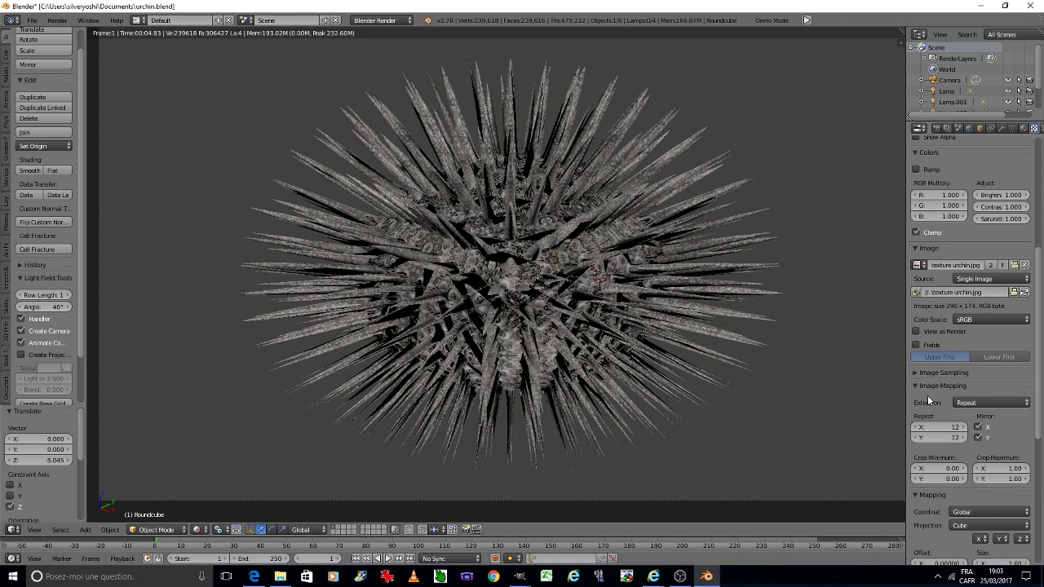
# Re-render the urchin through the camera to show the coarser 12x12 pattern.
pyautogui.press('ctrl+s')
pyautogui.click(693, 336)
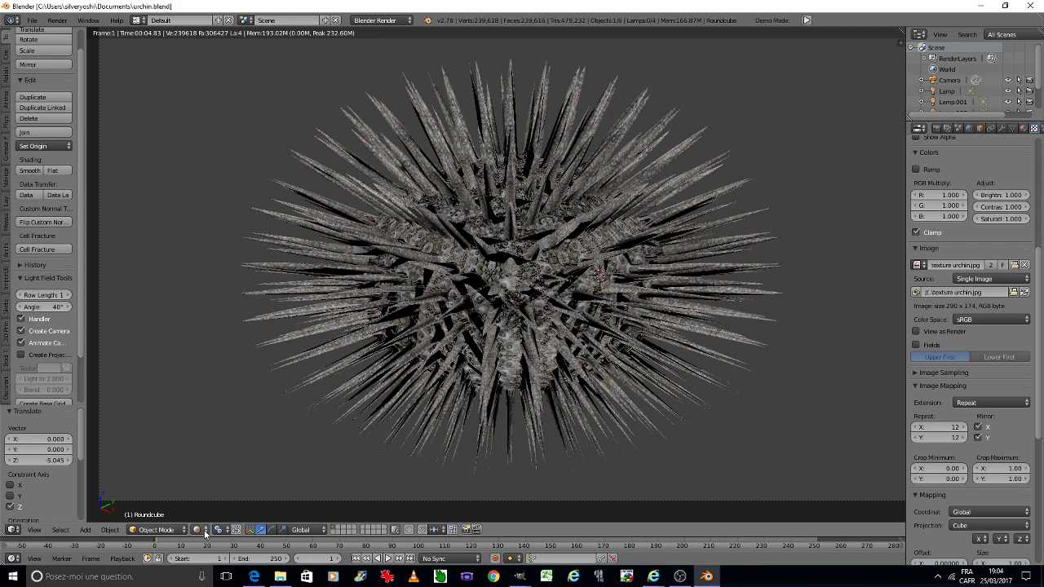
pyautogui.click(205, 534)
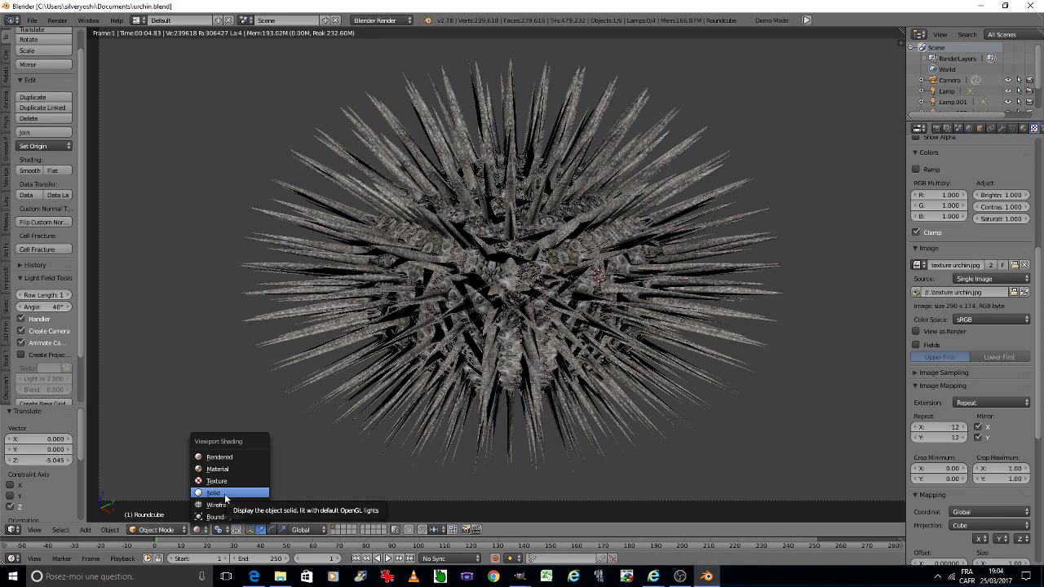
# Return to the 3D scene, orbit around and move the sun lamp to a new position.
pyautogui.doubleClick(226, 499)
pyautogui.press('0')
pyautogui.write('888888')
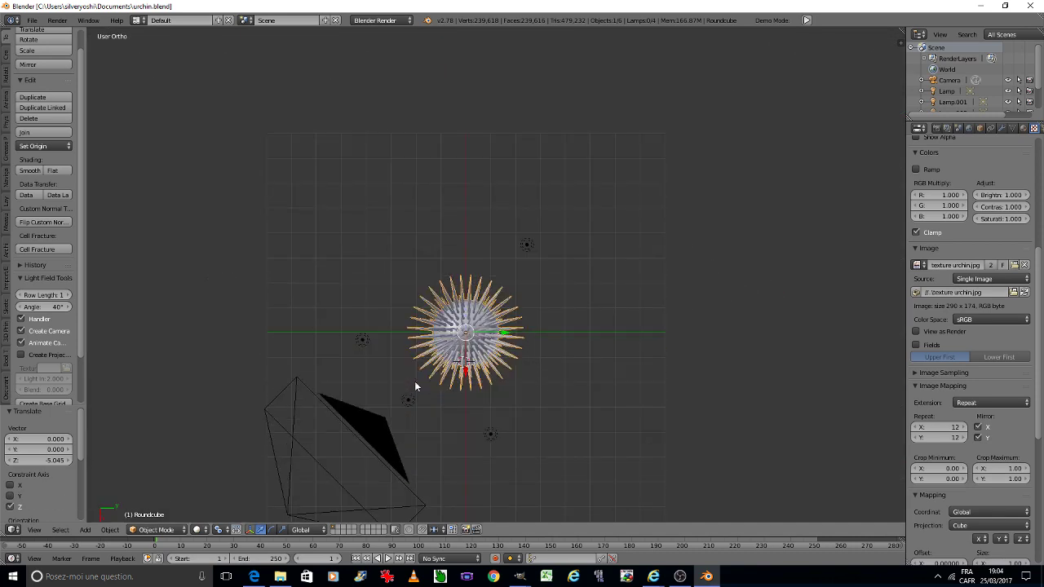
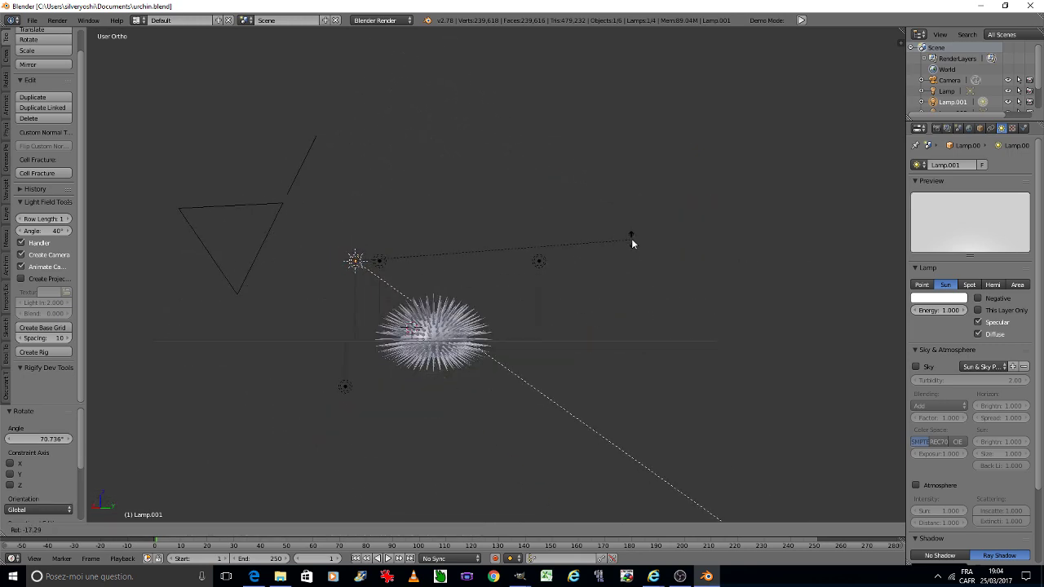
pyautogui.click(640, 213)
pyautogui.press('ctrl+s')
pyautogui.click(640, 213)
# Switch to camera view and render the more brightly lit urchin.
pyautogui.press('0')
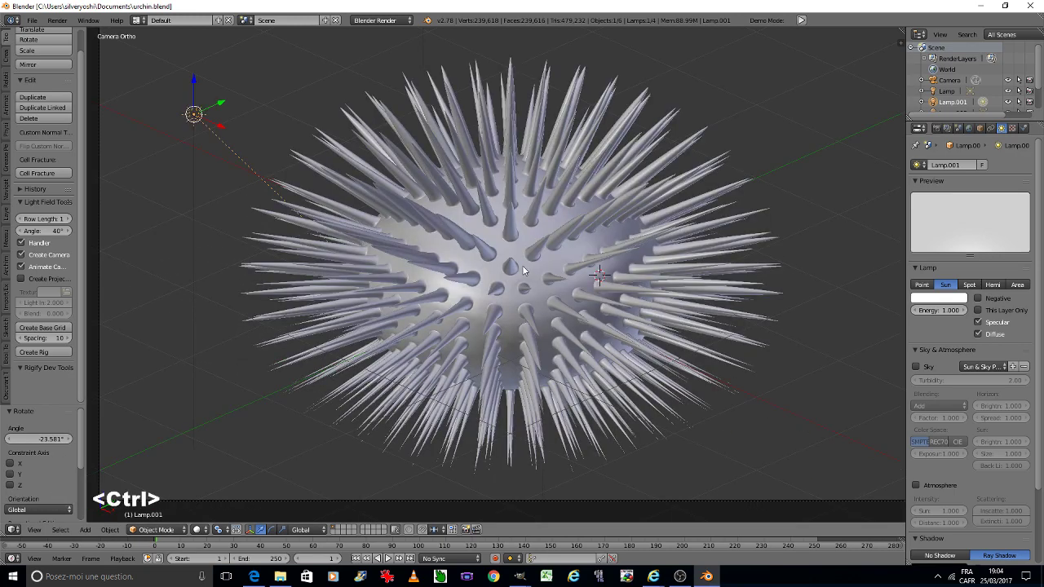
pyautogui.press('ctrl+s')
pyautogui.click(207, 510)
# Let the final render of the sun-lit rock-textured urchin finish and review it.
pyautogui.click(211, 459)
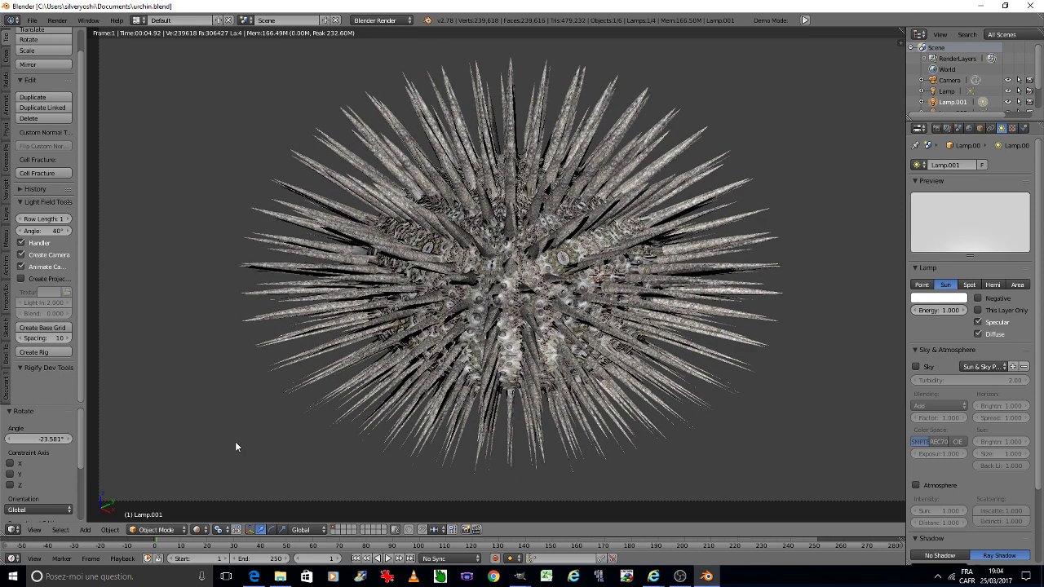
pyautogui.press('ctrl+s')
pyautogui.click(319, 422)
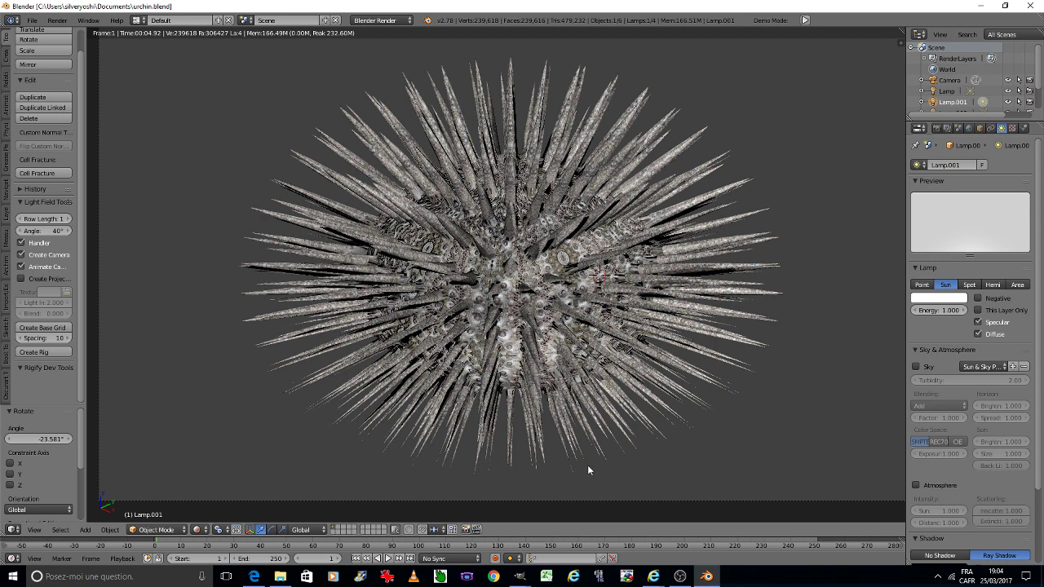
pyautogui.click(682, 578)
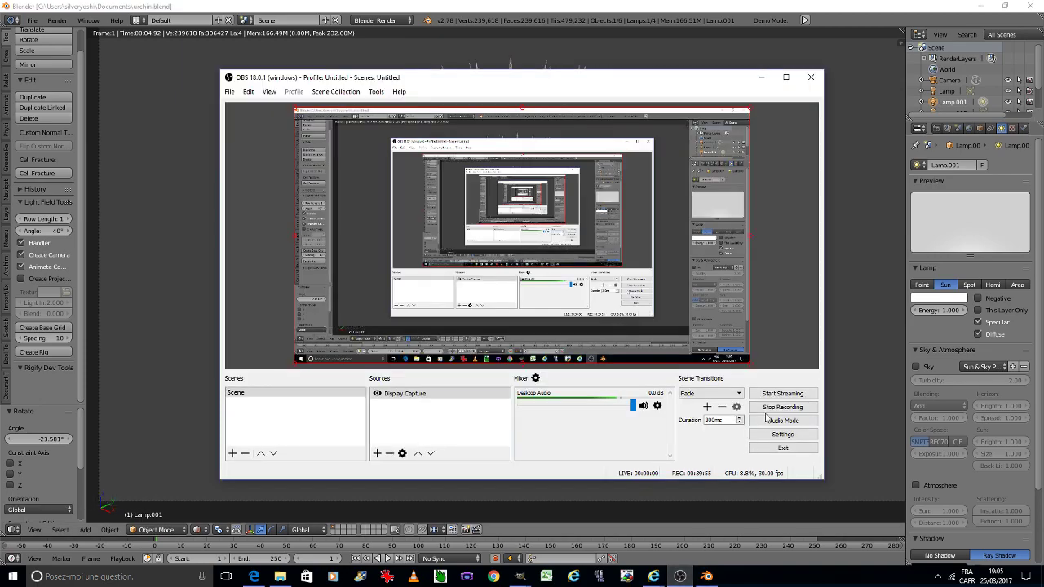